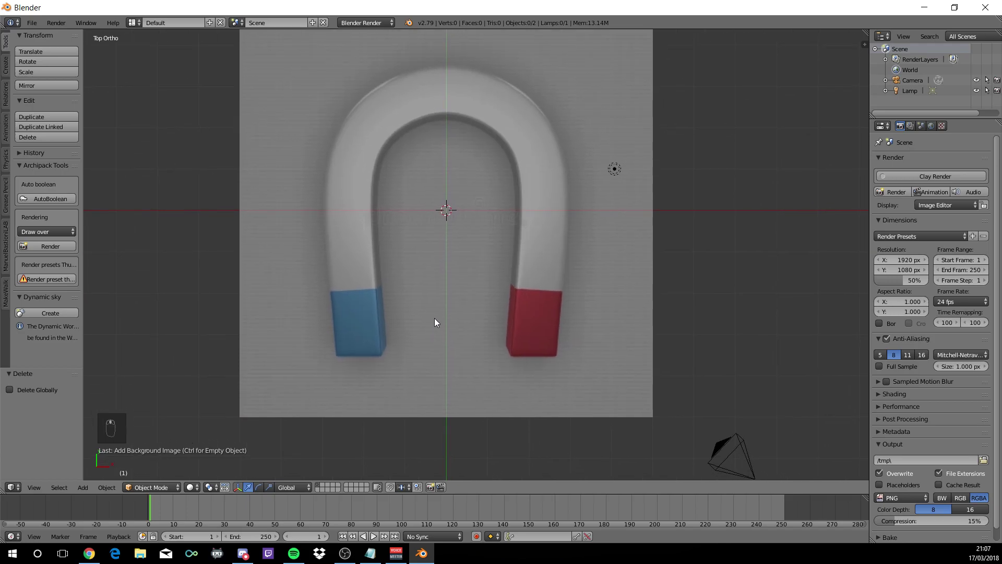
# Add a plane, move it toward the magnet's blue tip and scale it to 0.3
pyautogui.press('shift+a')
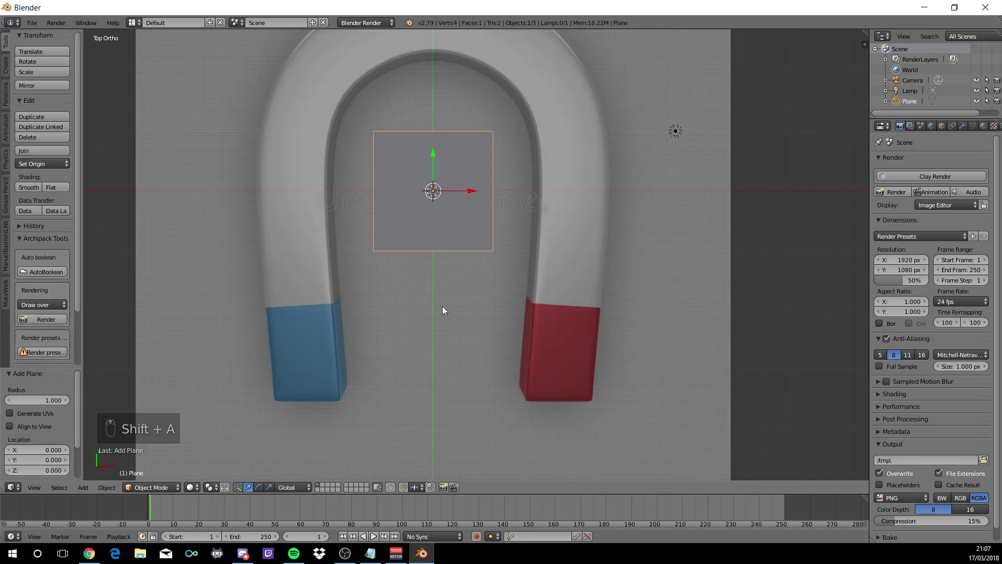
pyautogui.press('g')
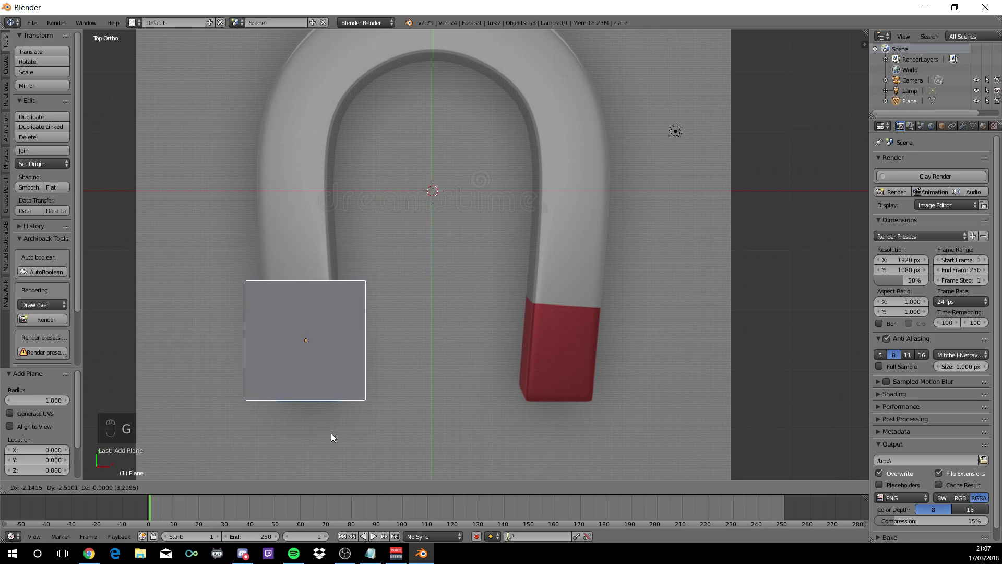
pyautogui.moveTo(334, 436); pyautogui.dragTo(556, 444)
pyautogui.press('s')
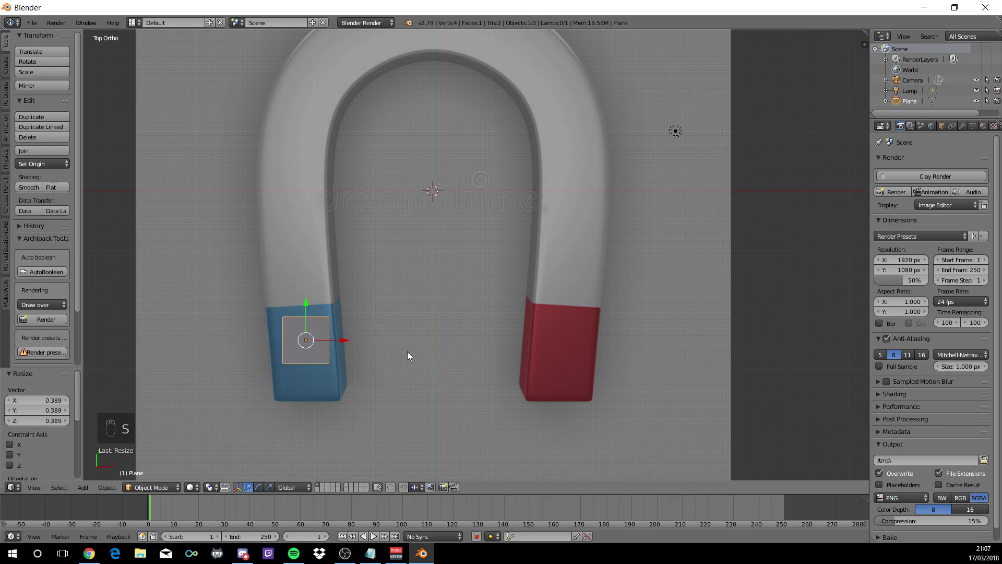
# Zoom in on the magnet tips and place the plane onto the blue tip
pyautogui.middleClick(438, 325)
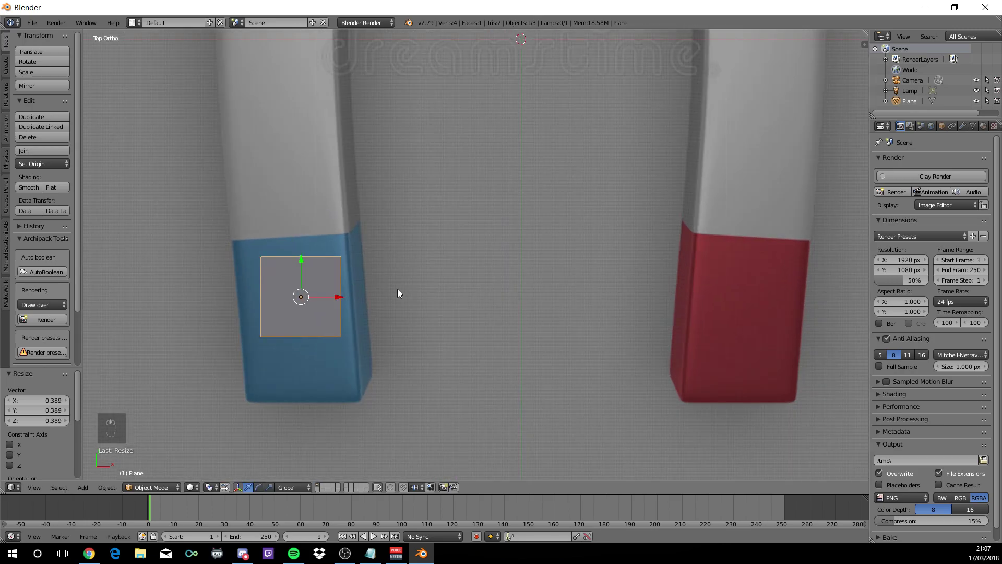
pyautogui.press('g')
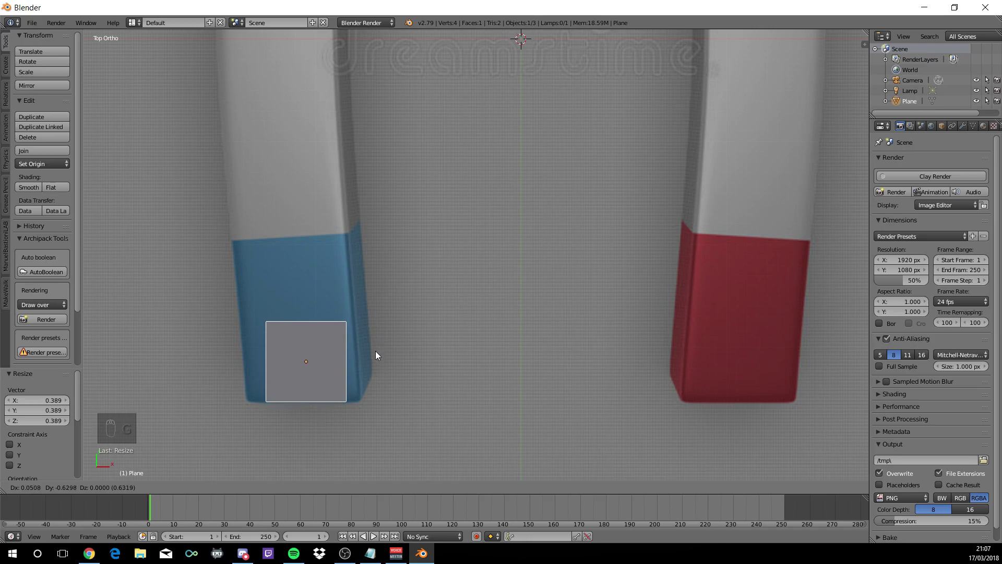
pyautogui.click(379, 354)
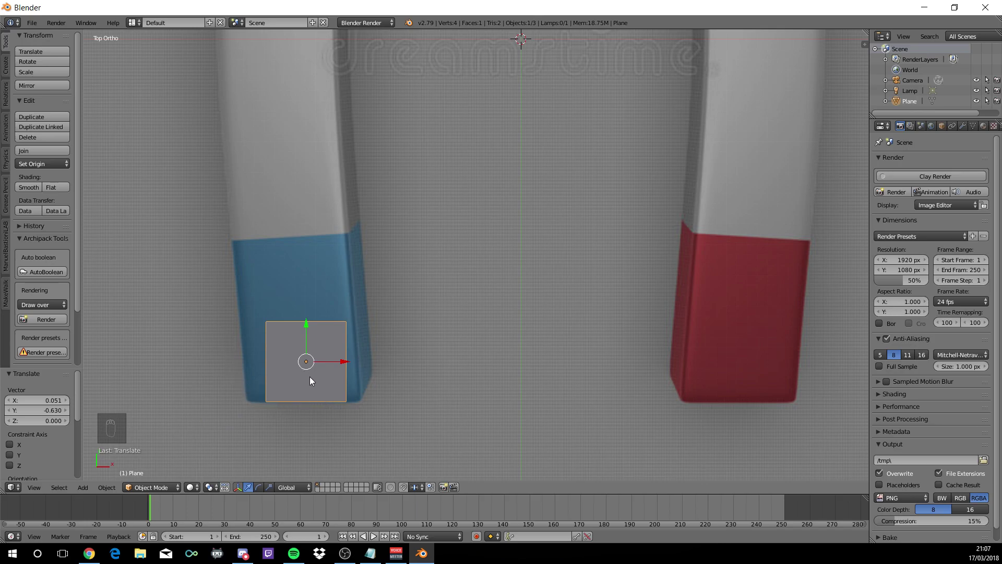
# In Edit Mode, move one bottom corner of the plane to the blue tip's edge
pyautogui.press('Tab')
pyautogui.moveTo(315, 364); pyautogui.dragTo(374, 348)
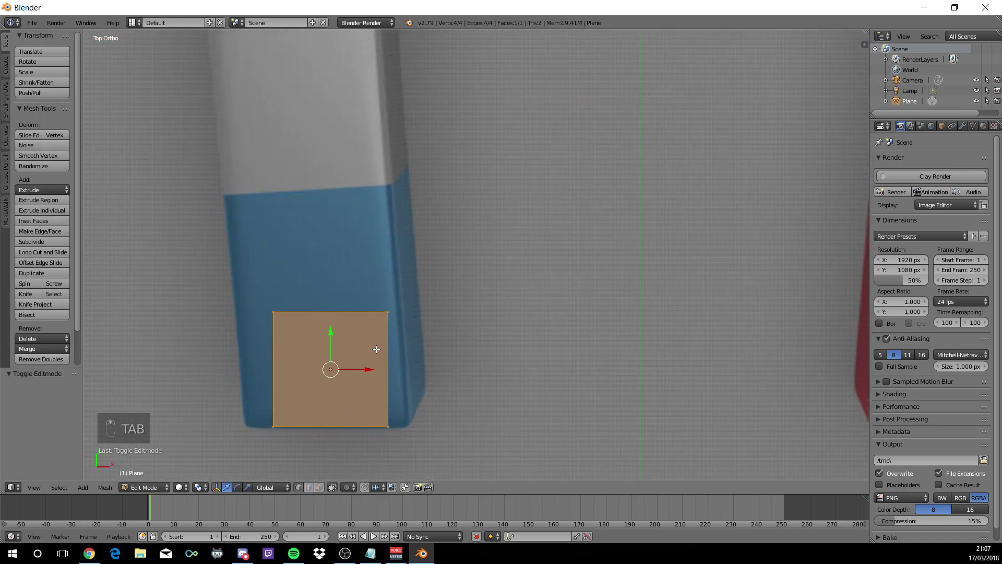
pyautogui.press('a')
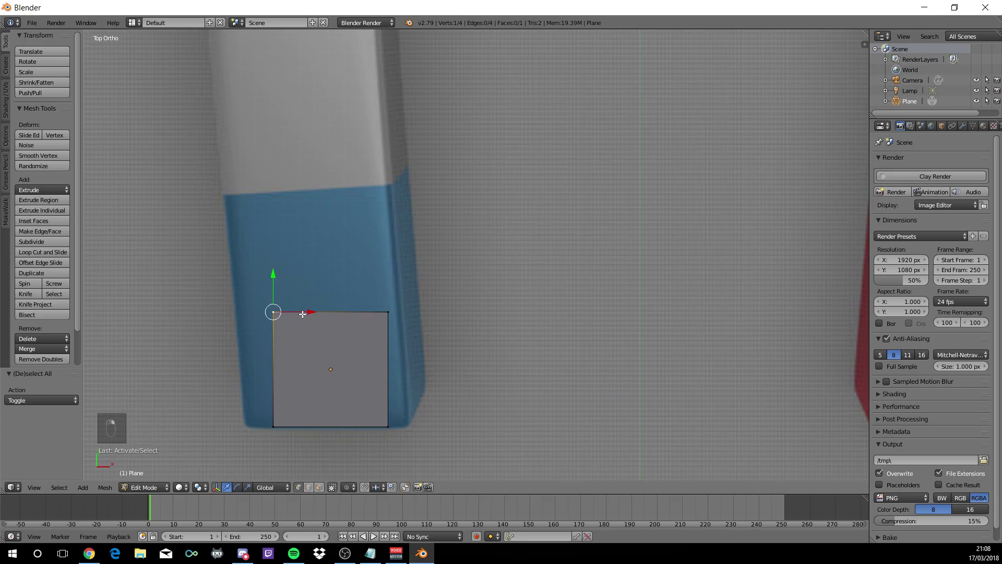
pyautogui.moveTo(287, 313); pyautogui.dragTo(273, 316)
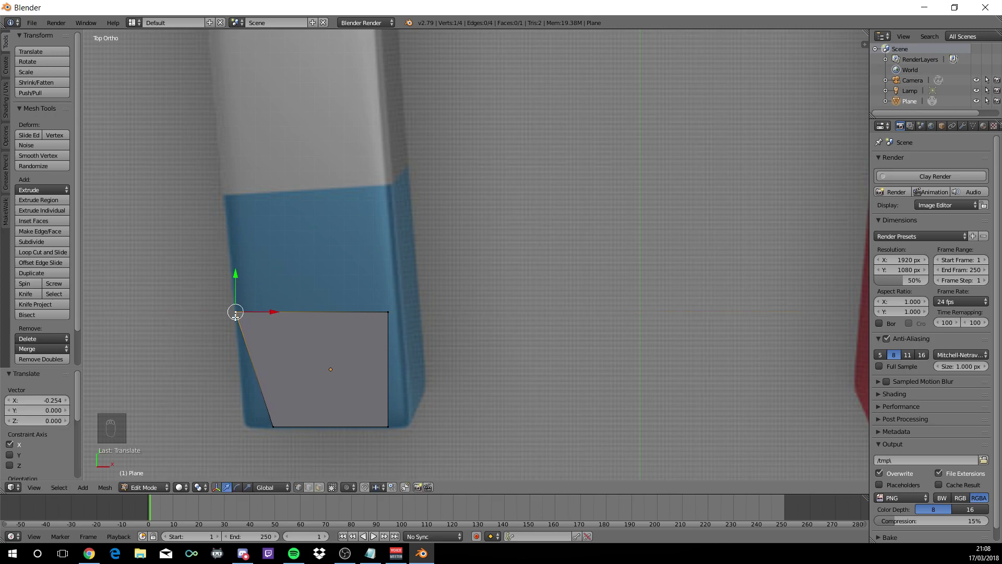
pyautogui.moveTo(277, 425); pyautogui.dragTo(309, 424)
pyautogui.moveTo(309, 423); pyautogui.dragTo(289, 419)
# Move the opposite corner horizontally to the tip's right edge, then select the top two corners
pyautogui.click(287, 419)
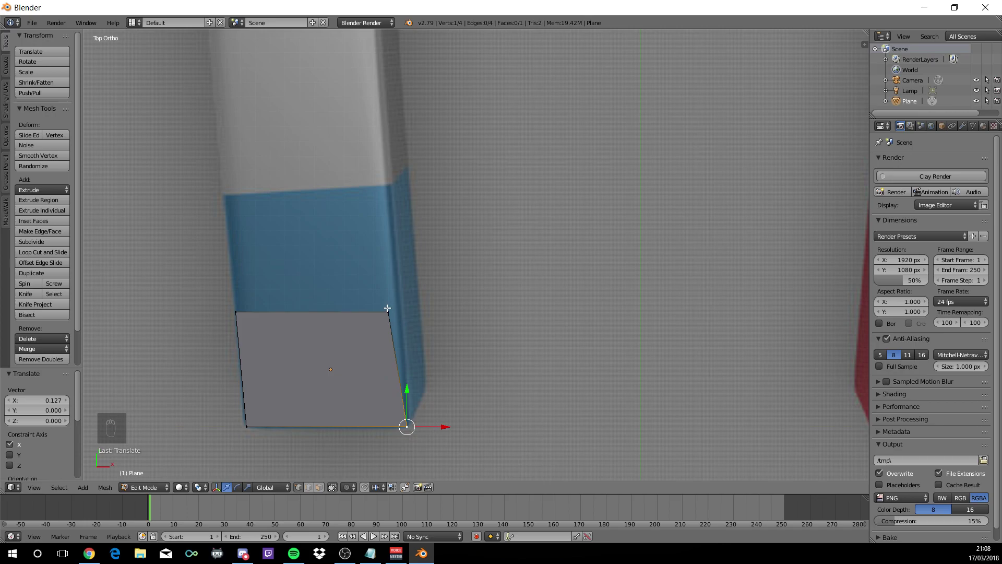
pyautogui.middleClick(419, 309)
pyautogui.click(426, 318)
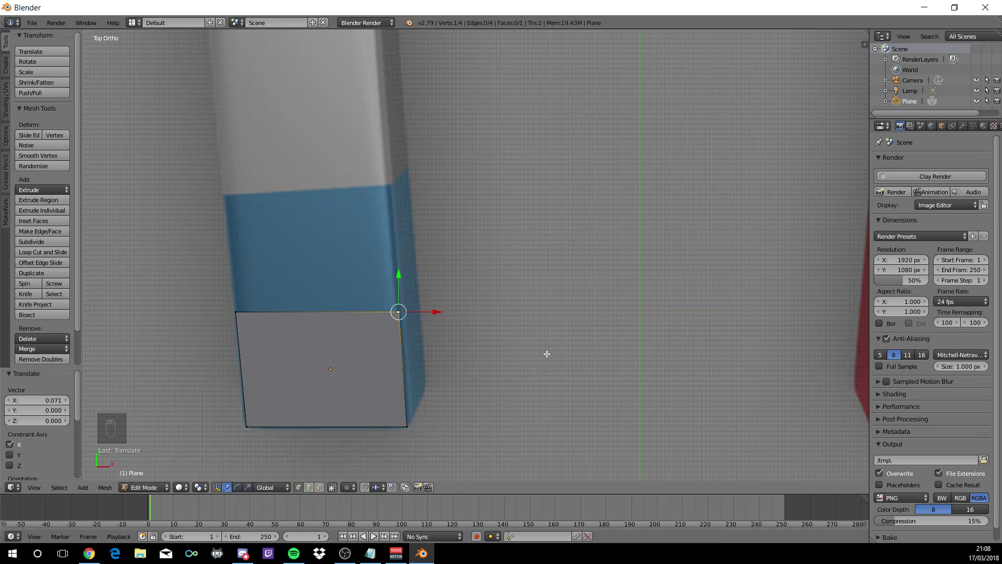
pyautogui.moveTo(239, 306); pyautogui.dragTo(163, 369)
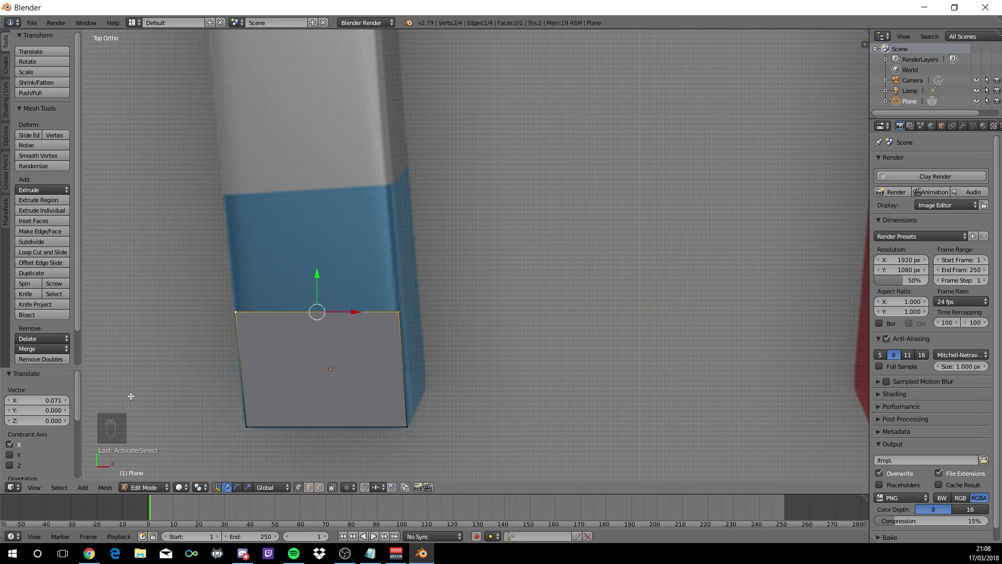
# Extrude the top edge three times, pulling each new edge up the magnet's left leg
pyautogui.press('e')
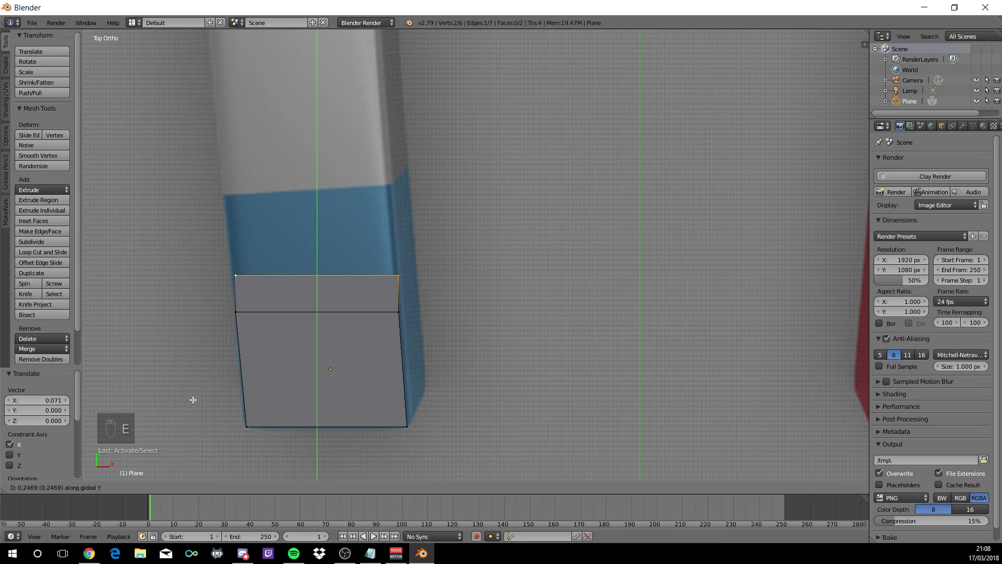
pyautogui.moveTo(198, 372); pyautogui.dragTo(354, 260)
pyautogui.press('e')
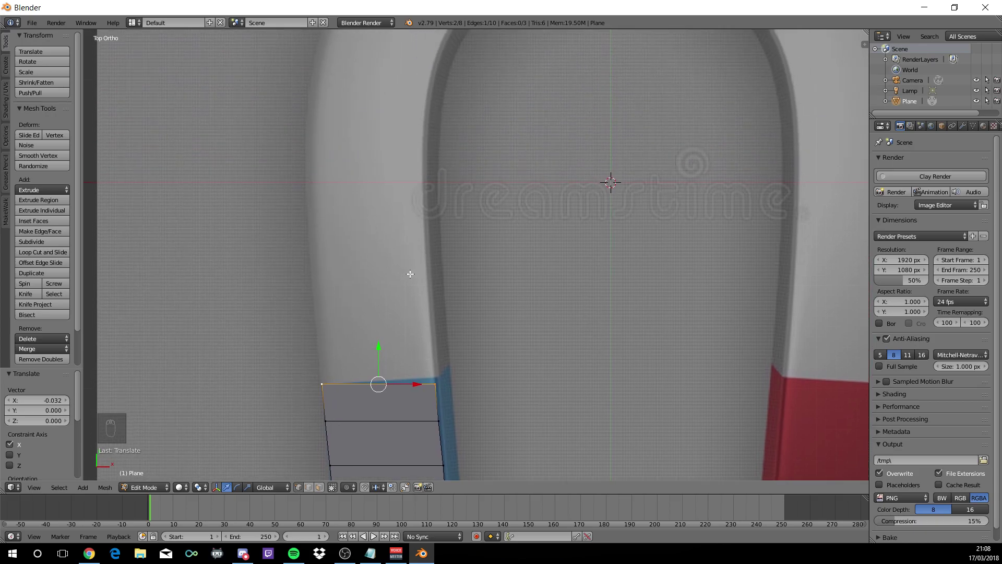
pyautogui.press('e')
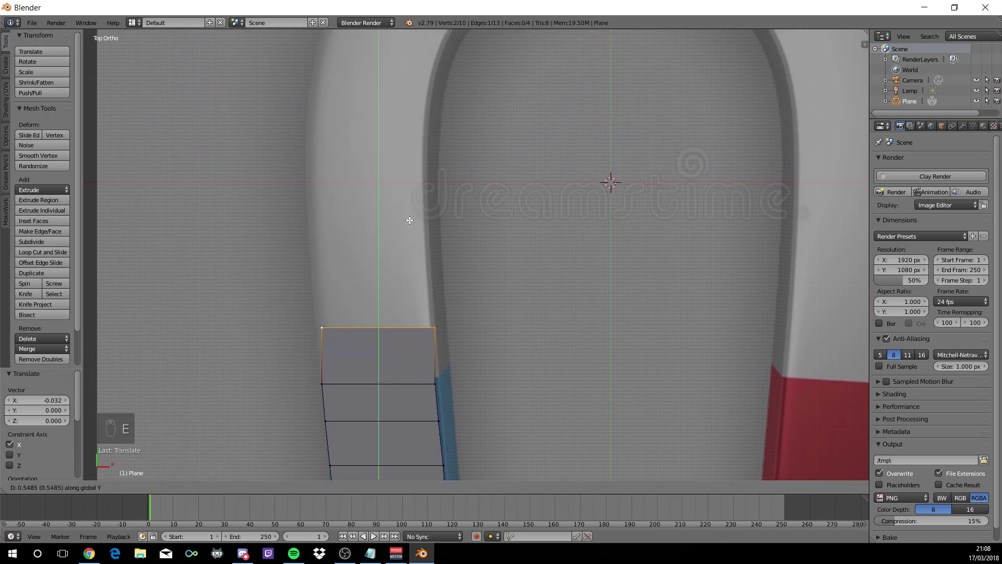
pyautogui.moveTo(415, 225); pyautogui.dragTo(408, 313)
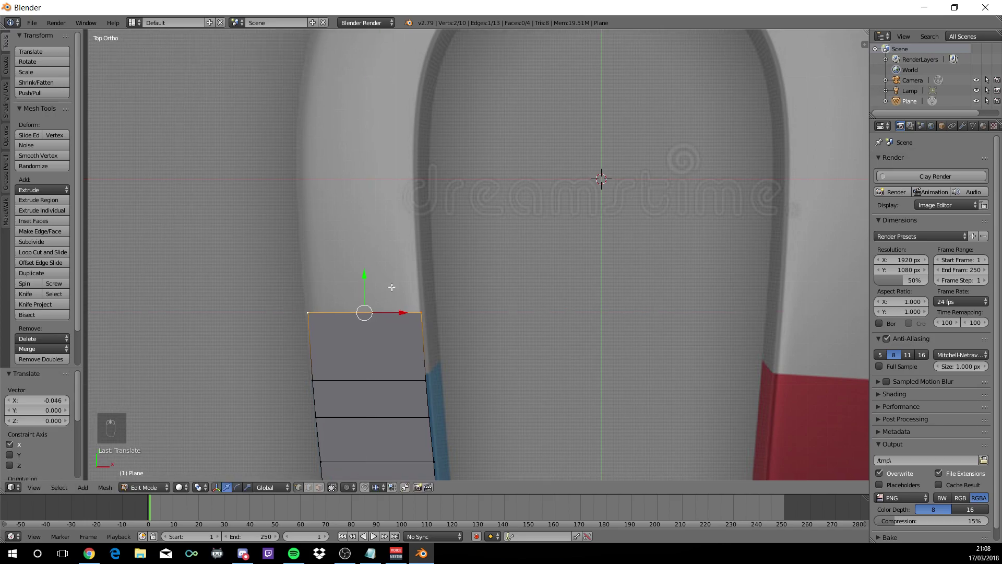
# Extrude three more faces, placing each new edge along the outline into the start of the curve
pyautogui.press('e')
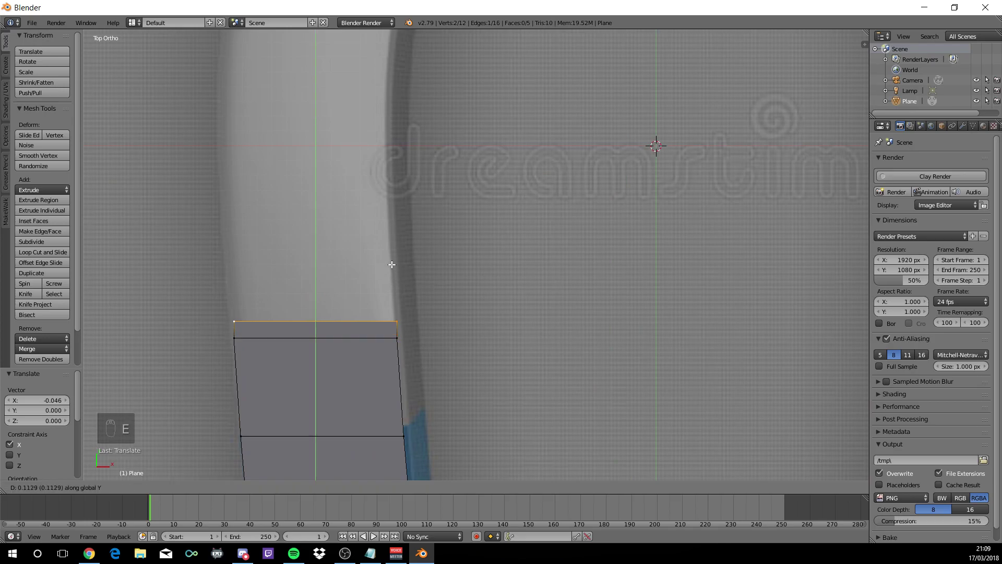
pyautogui.moveTo(391, 198); pyautogui.dragTo(381, 220)
pyautogui.click(357, 251)
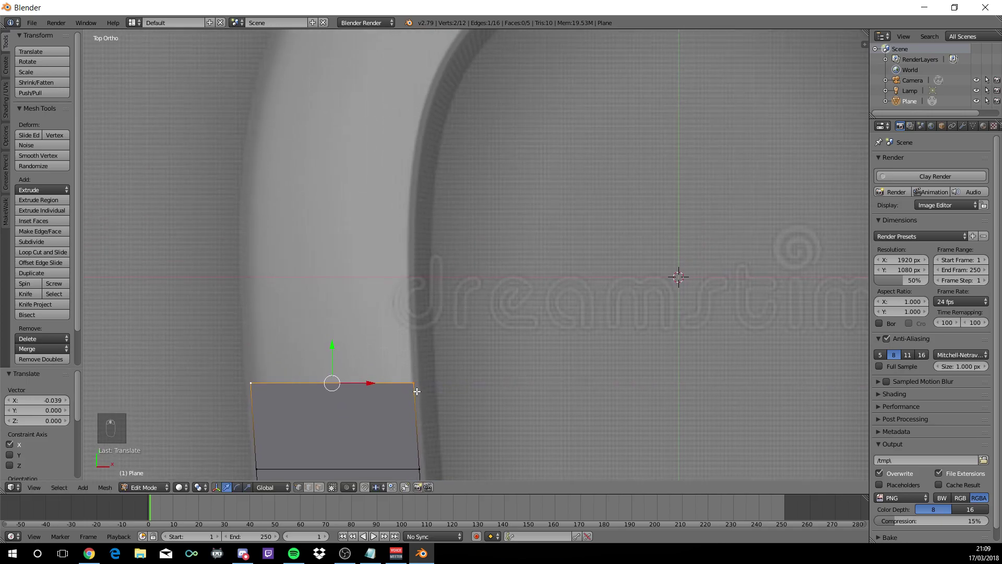
pyautogui.press('e')
pyautogui.moveTo(403, 288); pyautogui.dragTo(367, 280)
pyautogui.click(365, 280)
pyautogui.press('e')
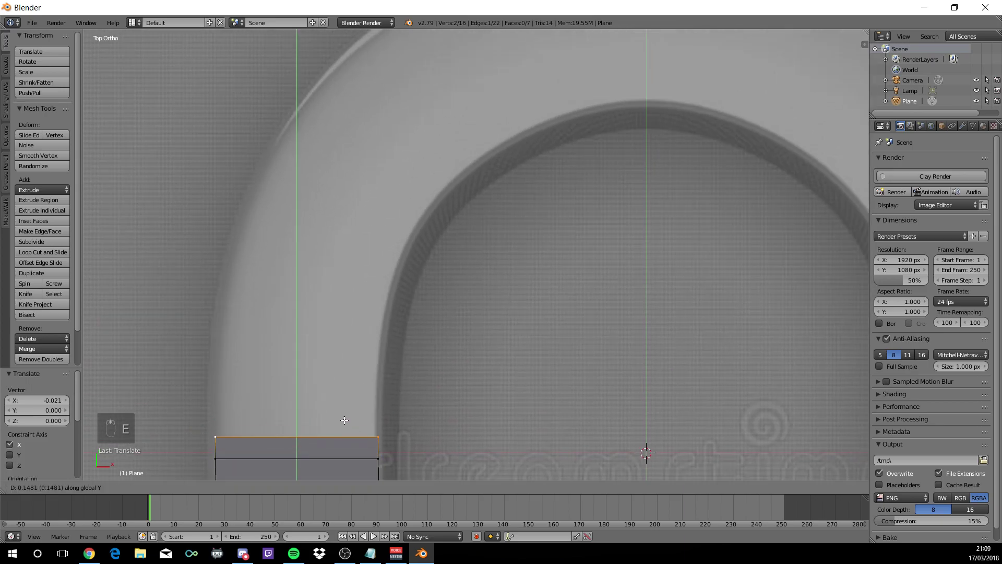
# Extrude and rotate edges to carry the face strip into the lower part of the arch
pyautogui.moveTo(346, 365); pyautogui.dragTo(364, 382)
pyautogui.press('r')
pyautogui.moveTo(364, 392); pyautogui.dragTo(334, 378)
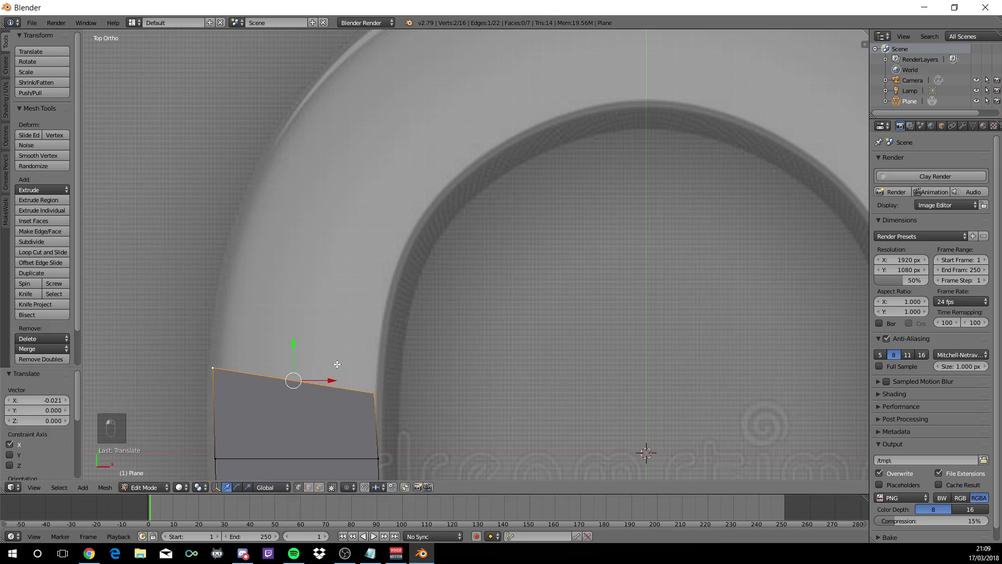
pyautogui.moveTo(340, 386); pyautogui.dragTo(319, 463)
pyautogui.press('e')
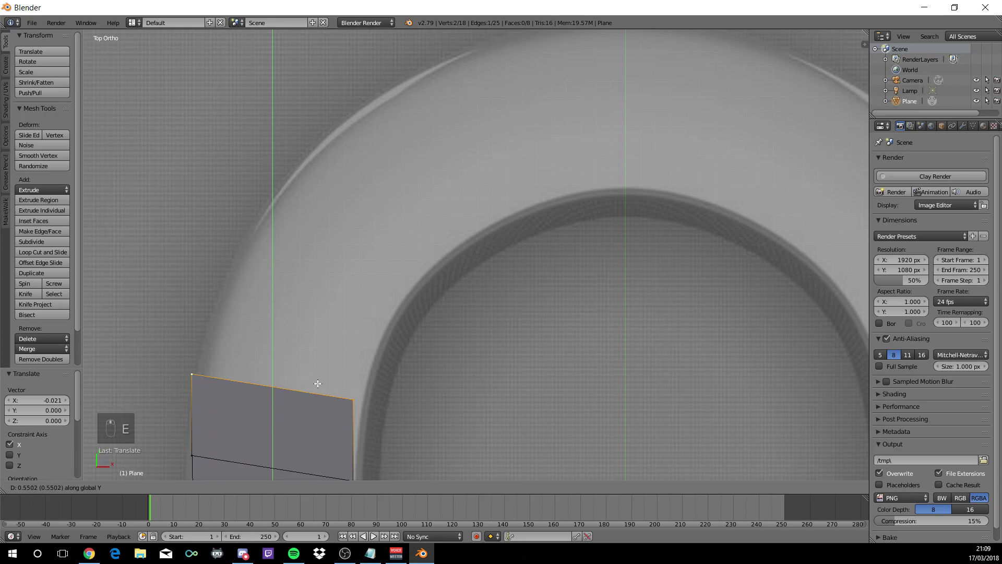
pyautogui.press('r')
pyautogui.click(323, 400)
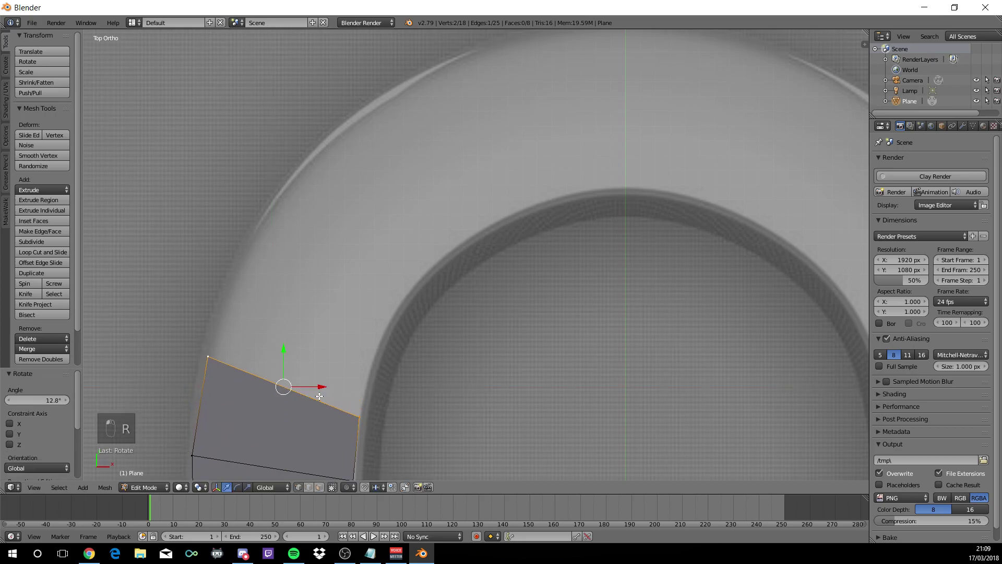
pyautogui.press('e')
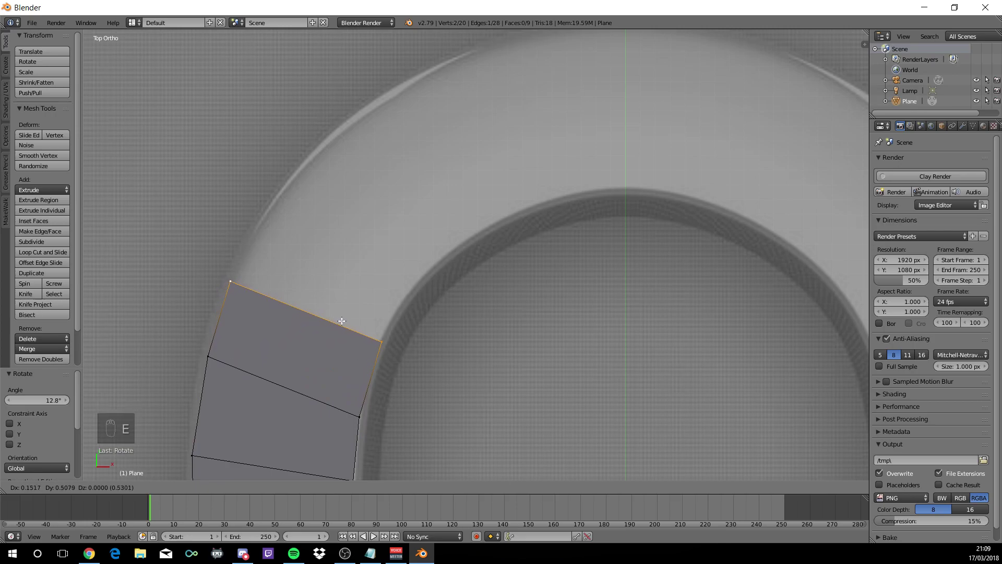
pyautogui.click(344, 318)
# Continue extruding and tilting edges around the arch, bringing its top into view
pyautogui.press('r')
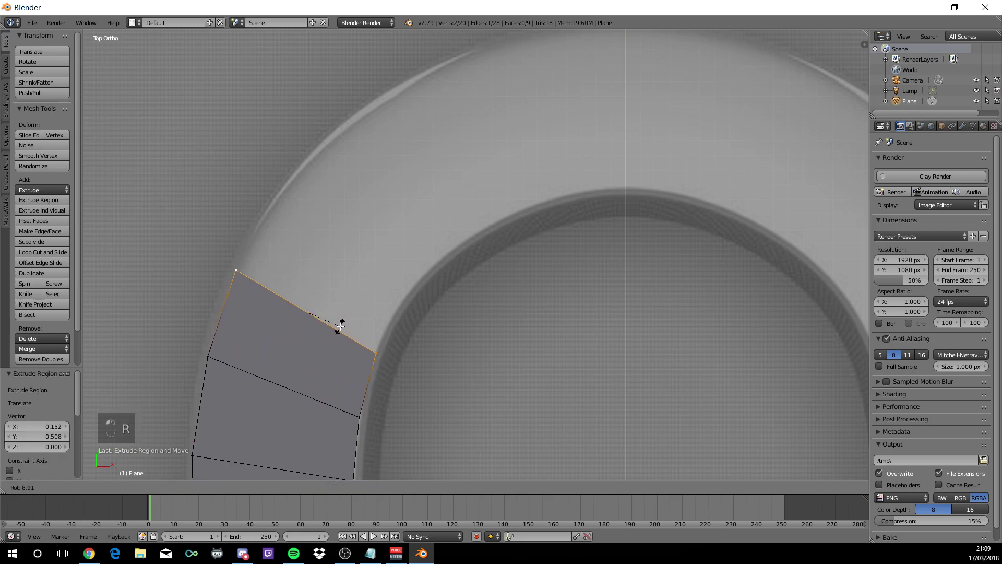
pyautogui.moveTo(373, 325); pyautogui.dragTo(318, 439)
pyautogui.press('e')
pyautogui.moveTo(364, 362); pyautogui.dragTo(395, 402)
pyautogui.press('r')
pyautogui.click(392, 408)
pyautogui.moveTo(386, 418); pyautogui.dragTo(319, 441)
pyautogui.press('r')
pyautogui.press('e')
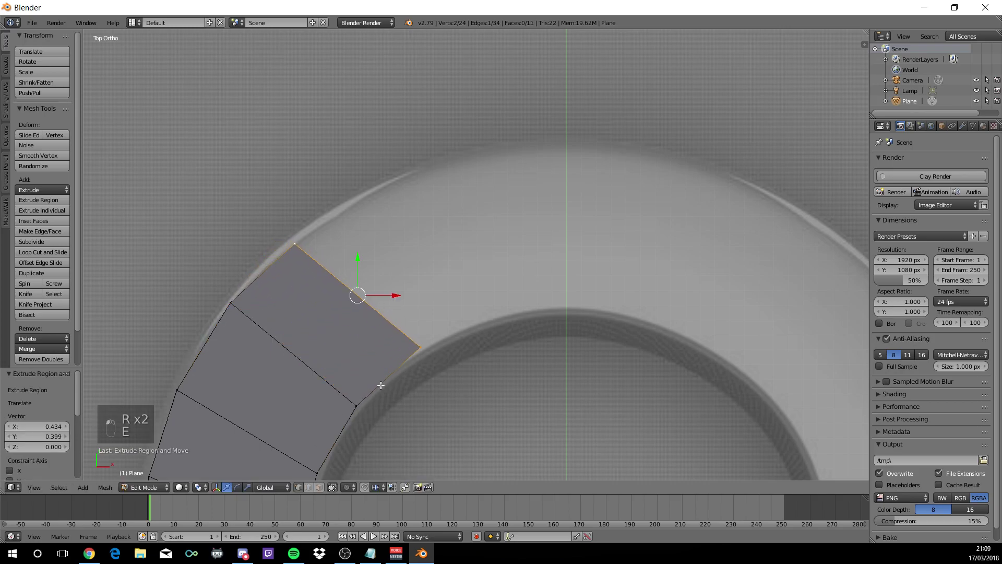
pyautogui.press('r')
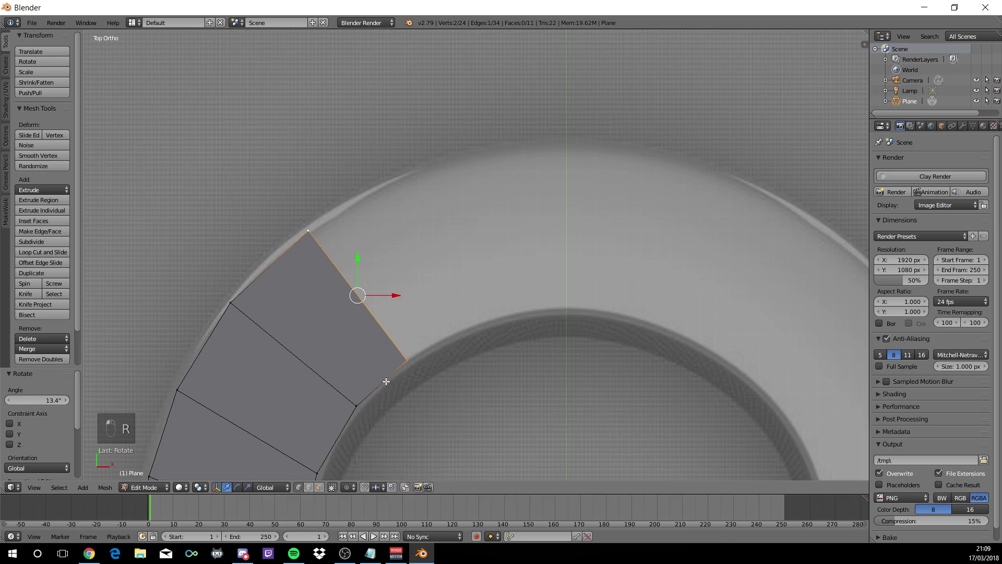
pyautogui.moveTo(399, 371); pyautogui.dragTo(273, 460)
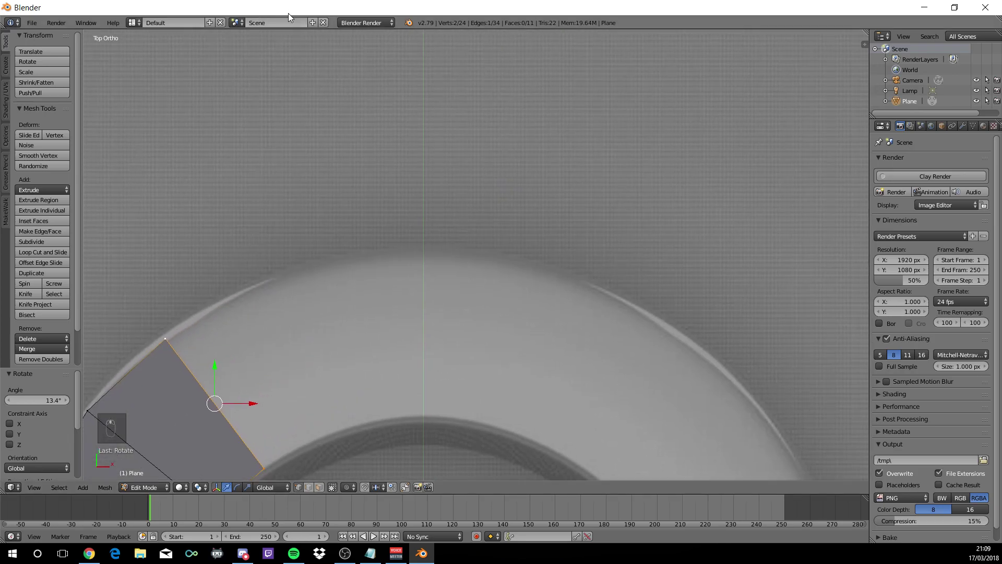
# Extrude the last sections to the top centre and straighten the final edge upright on the centre line
pyautogui.press('e')
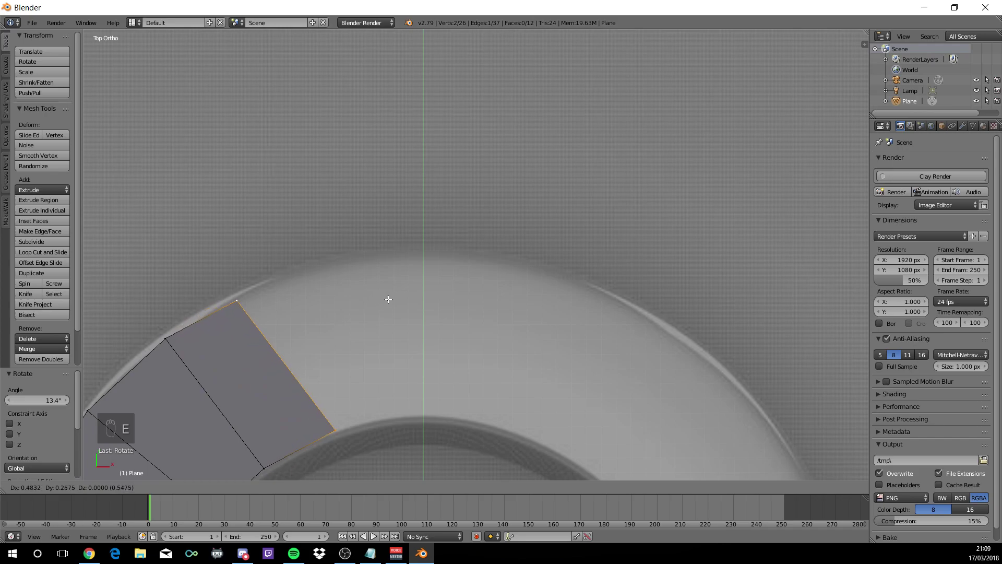
pyautogui.press('r')
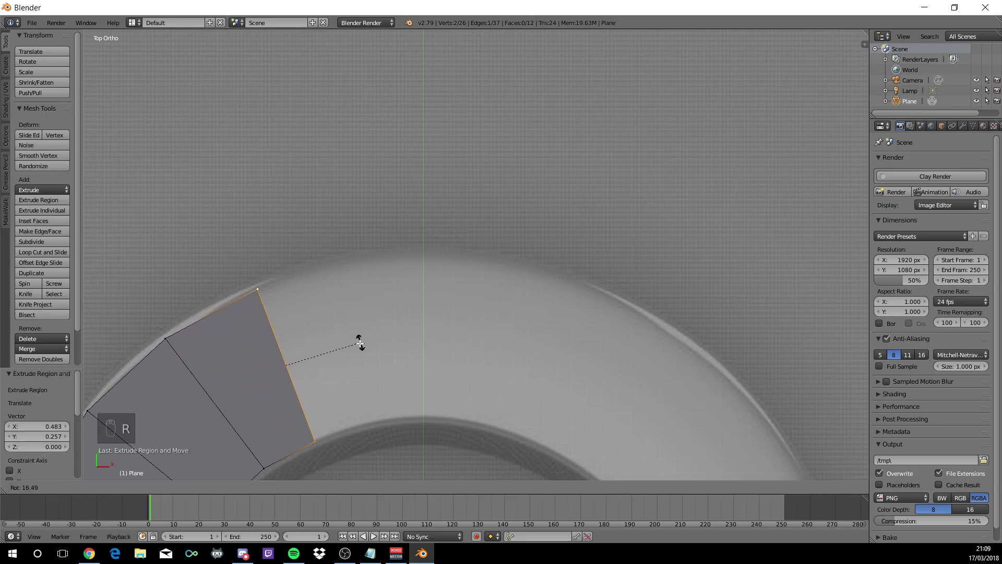
pyautogui.click(355, 344)
pyautogui.press('e')
pyautogui.moveTo(358, 336); pyautogui.dragTo(376, 320)
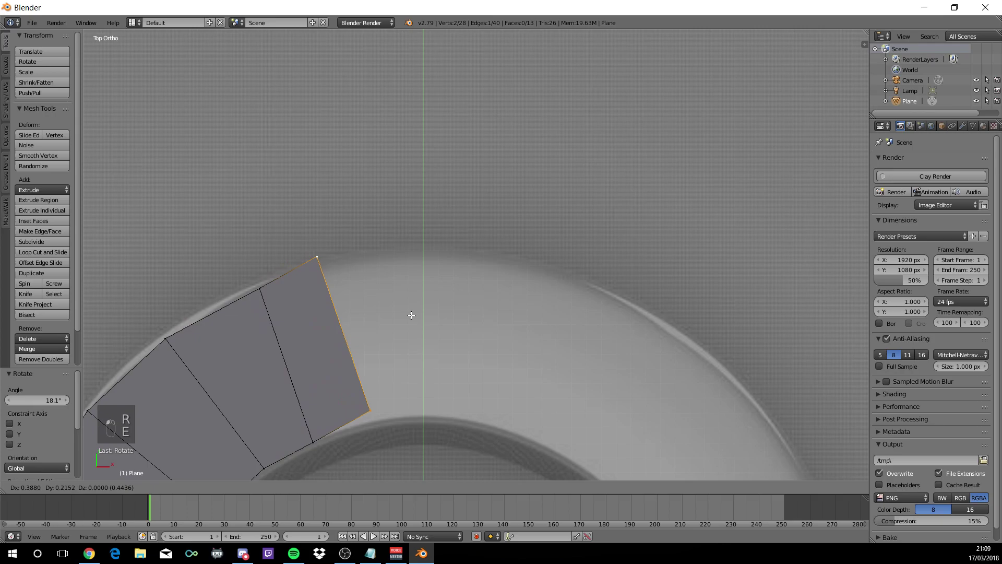
pyautogui.press('r')
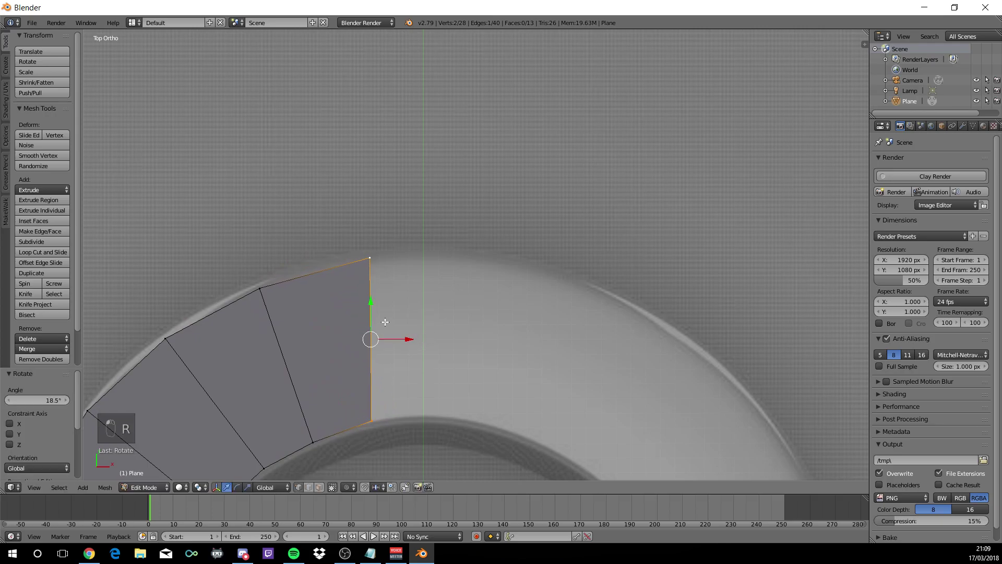
pyautogui.press('e')
pyautogui.click(440, 317)
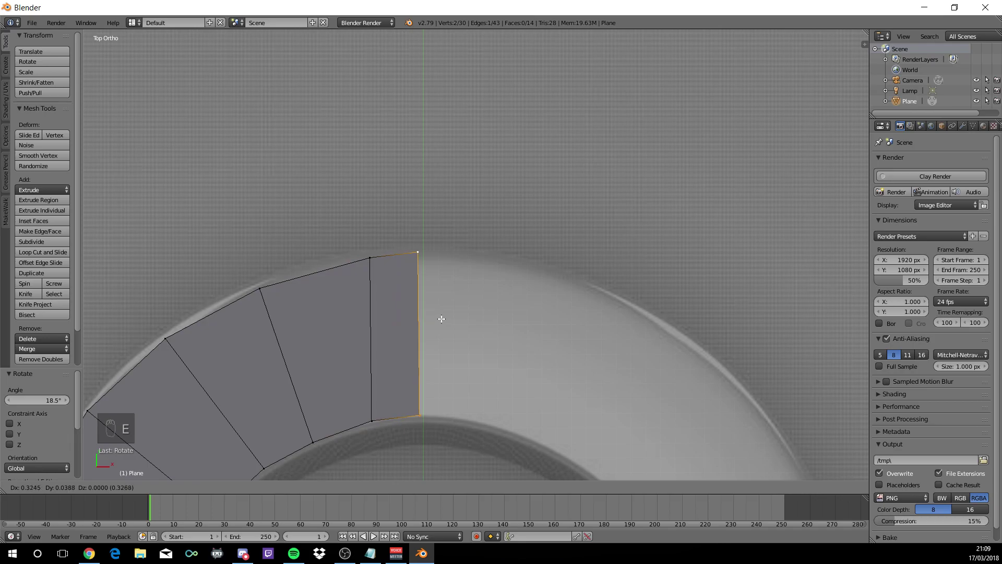
pyautogui.moveTo(446, 316); pyautogui.dragTo(498, 319)
pyautogui.press('r')
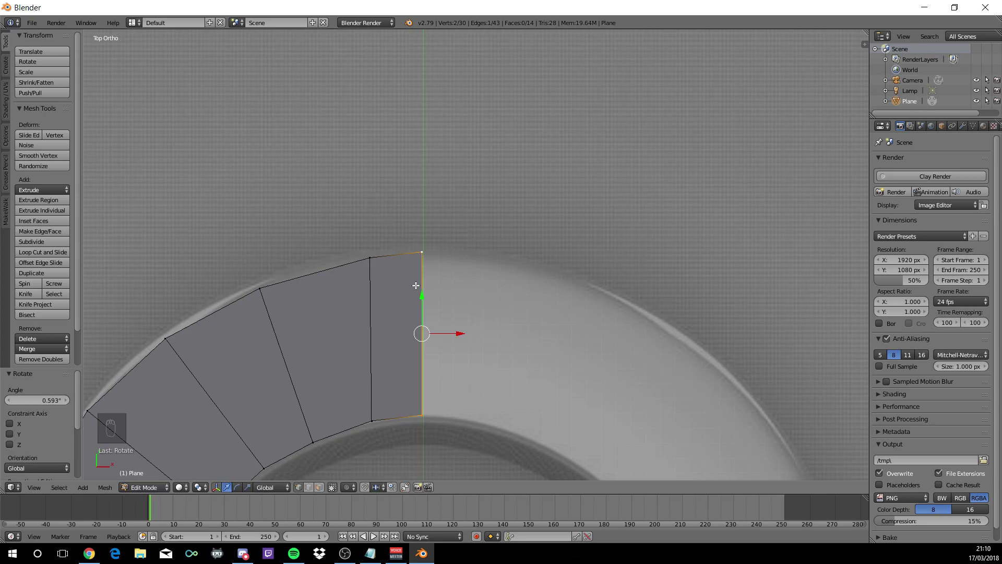
# Zoom out to see the whole traced half of the magnet
pyautogui.moveTo(435, 336); pyautogui.dragTo(434, 390)
pyautogui.moveTo(435, 391); pyautogui.dragTo(427, 374)
pyautogui.middleClick(433, 292)
# Switch to Object Mode to set the mesh origin at the 3D cursor in the magnet's centre
pyautogui.press('Tab')
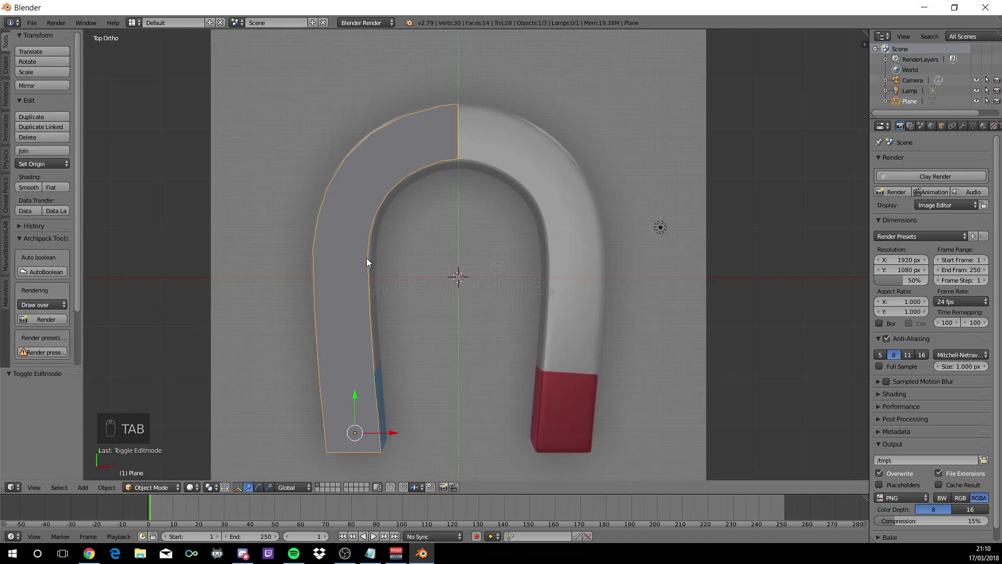
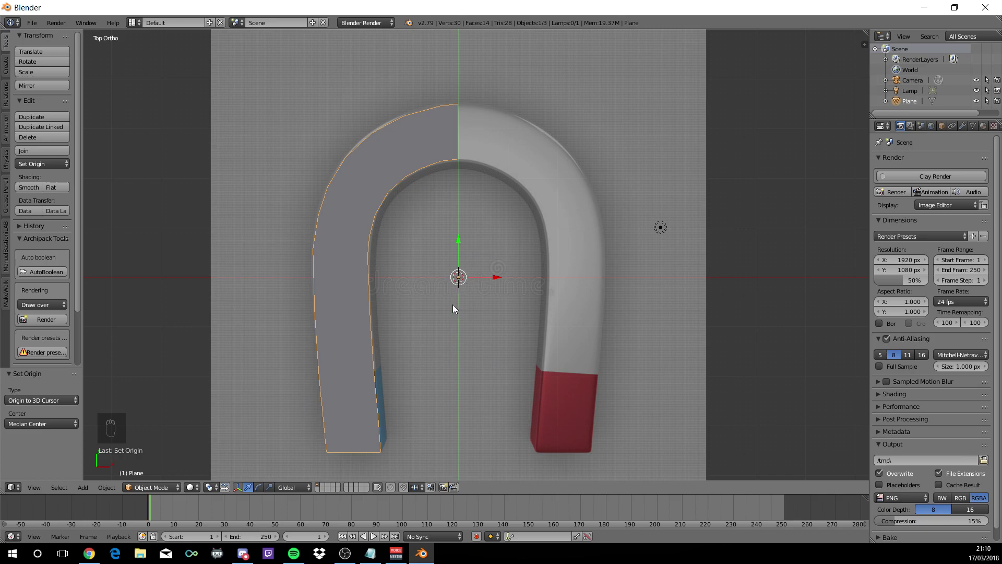
# Select the whole traced half and zoom in on the seam at the top centre
pyautogui.press('Tab')
pyautogui.press('a')
pyautogui.press('a')
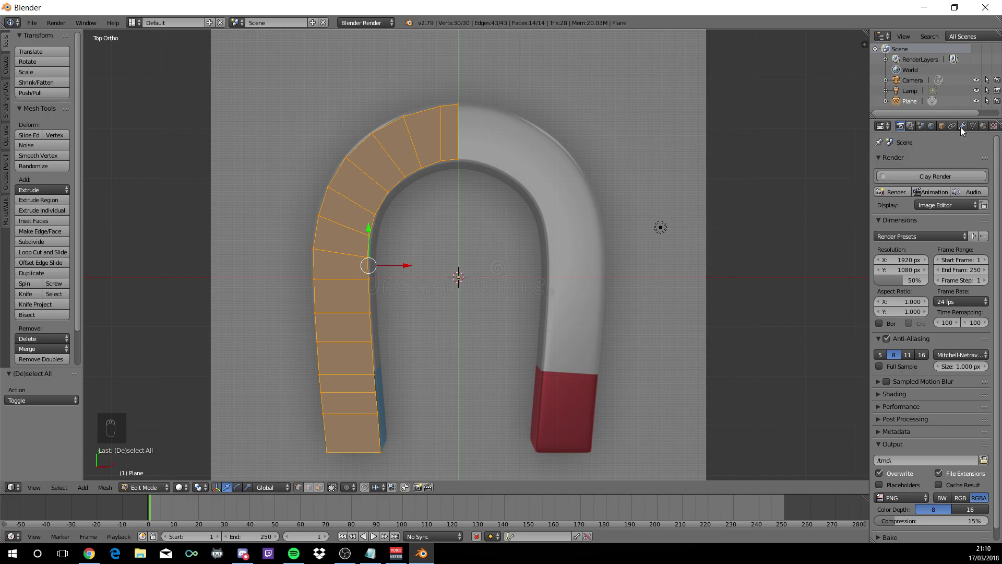
pyautogui.moveTo(964, 130); pyautogui.dragTo(789, 264)
pyautogui.moveTo(565, 233); pyautogui.dragTo(516, 216)
pyautogui.moveTo(516, 216); pyautogui.dragTo(509, 272)
pyautogui.moveTo(495, 350); pyautogui.dragTo(479, 323)
pyautogui.moveTo(479, 323); pyautogui.dragTo(494, 376)
pyautogui.moveTo(494, 376); pyautogui.dragTo(430, 189)
pyautogui.moveTo(431, 189); pyautogui.dragTo(425, 322)
# Add a Mirror modifier on X with Clipping so the halves join at the centre seam
pyautogui.click(429, 186)
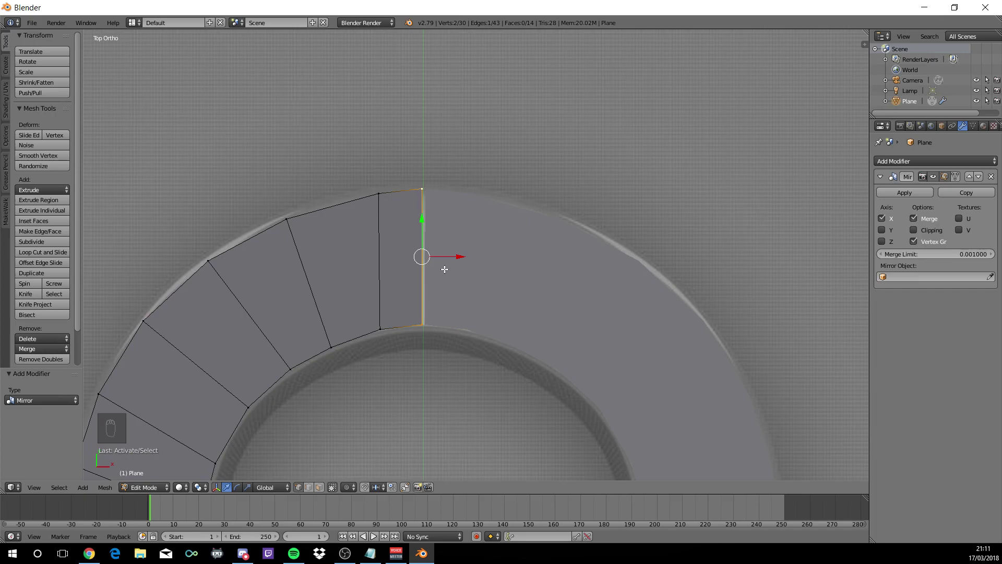
pyautogui.click(460, 255)
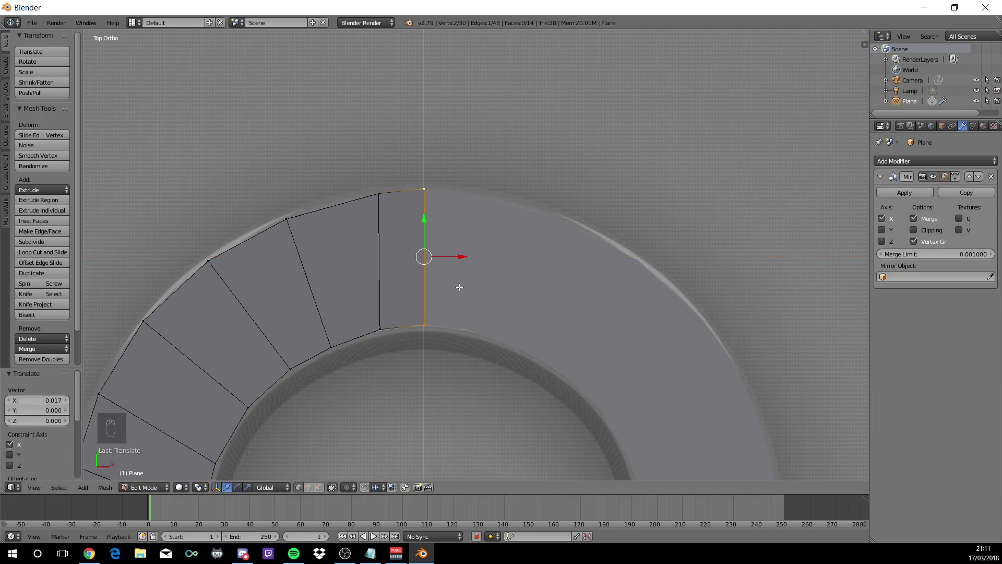
pyautogui.press('ctrl+z')
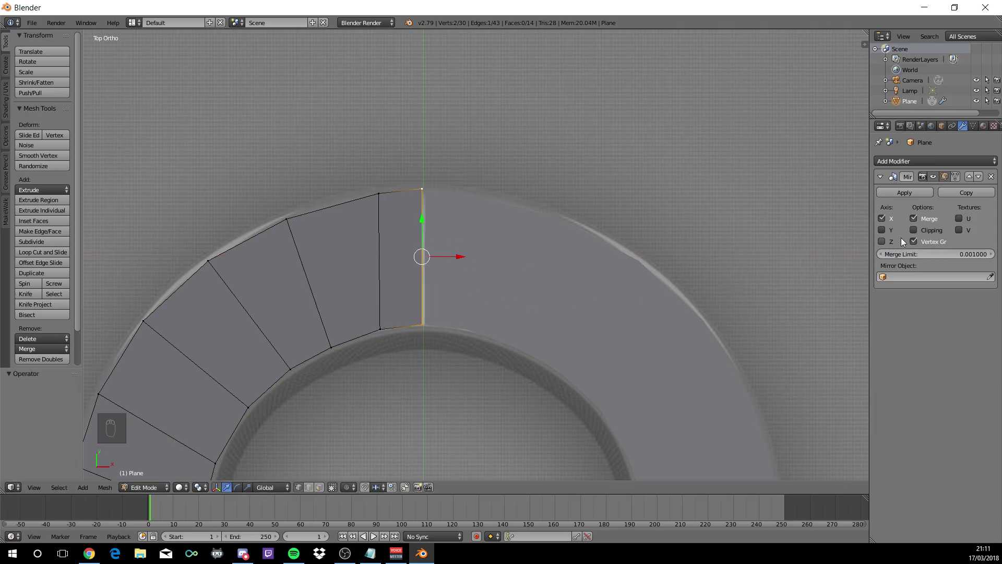
pyautogui.moveTo(919, 234); pyautogui.dragTo(505, 264)
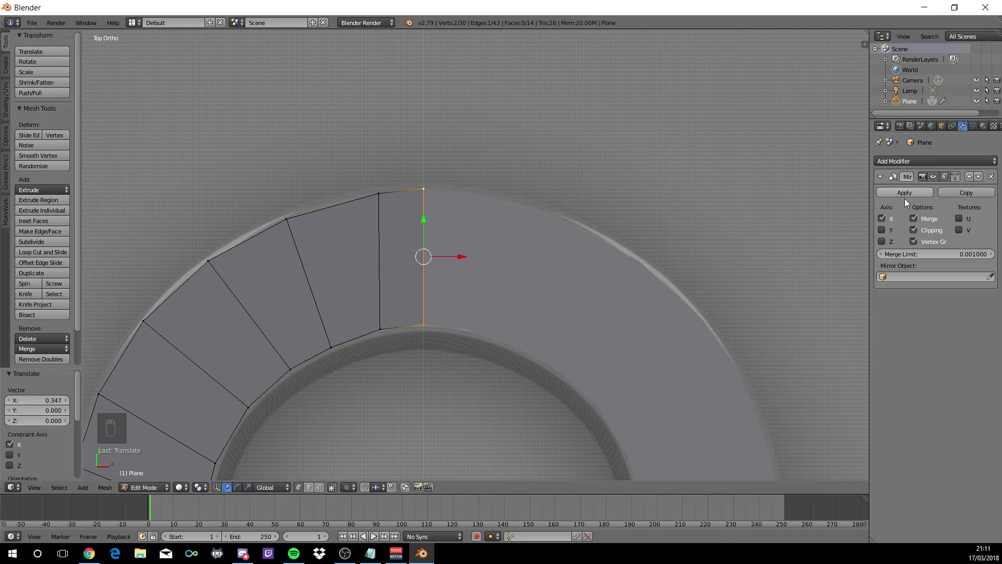
# Apply the Mirror modifier in Object Mode, giving one complete horseshoe mesh, and re-enter Edit Mode
pyautogui.press('Tab')
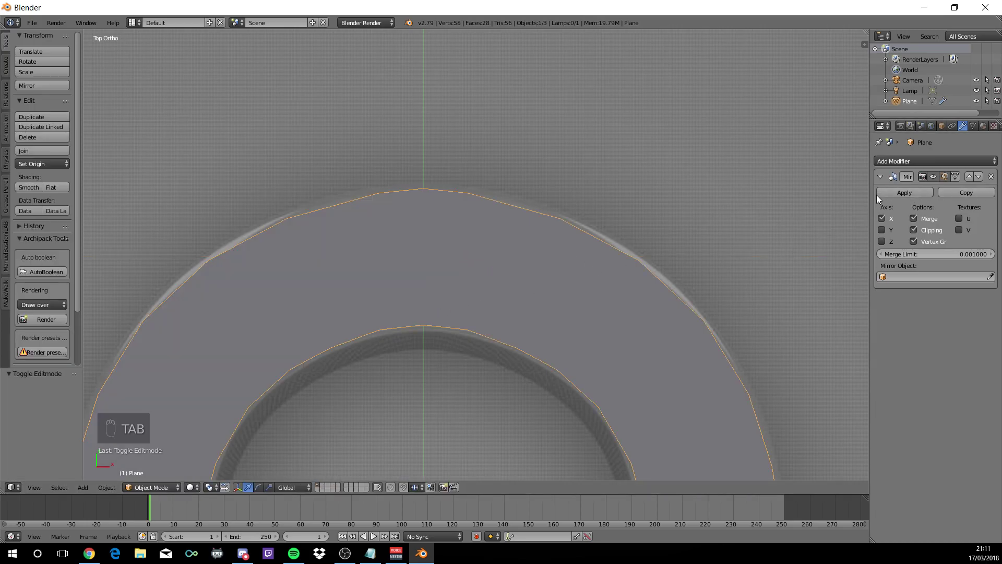
pyautogui.moveTo(882, 195); pyautogui.dragTo(466, 316)
pyautogui.middleClick(466, 315)
pyautogui.press('Tab')
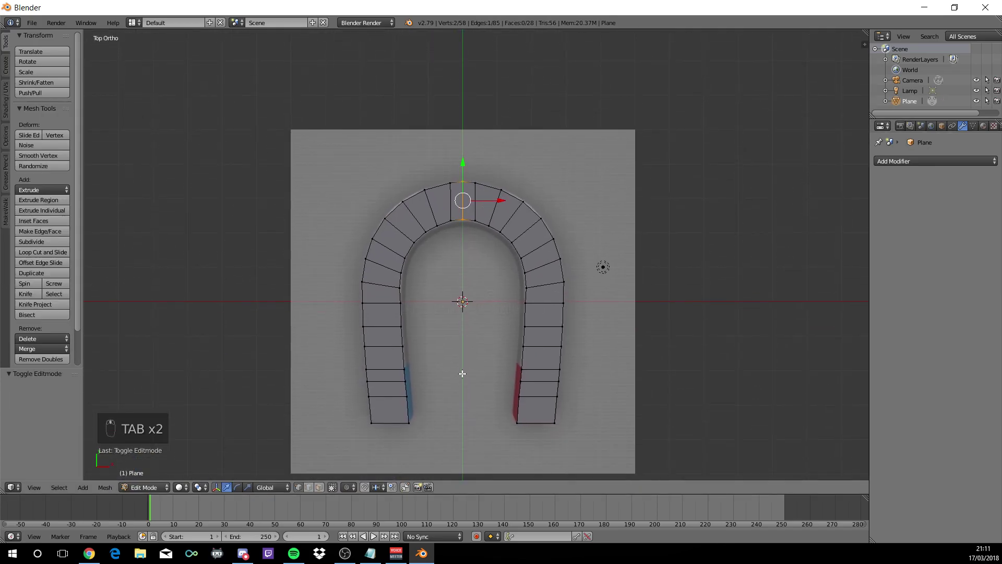
# Select all faces and extrude them upward to give the horseshoe its thickness
pyautogui.press('a')
pyautogui.press('a')
pyautogui.press('a')
pyautogui.press('a')
pyautogui.moveTo(437, 438); pyautogui.dragTo(449, 390)
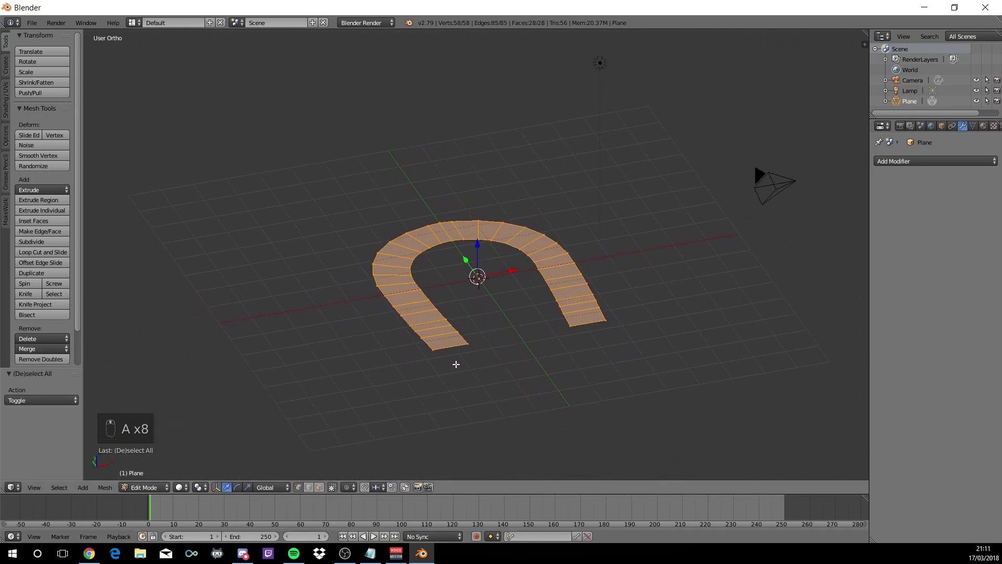
pyautogui.press('e')
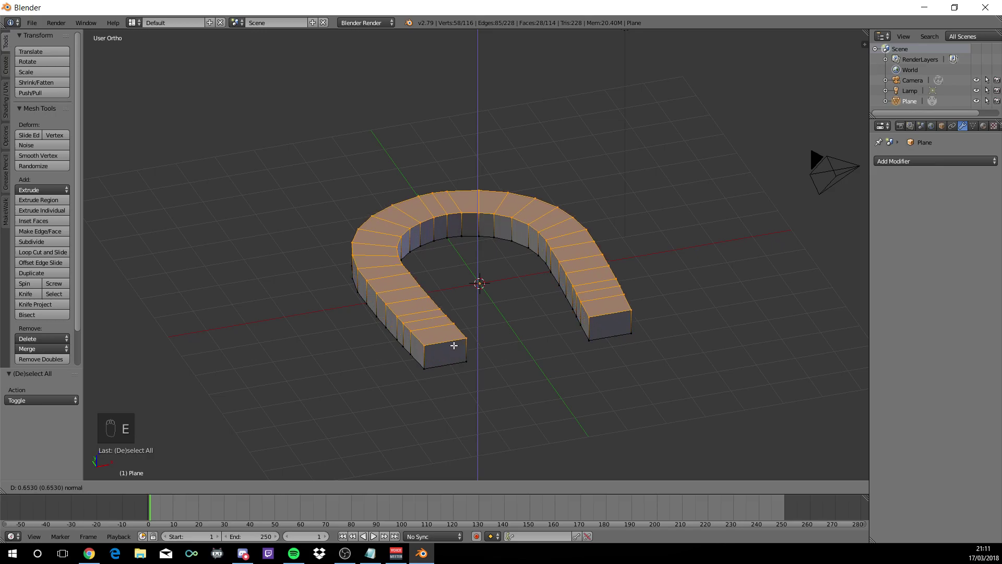
pyautogui.moveTo(456, 345); pyautogui.dragTo(483, 404)
pyautogui.press('a')
pyautogui.press('a')
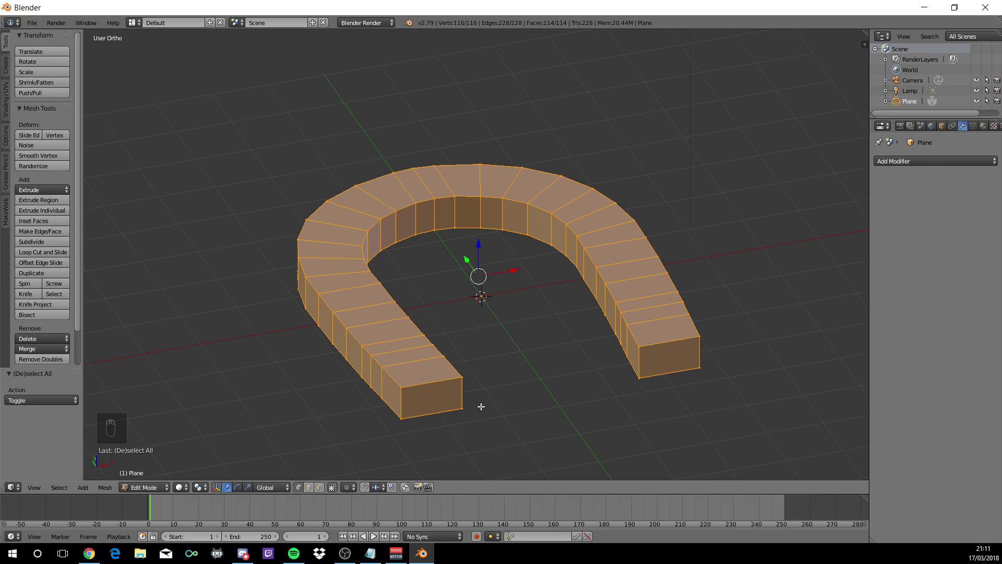
# Add a level-4 Subdivision Surface modifier and set its Render level to 4
pyautogui.press('ctrl+4')
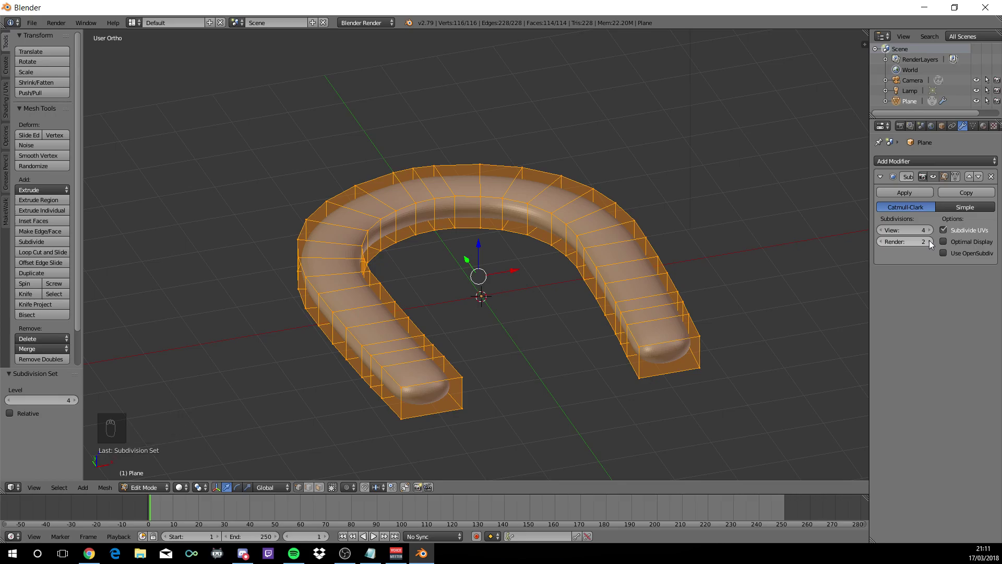
pyautogui.moveTo(933, 244); pyautogui.dragTo(675, 287)
pyautogui.moveTo(675, 287); pyautogui.dragTo(651, 361)
# Add four edge loops slid close to the top and bottom rims to keep the corners crisp
pyautogui.press('ctrl+r')
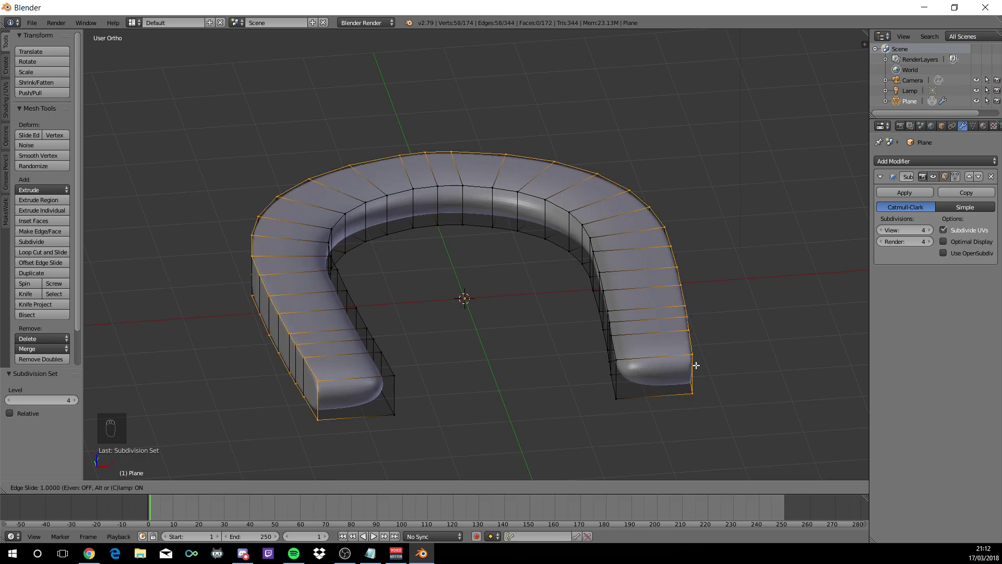
pyautogui.moveTo(705, 363); pyautogui.dragTo(675, 356)
pyautogui.press('ctrl+r')
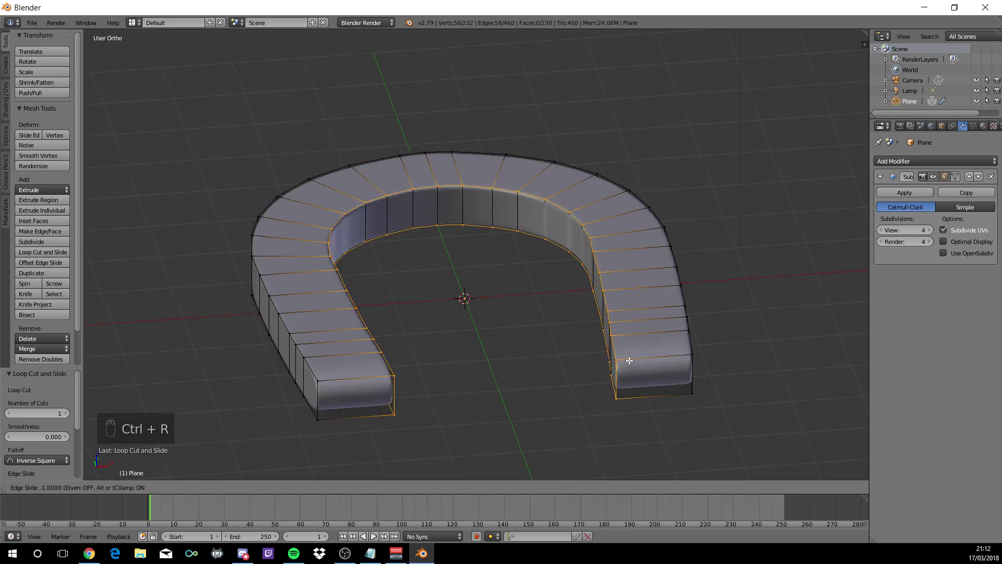
pyautogui.moveTo(631, 359); pyautogui.dragTo(632, 372)
pyautogui.press('ctrl+r')
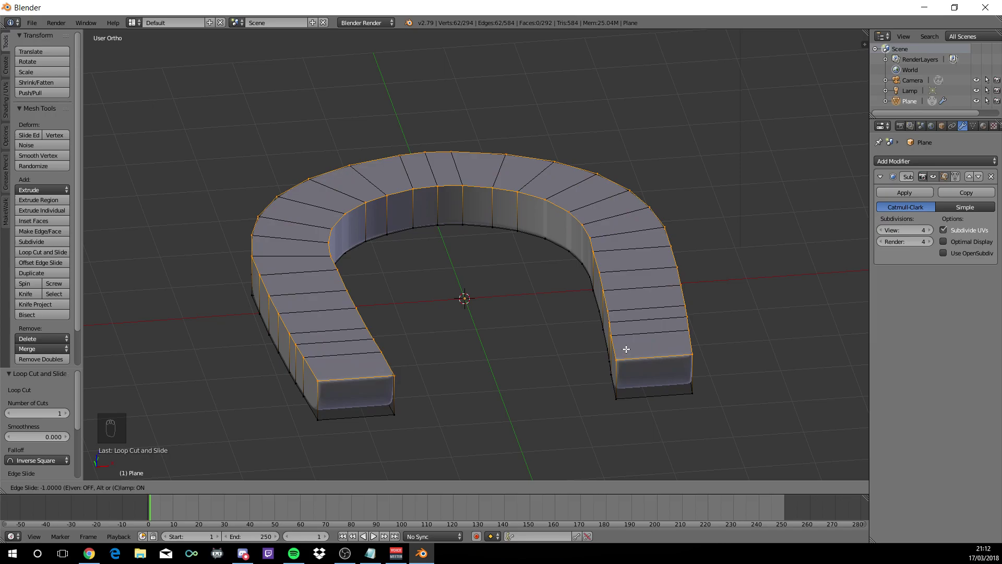
pyautogui.moveTo(628, 347); pyautogui.dragTo(626, 382)
pyautogui.press('ctrl+r')
pyautogui.moveTo(626, 404); pyautogui.dragTo(592, 395)
pyautogui.press('Tab')
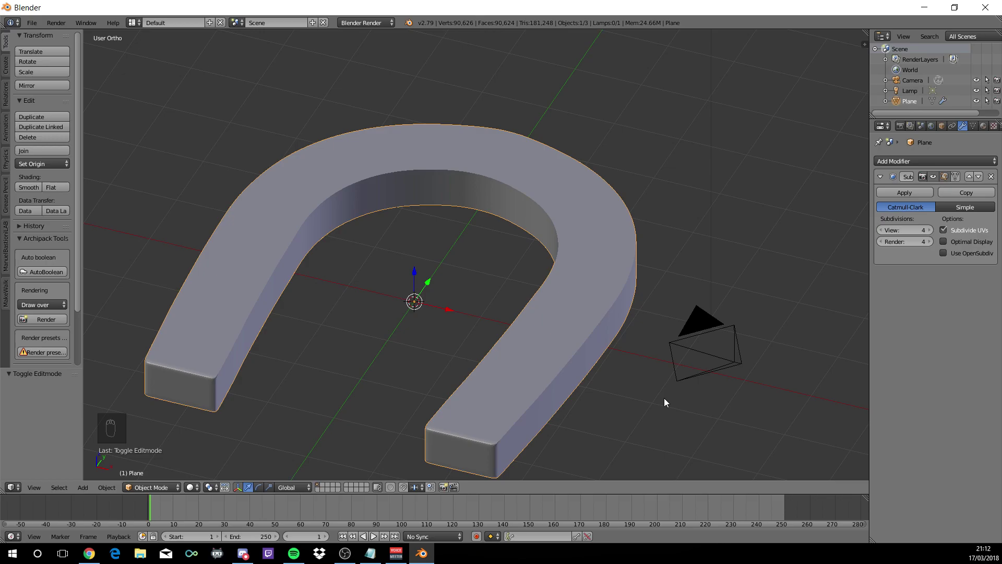
# Move the finished horseshoe magnet to the second layer, emptying the working scene
pyautogui.press('m')
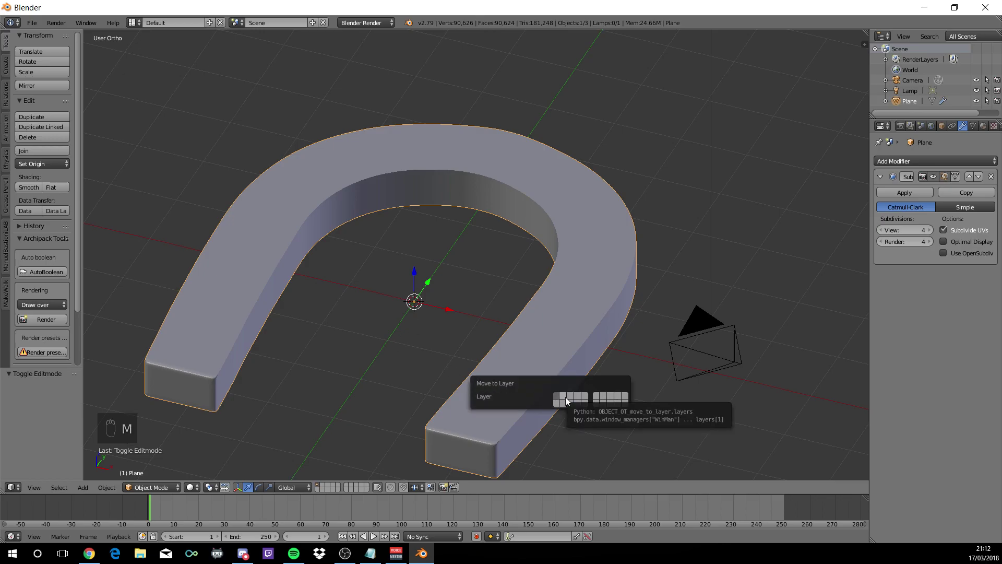
pyautogui.moveTo(247, 328); pyautogui.dragTo(247, 334)
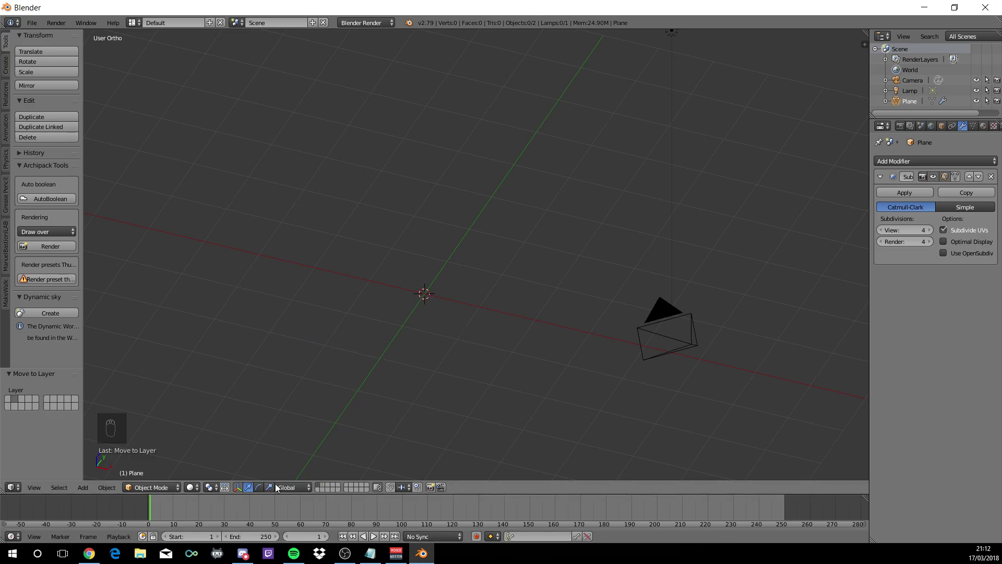
# Add a bolt object, give its head a slotted bit and increase the Thread Length
pyautogui.moveTo(322, 491); pyautogui.dragTo(457, 295)
pyautogui.press('shift+a')
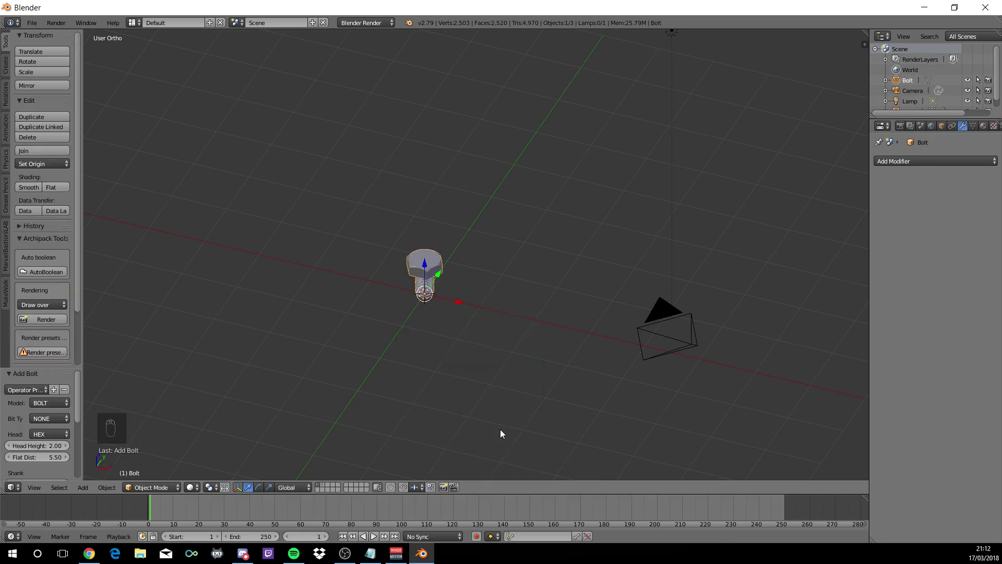
pyautogui.middleClick(432, 266)
pyautogui.moveTo(431, 263); pyautogui.dragTo(13, 353)
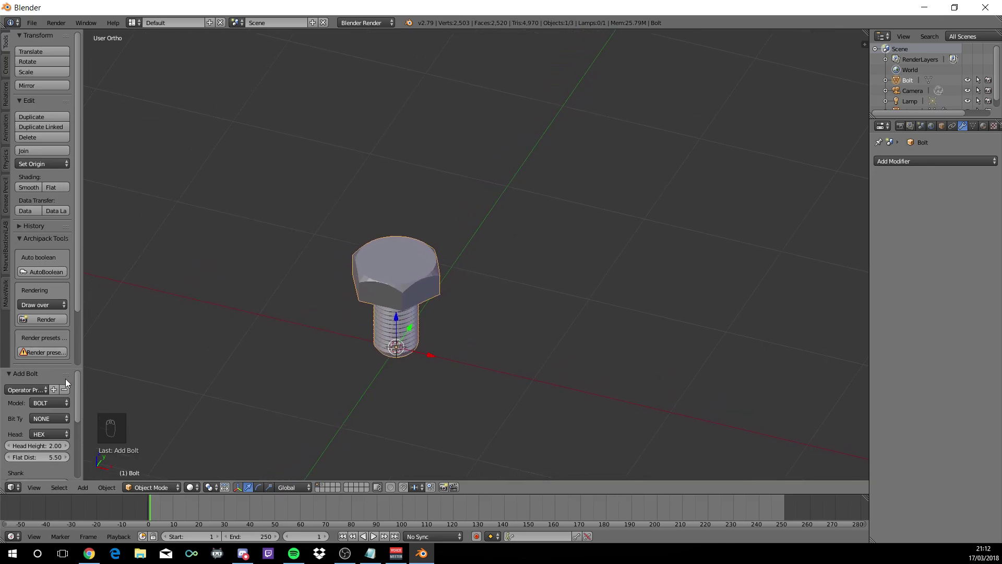
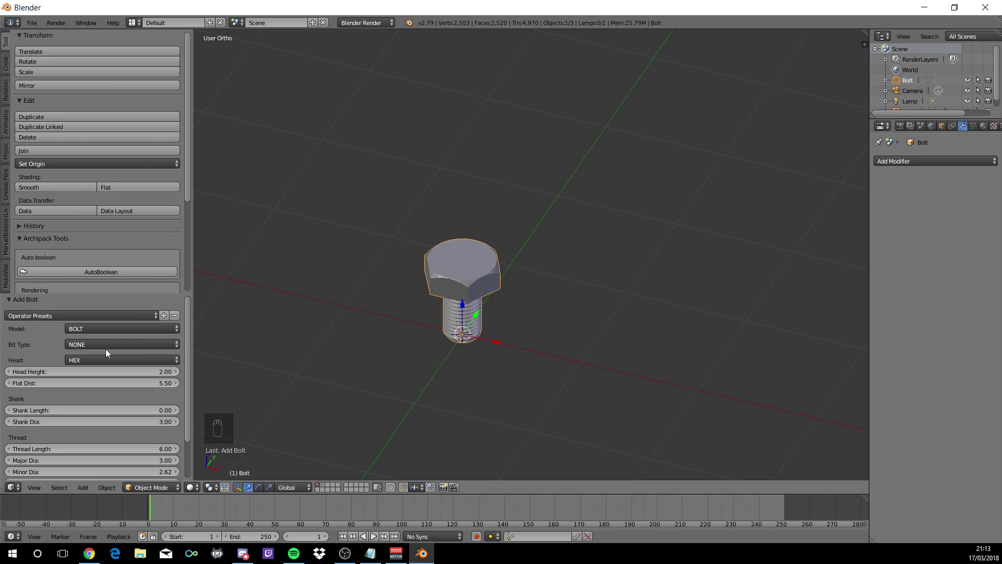
pyautogui.moveTo(113, 350); pyautogui.dragTo(100, 315)
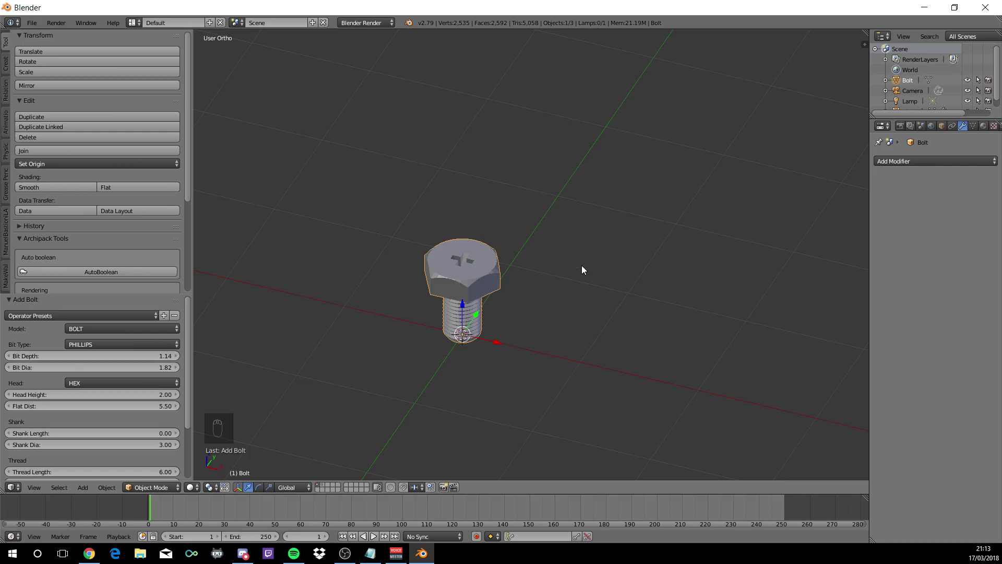
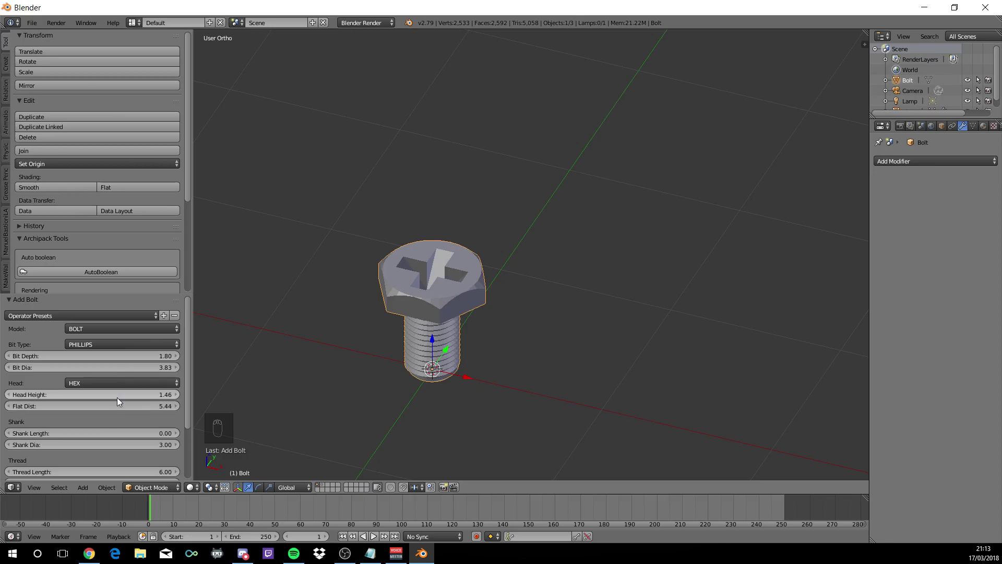
pyautogui.moveTo(123, 407); pyautogui.dragTo(24, 400)
pyautogui.scroll(-3)
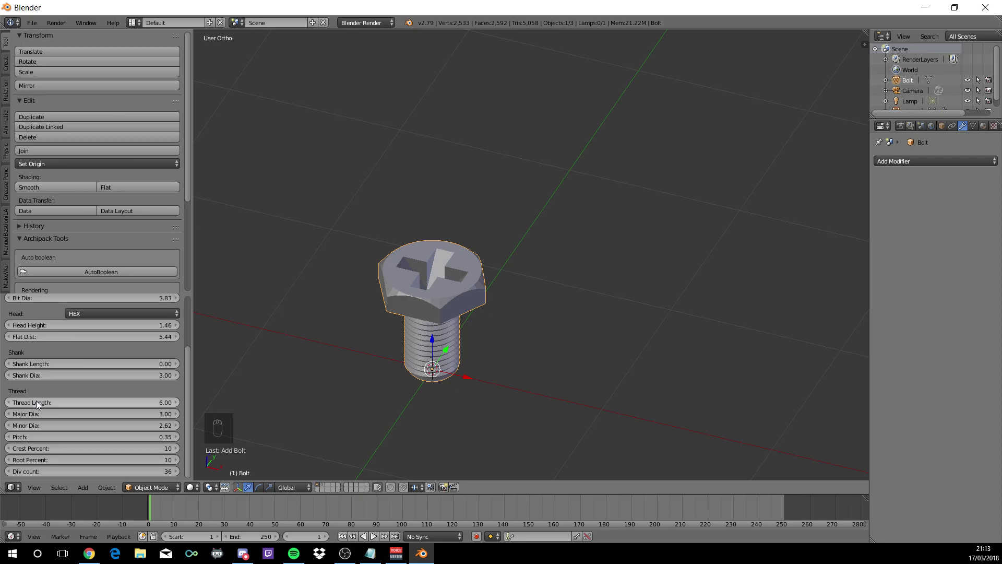
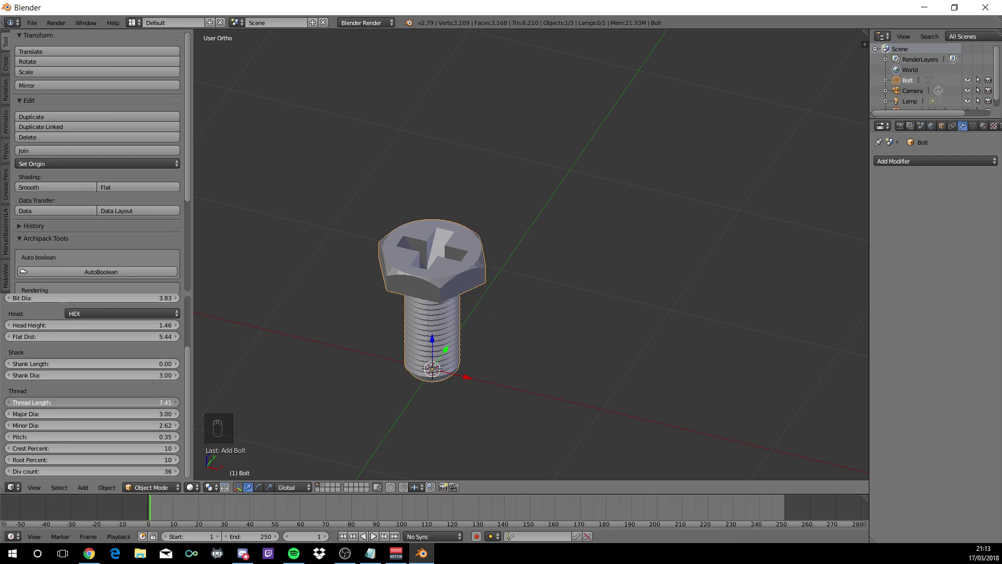
# Zoom out to the whole grid and move the bolt straight up above it
pyautogui.moveTo(407, 365); pyautogui.dragTo(418, 370)
pyautogui.moveTo(418, 370); pyautogui.dragTo(412, 309)
pyautogui.moveTo(412, 309); pyautogui.dragTo(514, 85)
pyautogui.moveTo(514, 86); pyautogui.dragTo(486, 222)
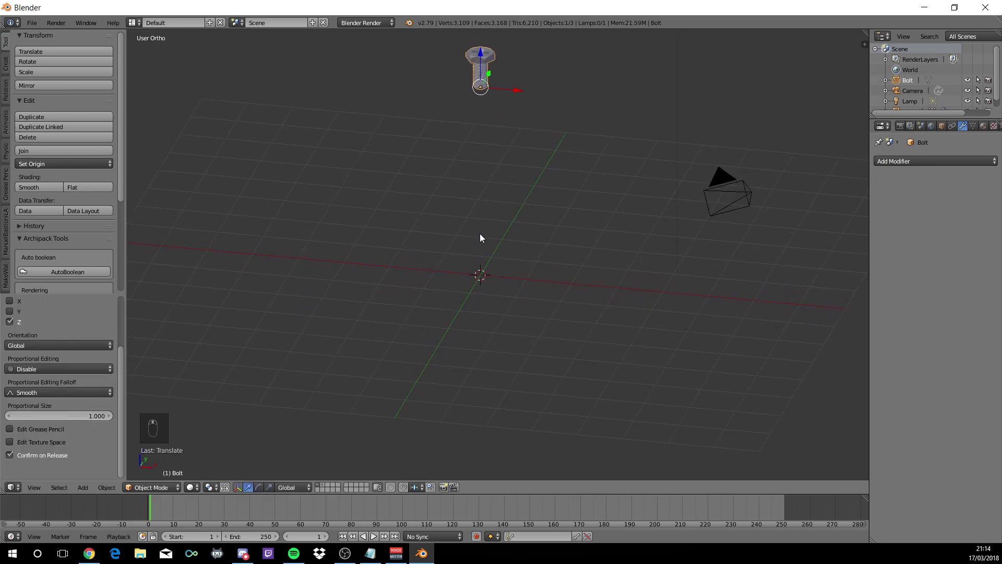
# Add a UV sphere at the grid centre, scale it up and rotate a pole toward the viewer
pyautogui.press('shift+a')
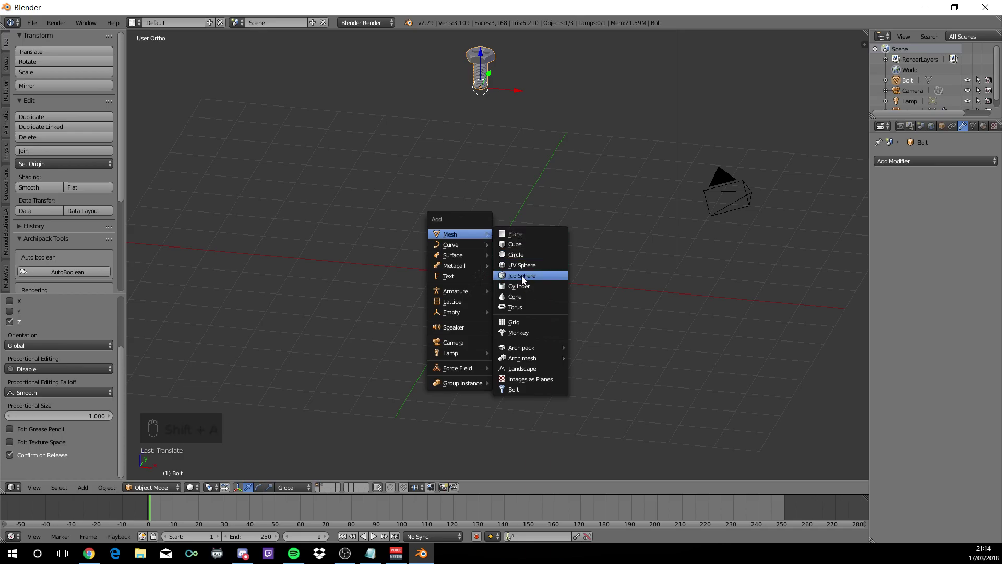
pyautogui.moveTo(506, 258); pyautogui.dragTo(506, 259)
pyautogui.press('s')
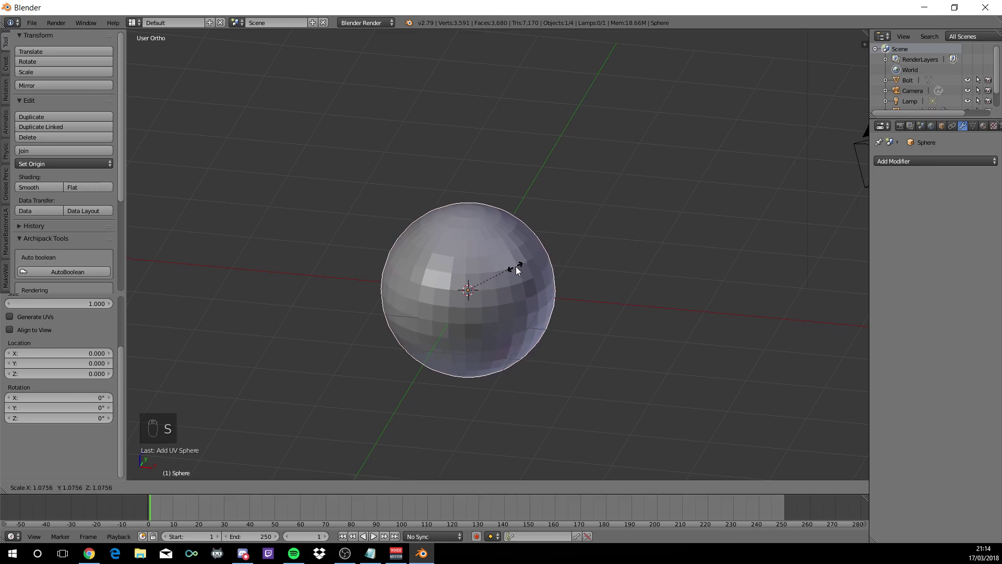
pyautogui.press('r')
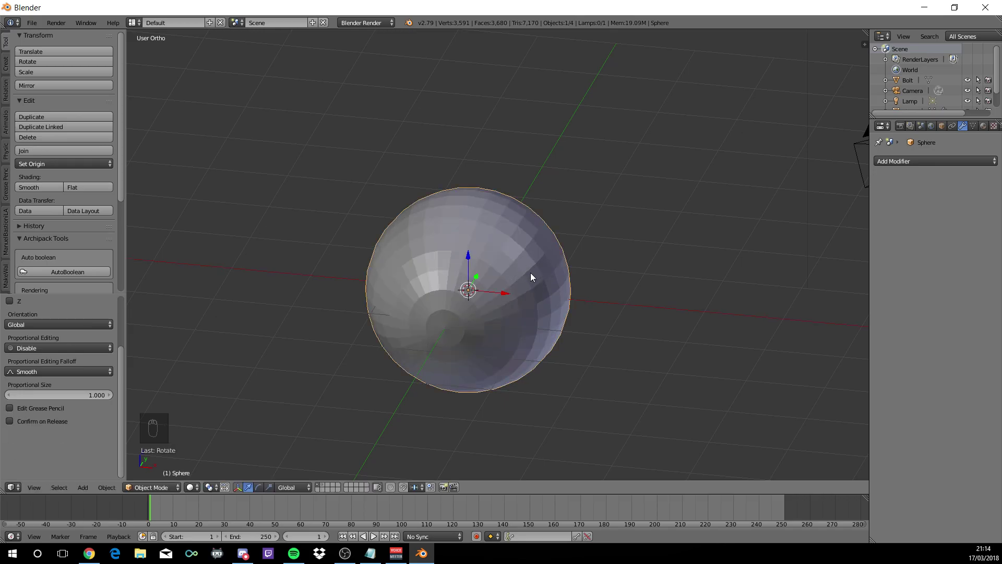
# In Edit Mode grow a wide cap of faces around the front pole and extrude it slightly outward
pyautogui.press('Tab')
pyautogui.moveTo(524, 313); pyautogui.dragTo(498, 307)
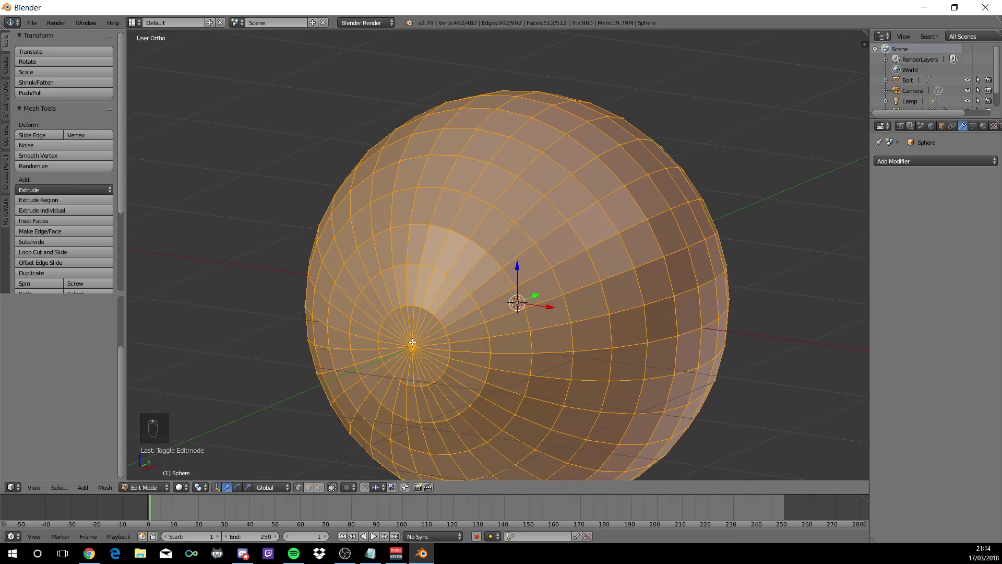
pyautogui.moveTo(414, 341); pyautogui.dragTo(410, 345)
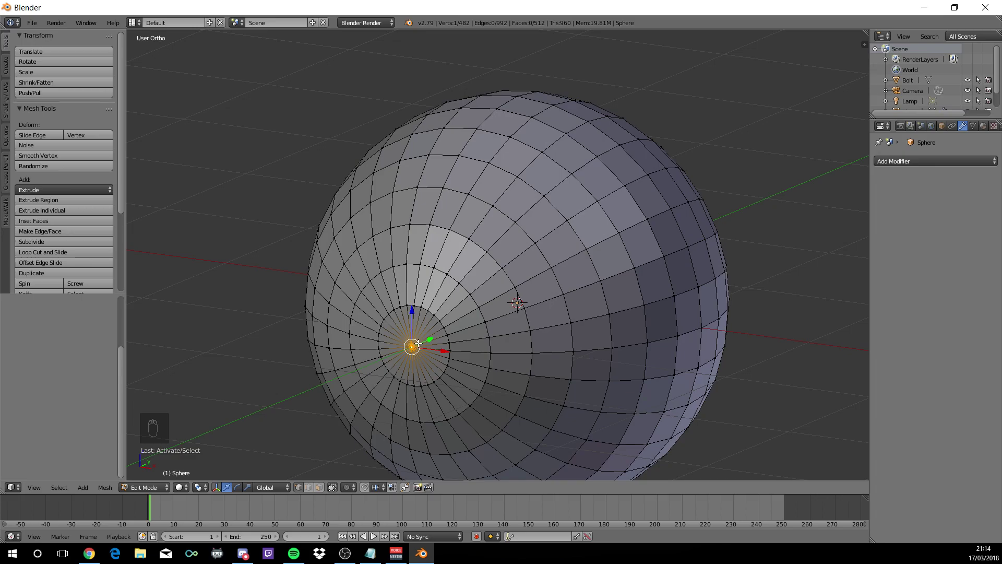
pyautogui.press('ctrl+KP_Add')
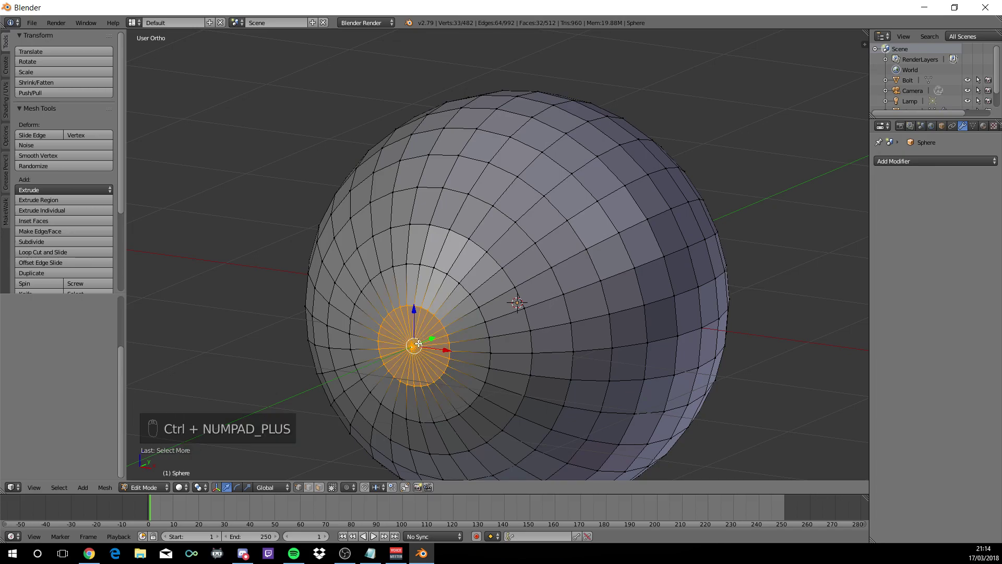
pyautogui.press('ctrl+KP_Add')
pyautogui.press('ctrl+KP_Add')
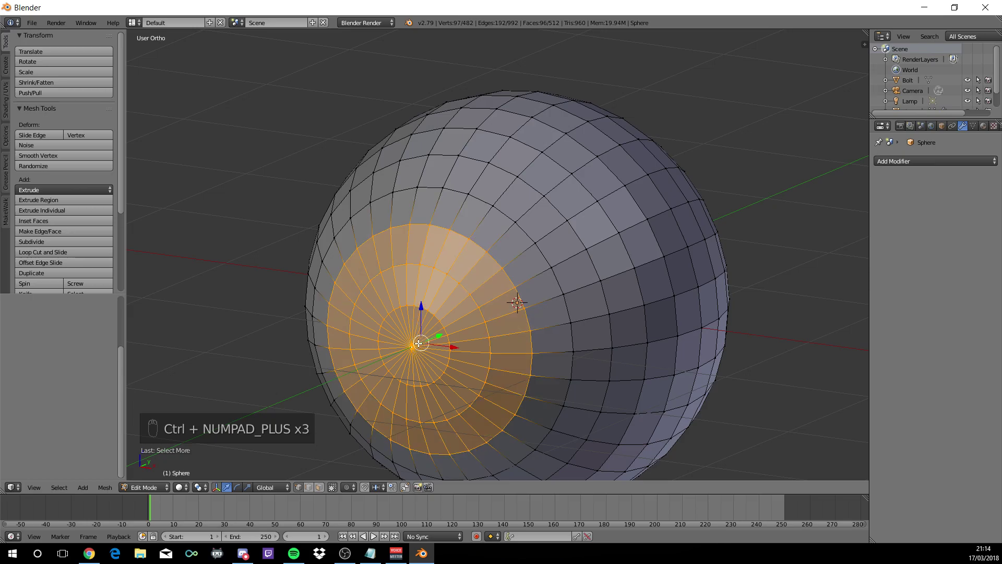
pyautogui.press('ctrl+KP_Add')
pyautogui.press('ctrl+KP_Add')
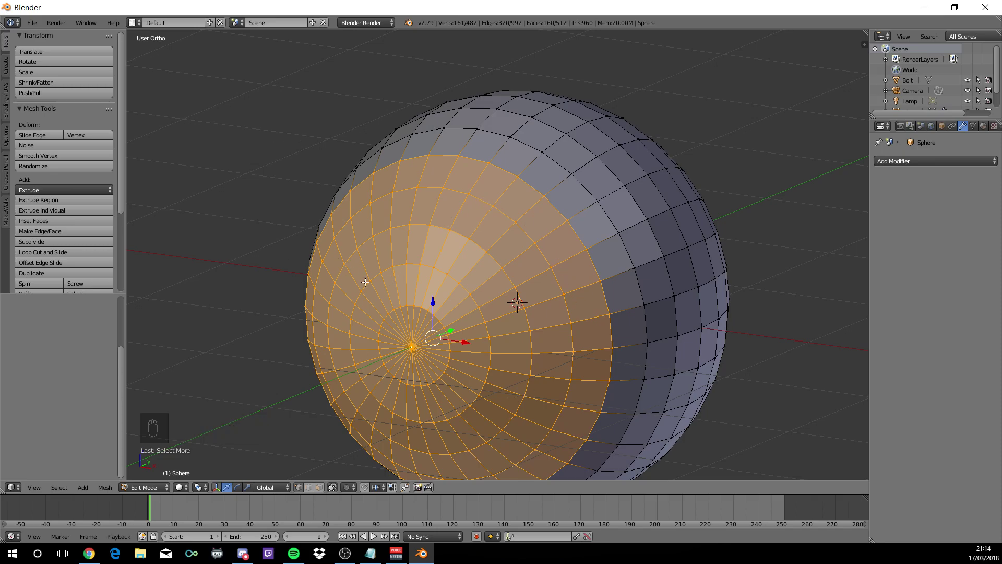
pyautogui.press('e')
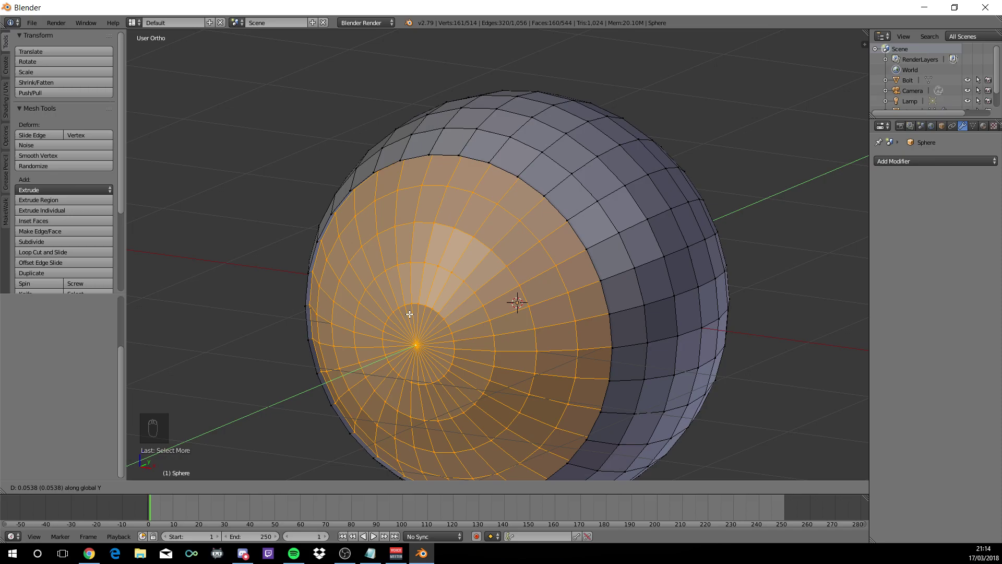
# Reduce the selection to the small centre cap and extrude it inward as a socket
pyautogui.moveTo(412, 312); pyautogui.dragTo(419, 346)
pyautogui.moveTo(403, 361); pyautogui.dragTo(426, 392)
pyautogui.press('ctrl+KP_Add')
pyautogui.press('e')
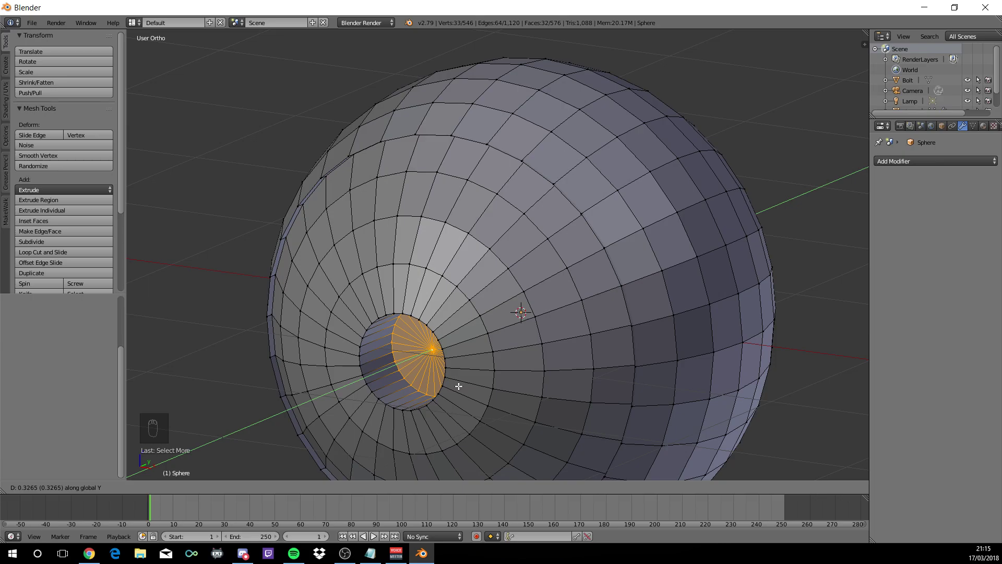
# Smooth the whole sphere with a Subdivision Surface modifier and preview it in object mode
pyautogui.moveTo(461, 383); pyautogui.dragTo(732, 191)
pyautogui.press('a')
pyautogui.press('a')
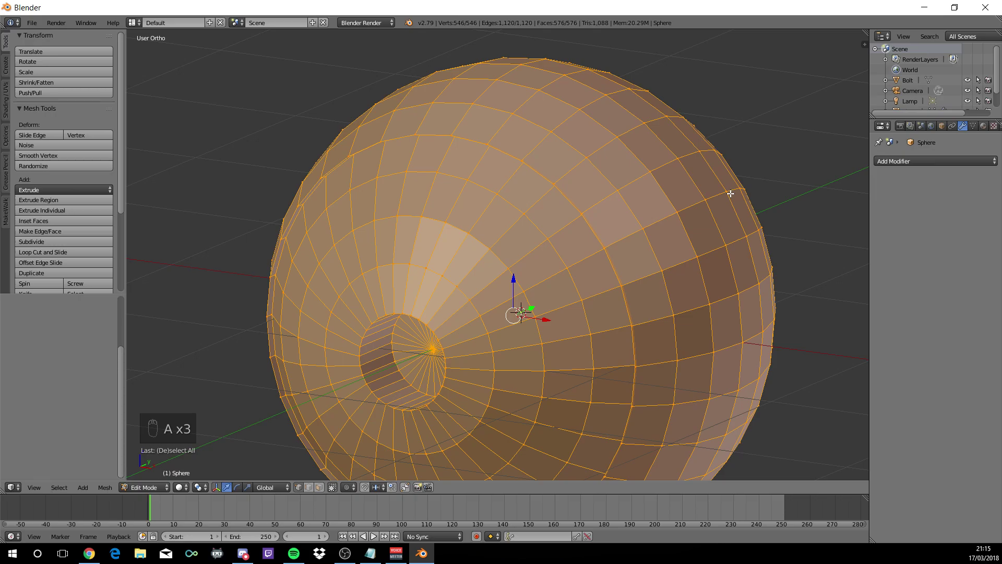
pyautogui.press('ctrl+4')
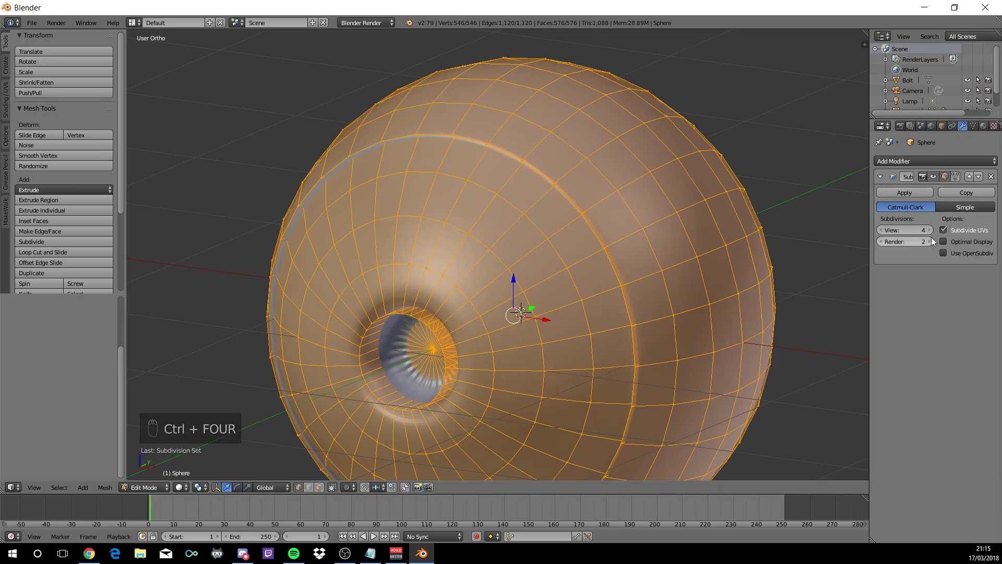
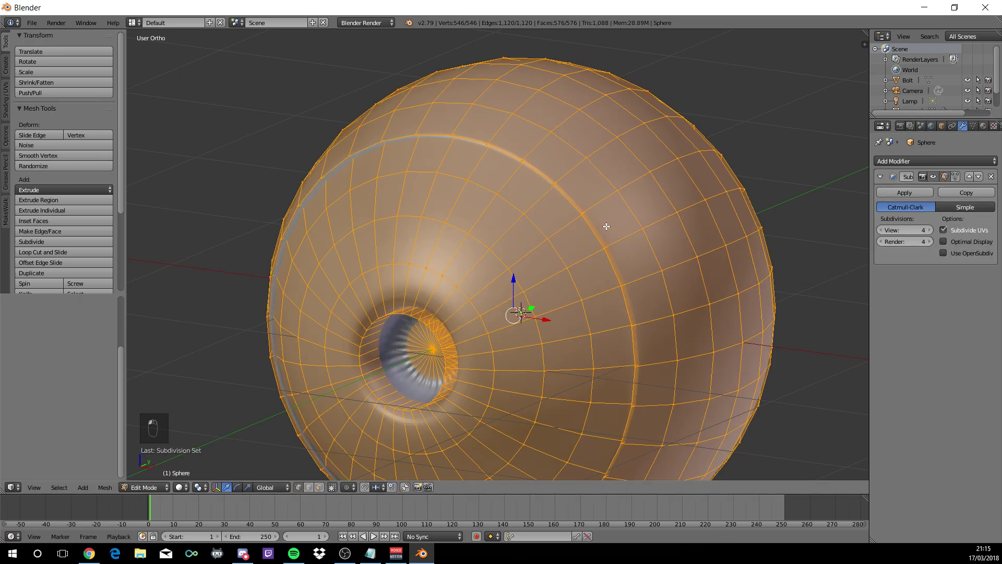
pyautogui.press('a')
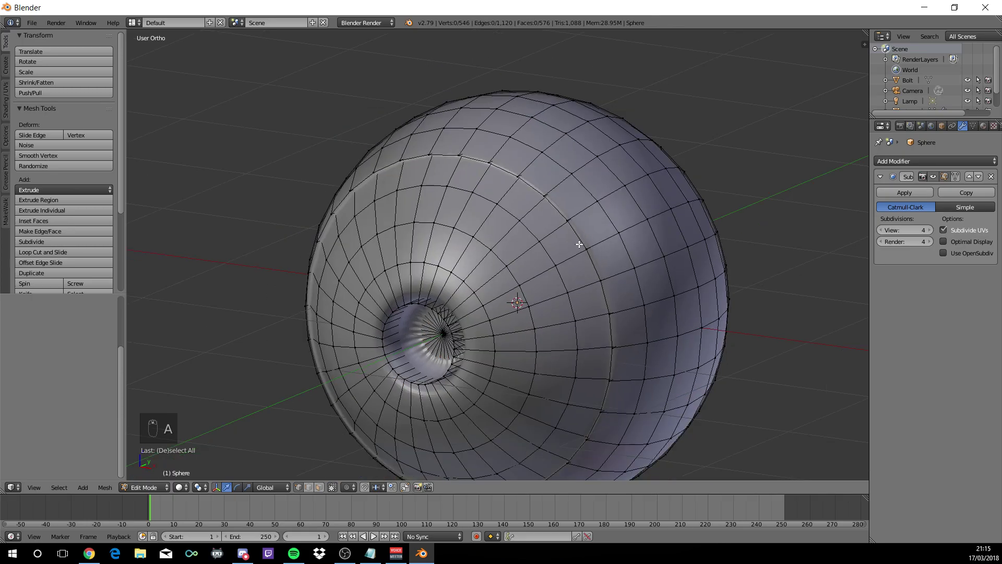
pyautogui.press('Tab')
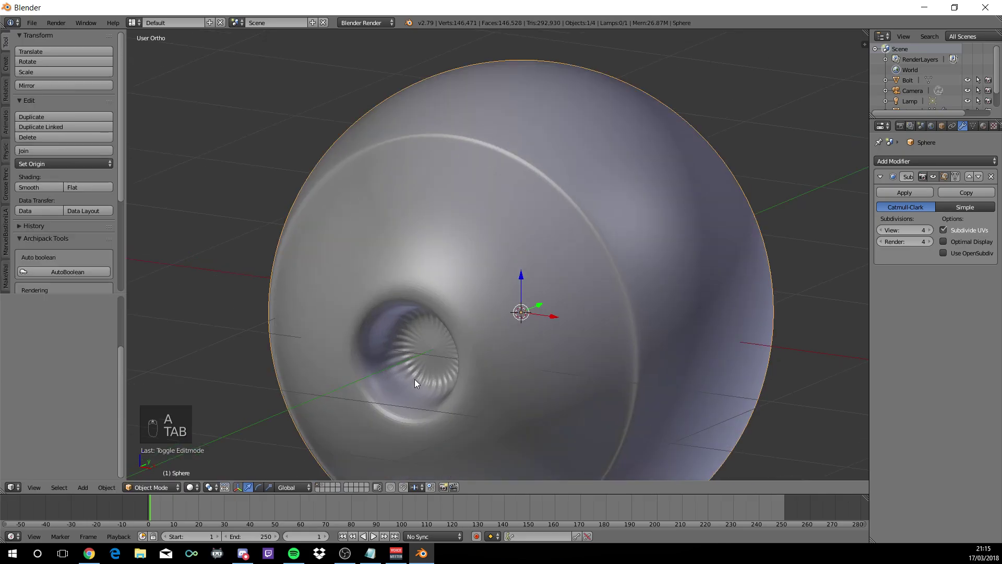
pyautogui.press('Tab')
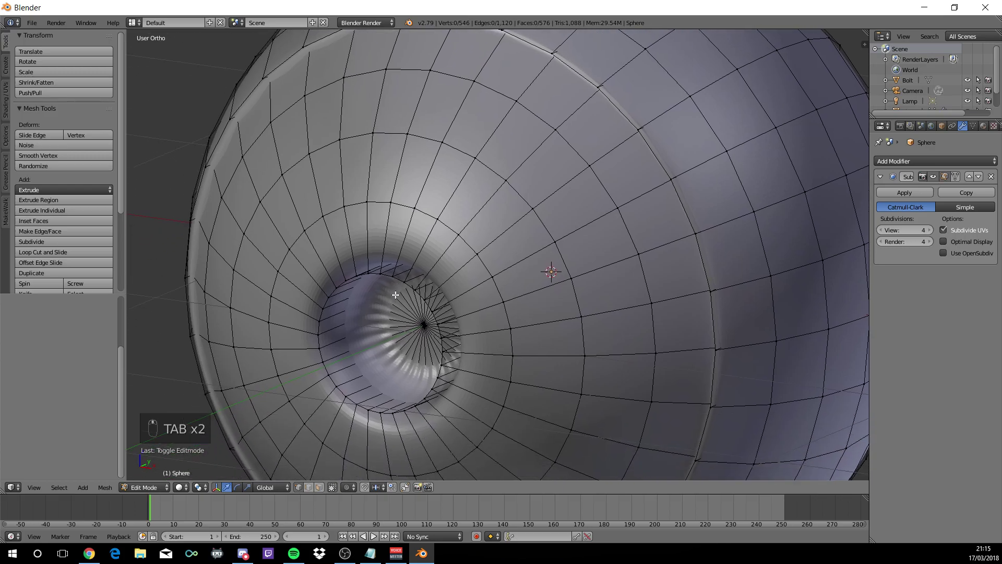
# Add two edge loops near the socket rim to sharpen its opening, then reselect the whole mesh
pyautogui.press('ctrl+r')
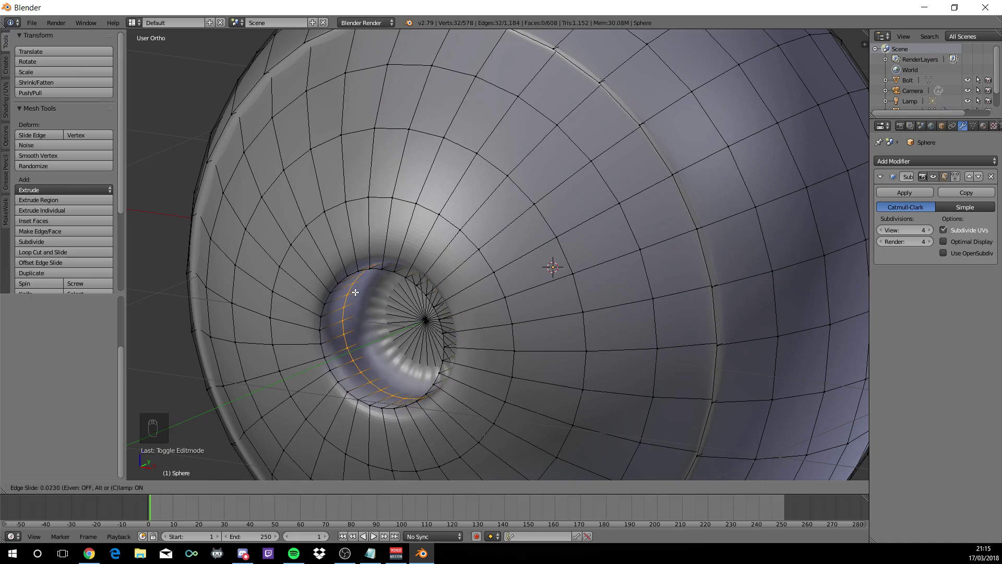
pyautogui.moveTo(397, 297); pyautogui.dragTo(394, 330)
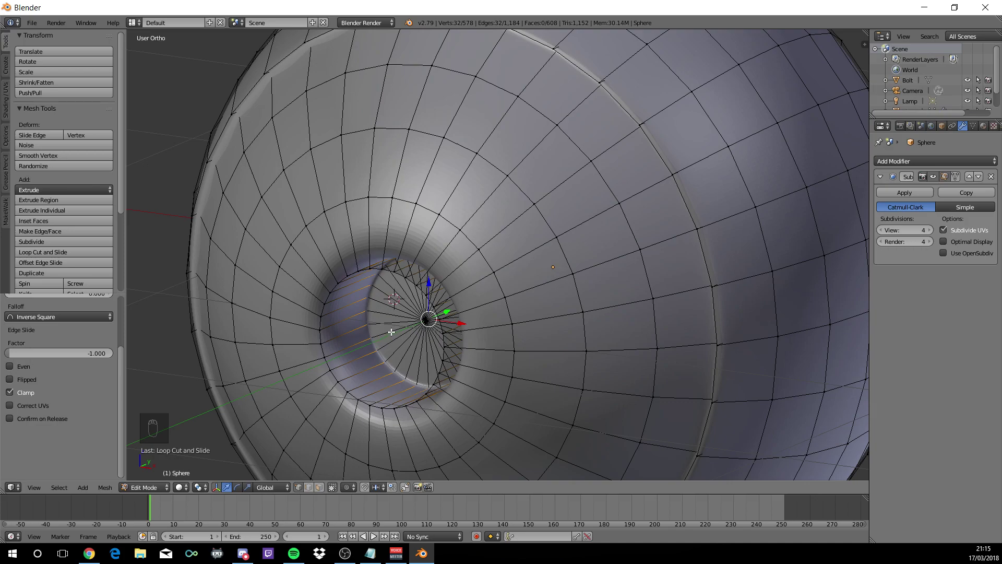
pyautogui.press('ctrl+r')
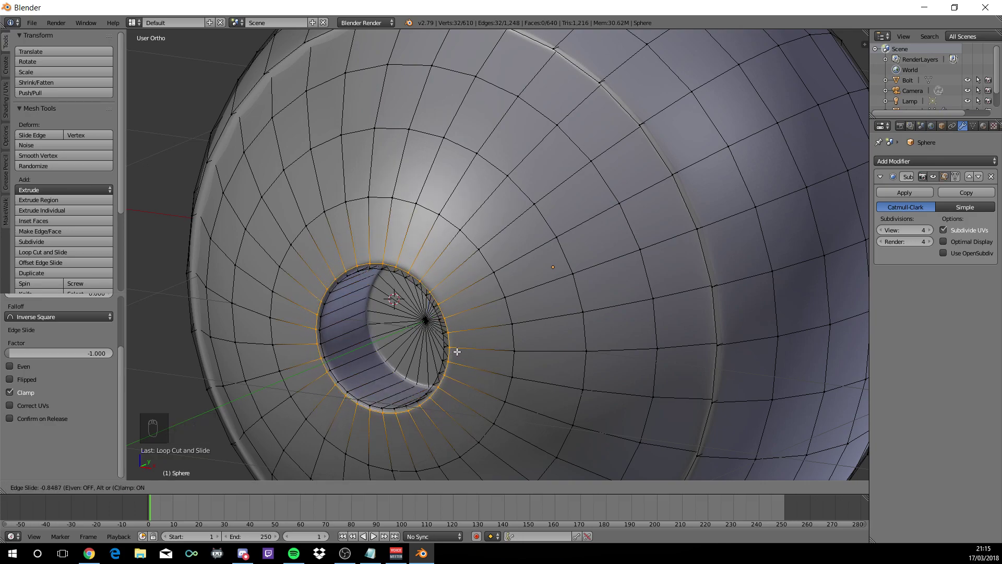
pyautogui.moveTo(450, 346); pyautogui.dragTo(439, 346)
pyautogui.press('Tab')
pyautogui.moveTo(437, 342); pyautogui.dragTo(432, 344)
pyautogui.moveTo(445, 345); pyautogui.dragTo(438, 325)
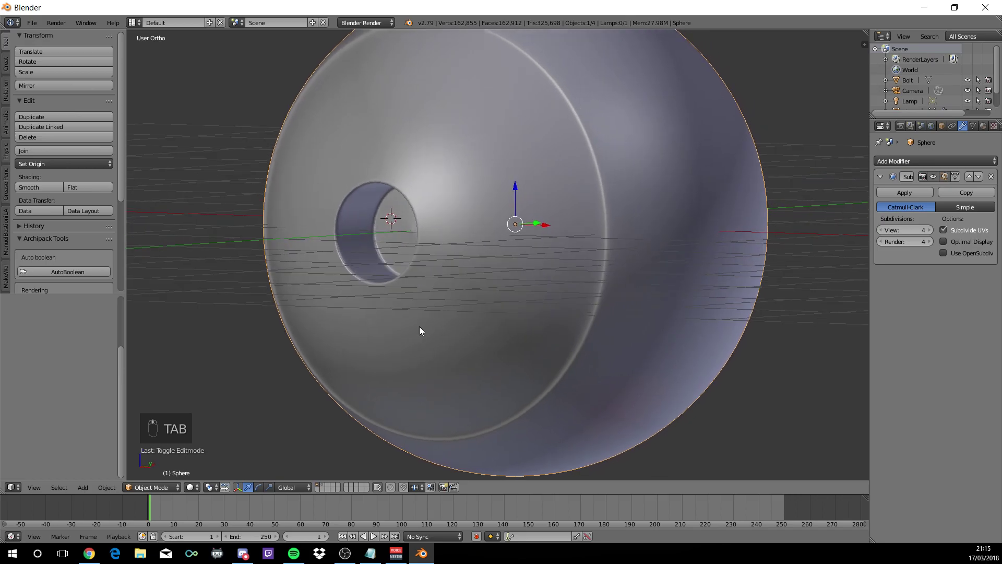
pyautogui.moveTo(439, 361); pyautogui.dragTo(534, 324)
pyautogui.press('Tab')
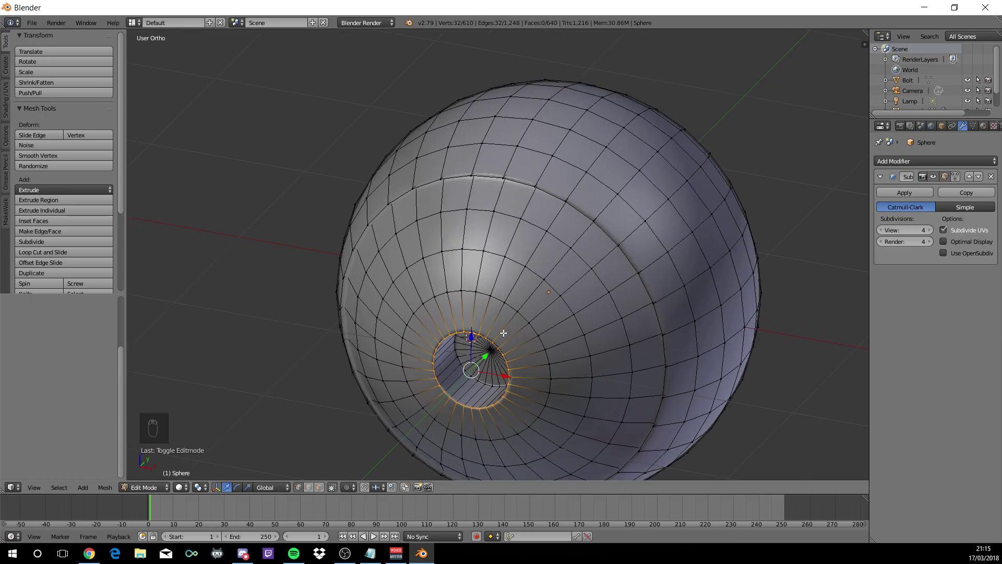
pyautogui.press('a')
pyautogui.press('a')
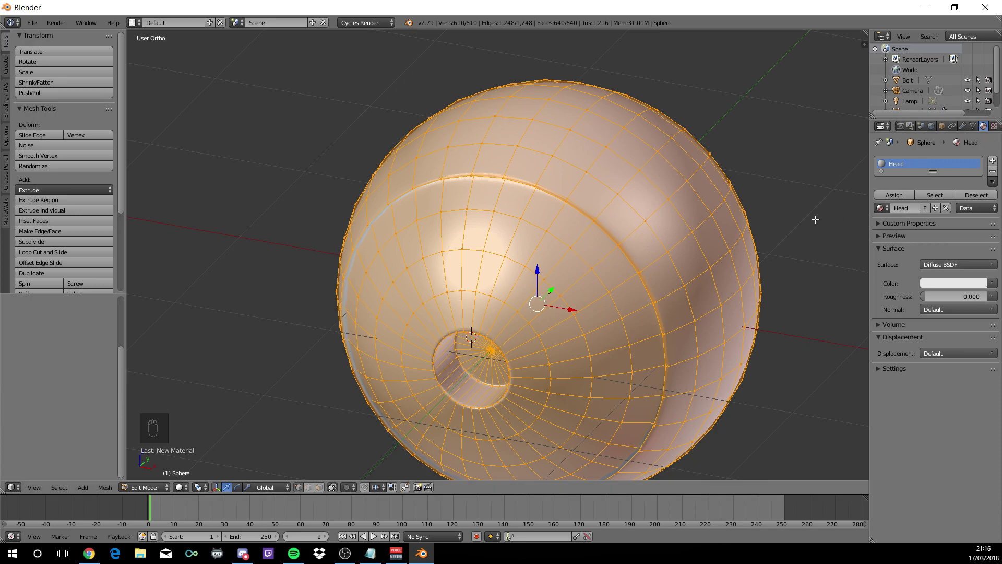
# Select a ring of edges around the socket front and grow it into a wide band of faces
pyautogui.moveTo(738, 229); pyautogui.dragTo(466, 322)
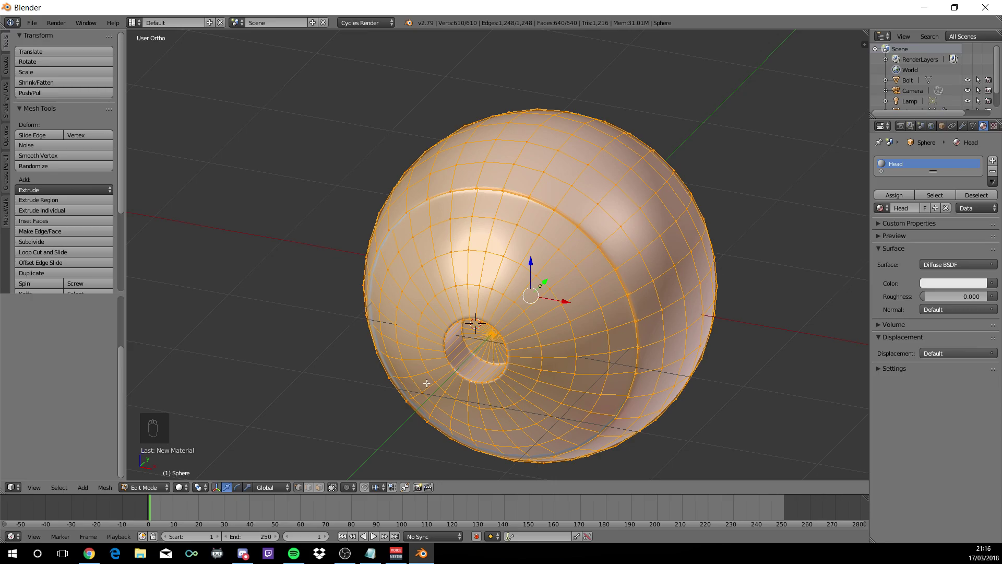
pyautogui.moveTo(435, 379); pyautogui.dragTo(478, 312)
pyautogui.moveTo(498, 345); pyautogui.dragTo(591, 439)
pyautogui.moveTo(591, 439); pyautogui.dragTo(510, 270)
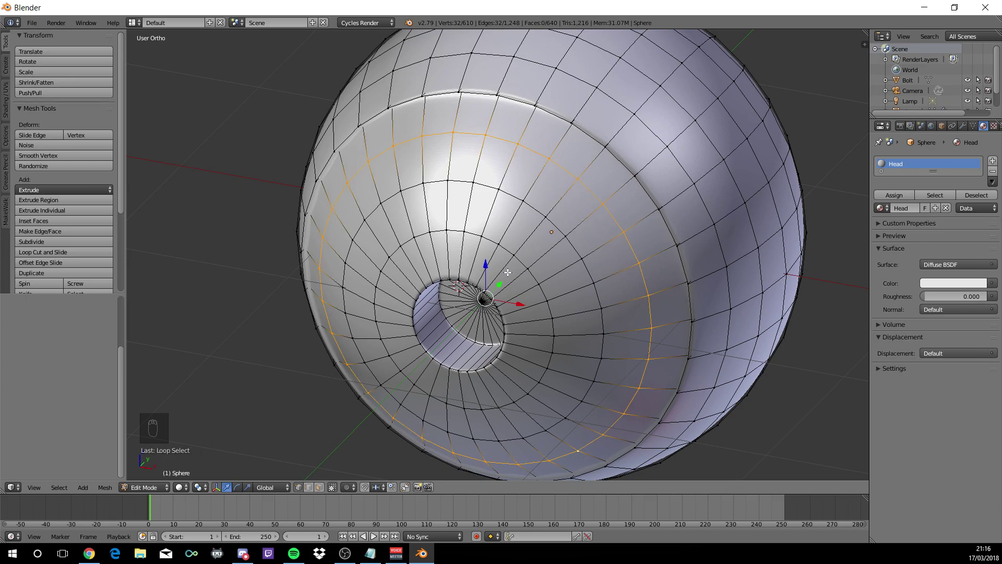
pyautogui.press('ctrl+KP_Add')
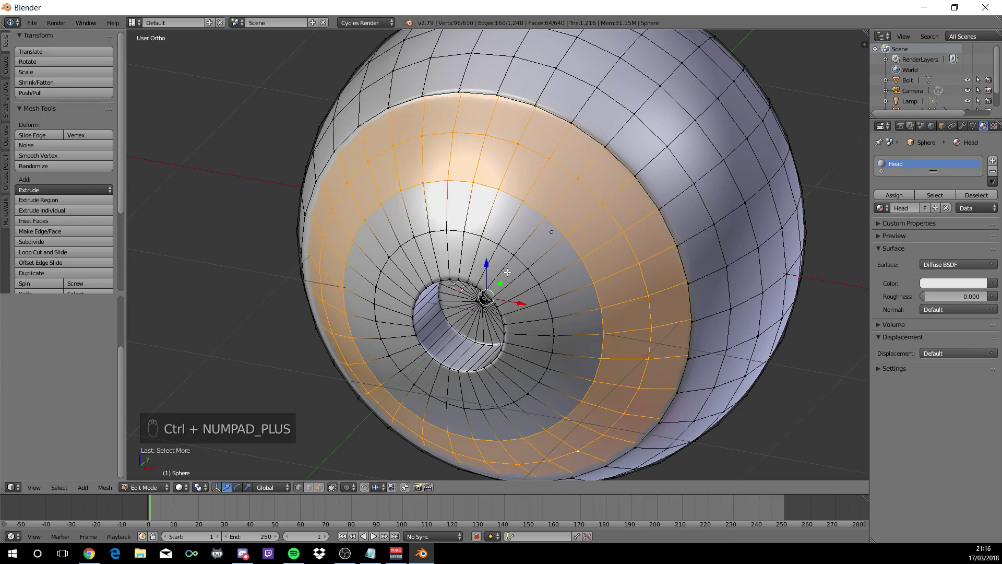
pyautogui.press('ctrl+KP_Add')
pyautogui.press('ctrl+KP_Add')
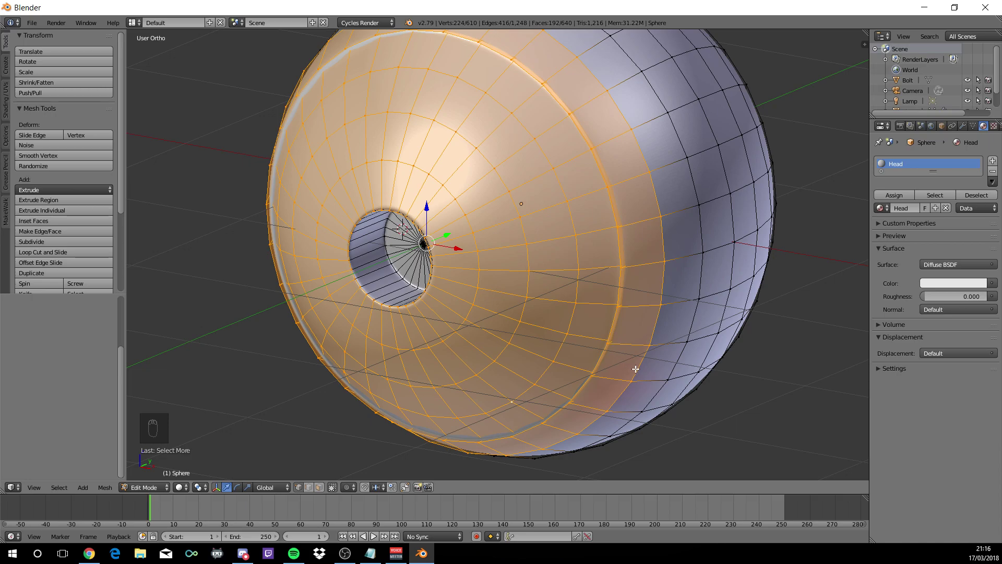
# Add a second material slot named Eye alongside Head in the Material properties
pyautogui.moveTo(638, 366); pyautogui.dragTo(605, 356)
pyautogui.moveTo(611, 357); pyautogui.dragTo(467, 333)
pyautogui.moveTo(468, 333); pyautogui.dragTo(911, 376)
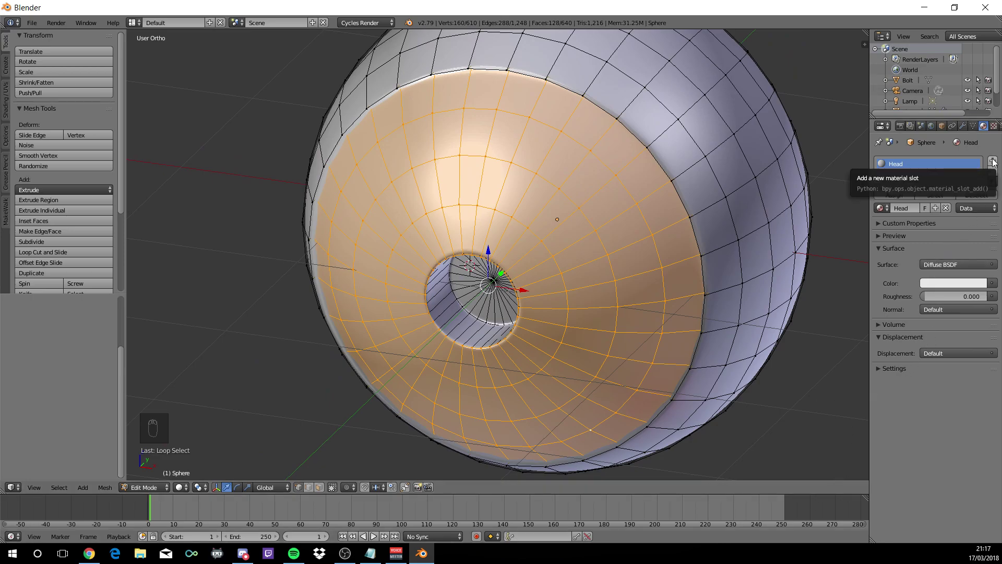
pyautogui.moveTo(998, 167); pyautogui.dragTo(936, 224)
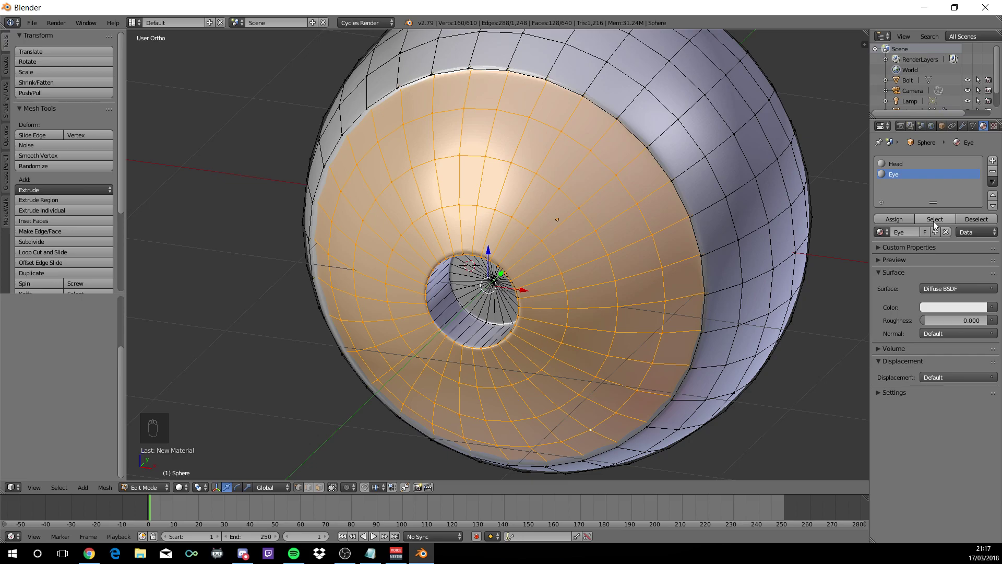
# Assign the Eye material to the socket band and select the whole pupil disc
pyautogui.click(895, 225)
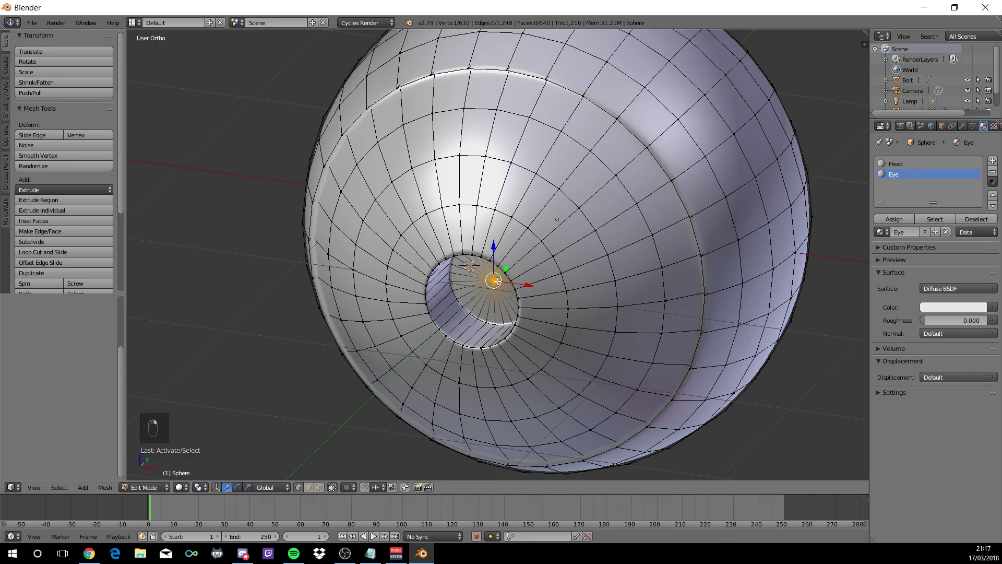
pyautogui.press('ctrl+KP_Add')
pyautogui.press('ctrl+KP_Add')
pyautogui.press('ctrl+KP_Add')
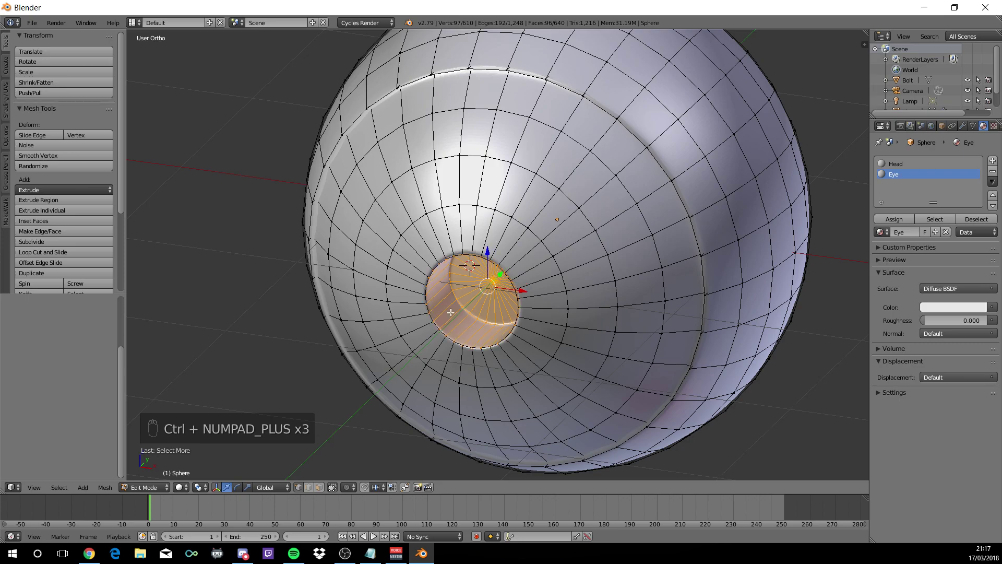
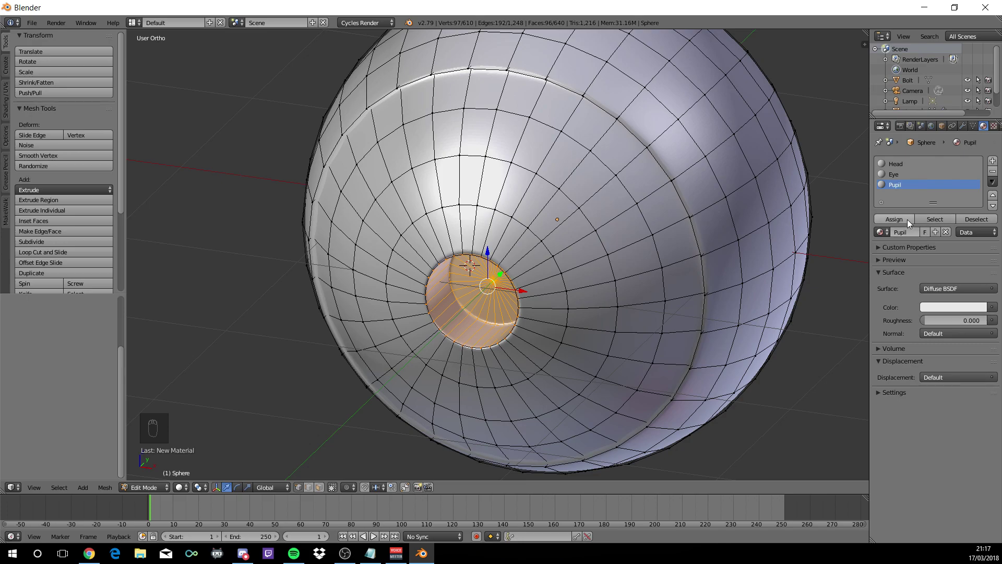
# Give the pupil disc a new Pupil material and preview the sphere in rendered shading
pyautogui.moveTo(911, 223); pyautogui.dragTo(576, 247)
pyautogui.moveTo(576, 247); pyautogui.dragTo(712, 226)
pyautogui.press('shift+z')
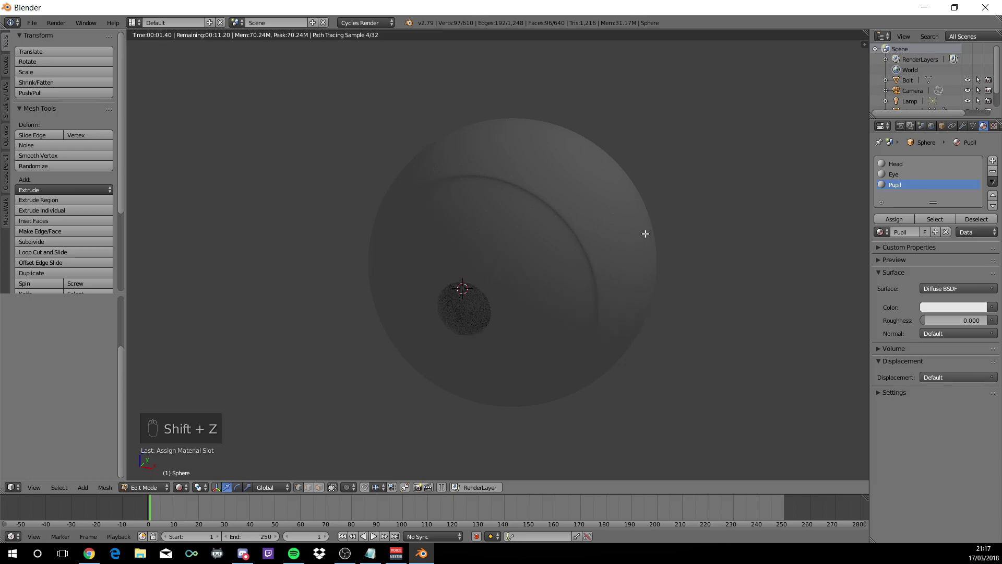
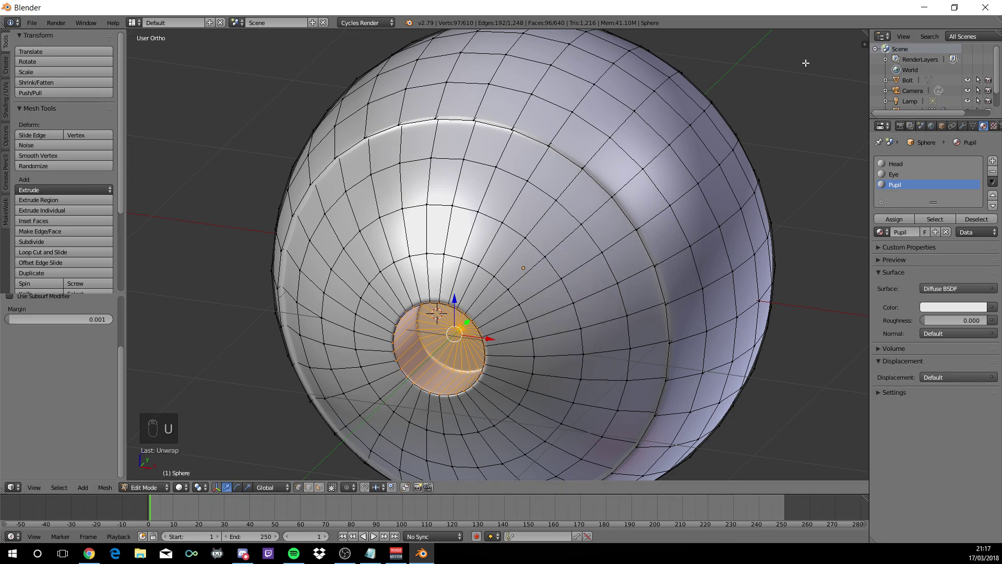
# Split the 3D view side by side and turn the right area into the shader Node Editor
pyautogui.moveTo(868, 29); pyautogui.dragTo(681, 66)
pyautogui.moveTo(664, 68); pyautogui.dragTo(551, 68)
pyautogui.moveTo(551, 68); pyautogui.dragTo(532, 75)
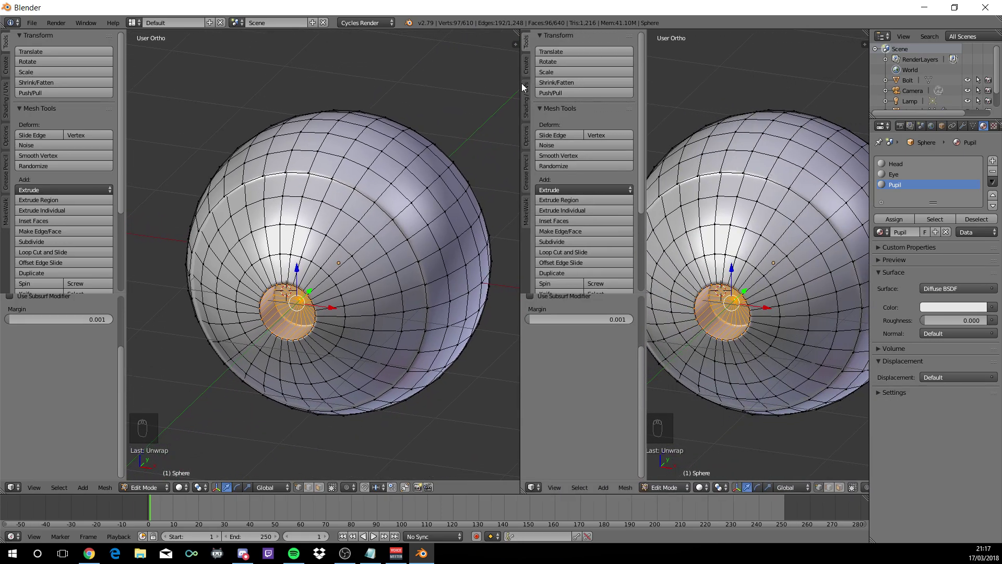
pyautogui.moveTo(541, 487); pyautogui.dragTo(574, 375)
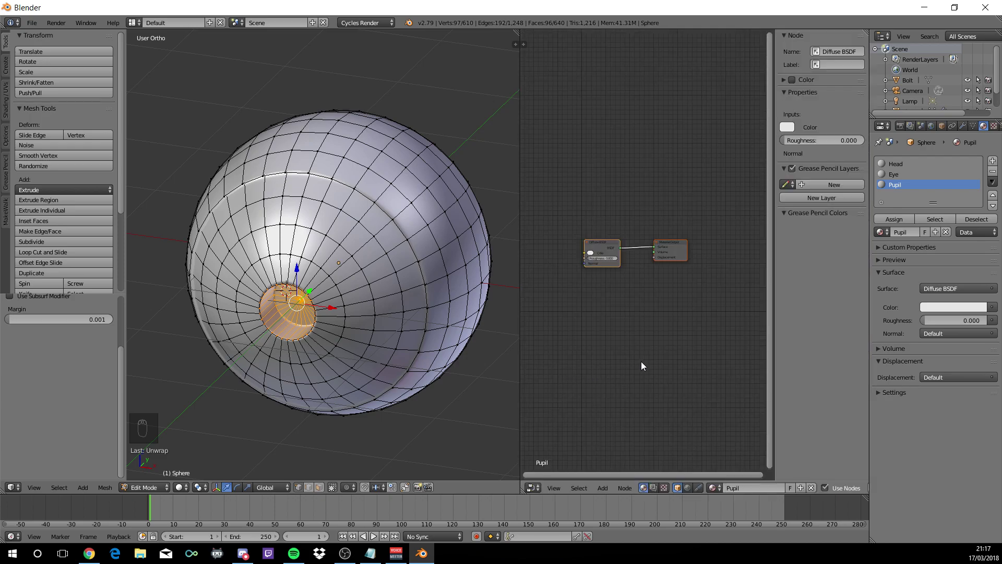
# Frame the Pupil material's nodes and delete its Diffuse BSDF node
pyautogui.press('n')
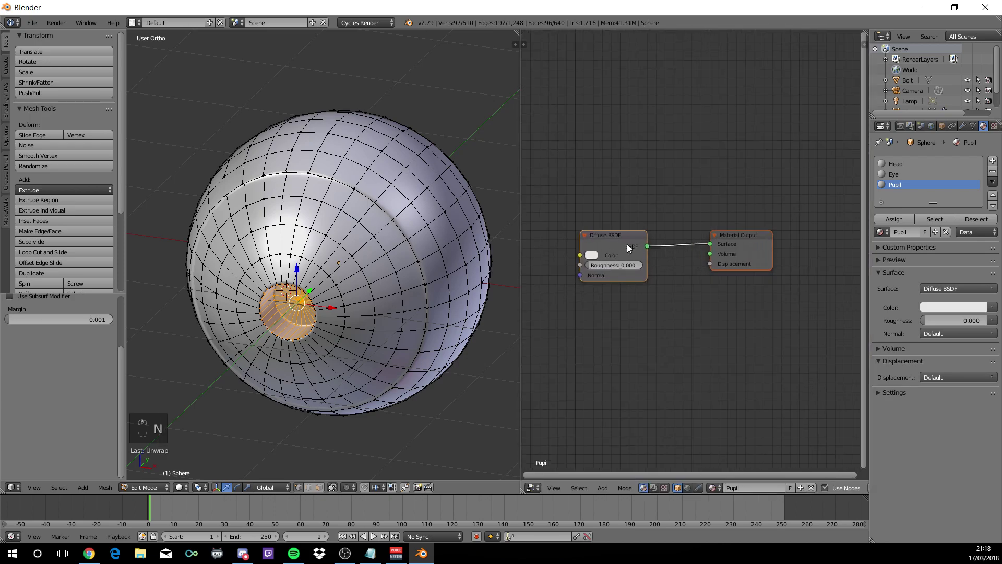
pyautogui.click(614, 238)
pyautogui.press('Delete')
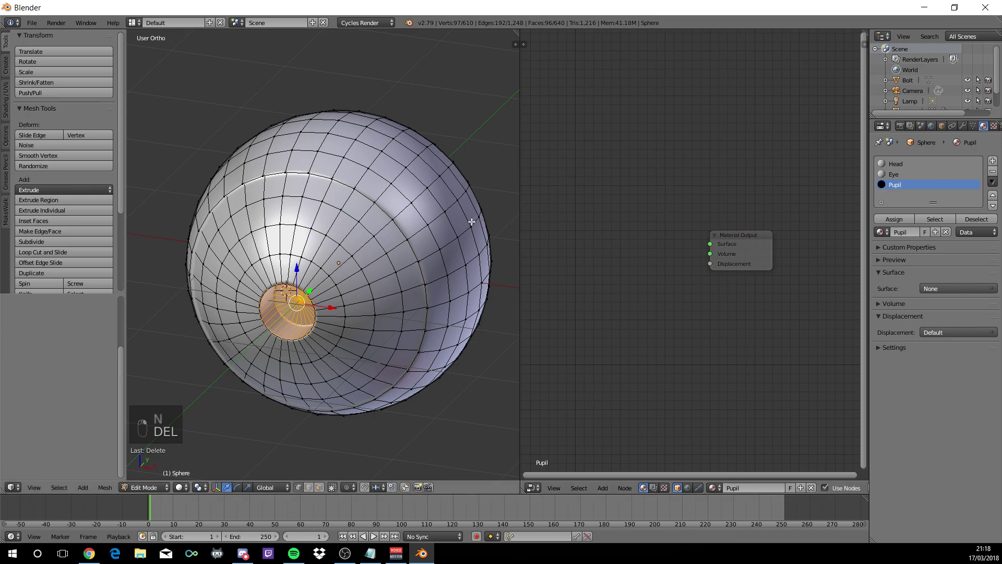
# Leave the rendered preview and return the sphere to object mode with solid shading
pyautogui.press('shift+z')
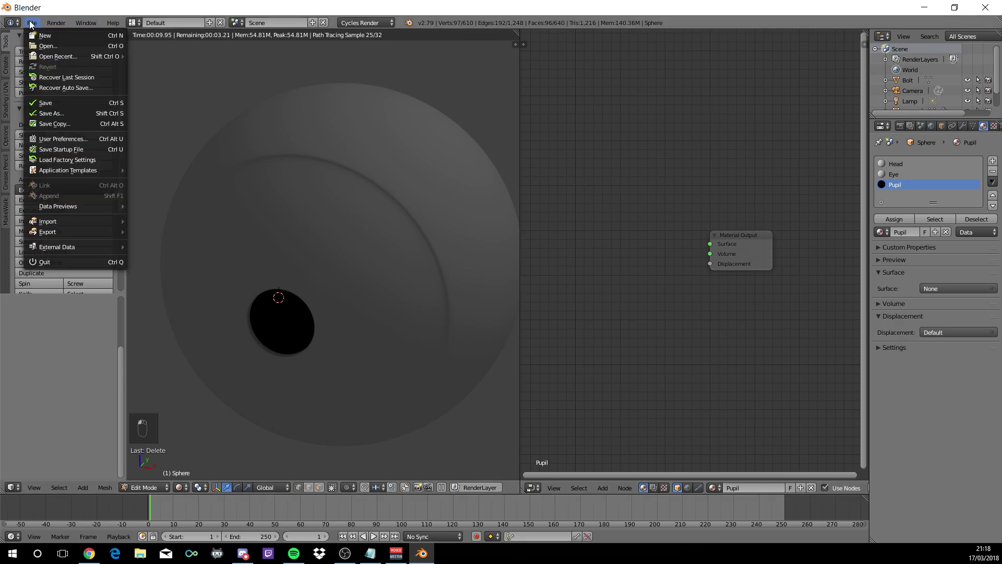
pyautogui.press('shift+z')
pyautogui.press('Tab')
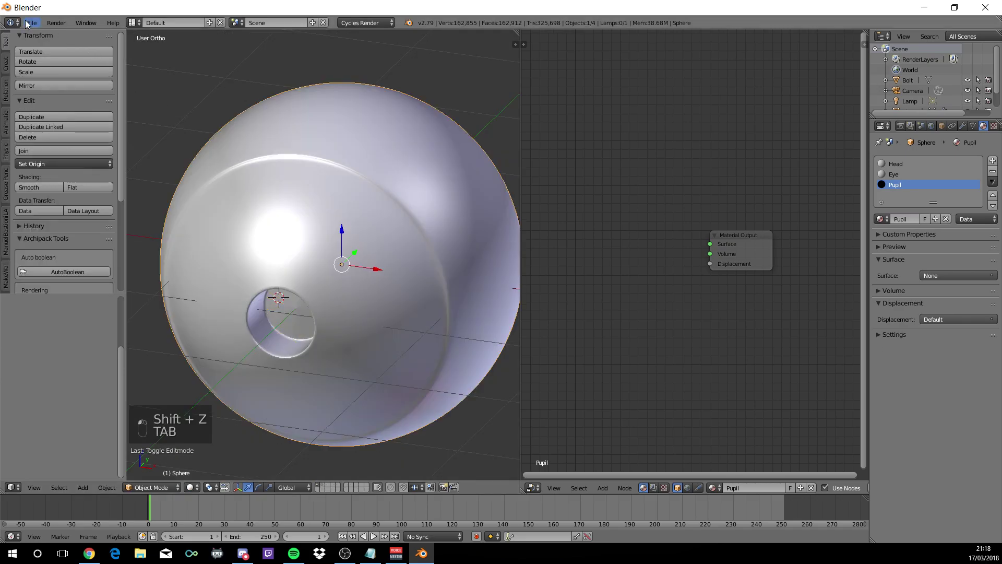
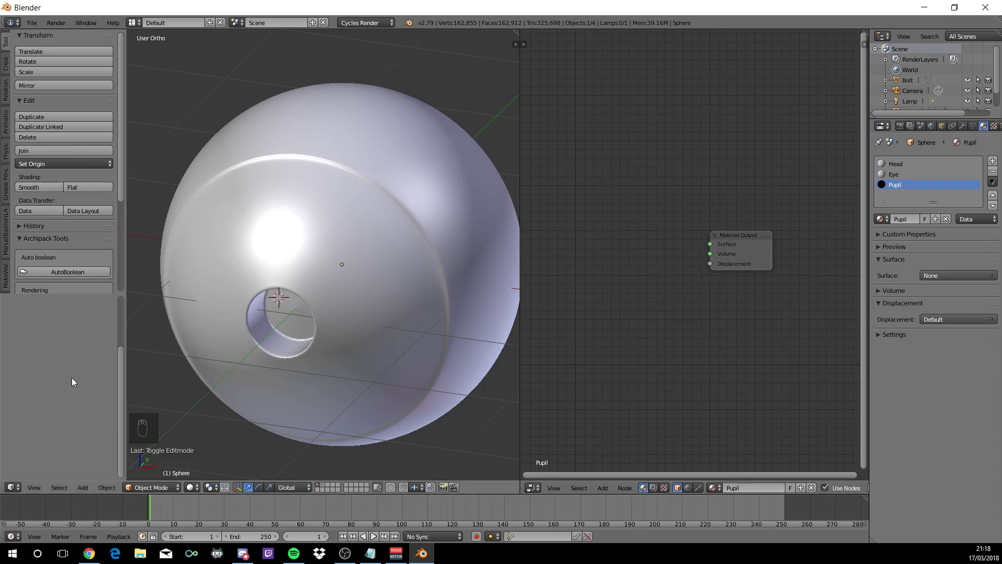
# Wire a dark PBR_Metallic_v3 group with roughness 0.2 into Pupil's output and preview it rendered
pyautogui.press('Tab')
pyautogui.moveTo(113, 379); pyautogui.dragTo(235, 369)
pyautogui.press('Tab')
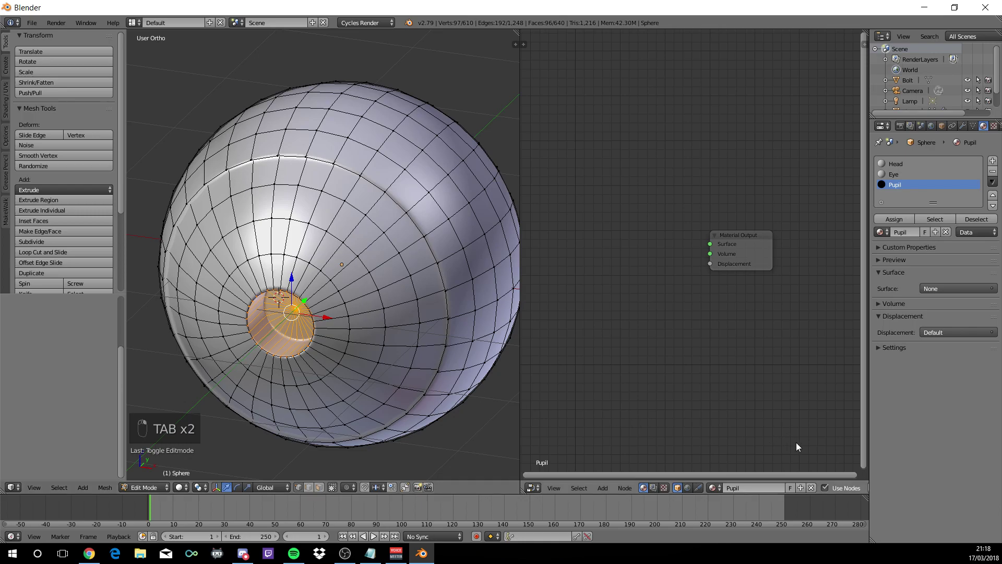
pyautogui.press('shift+a')
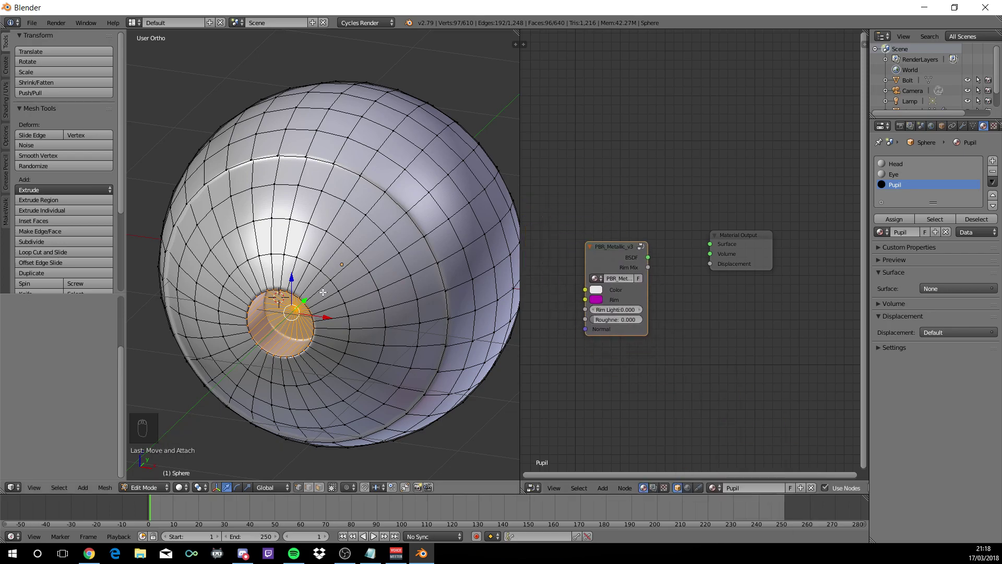
pyautogui.press('shift+z')
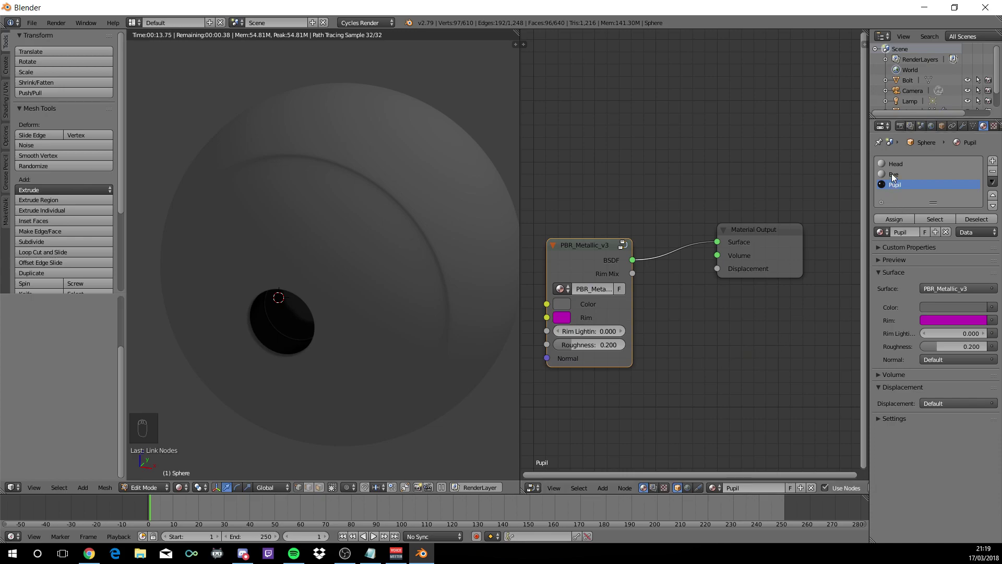
# Switch to the Eye material, delete its Diffuse BSDF and add a PBR_Metallic_v3 group node
pyautogui.moveTo(897, 180); pyautogui.dragTo(575, 236)
pyautogui.click(575, 235)
pyautogui.press('Delete')
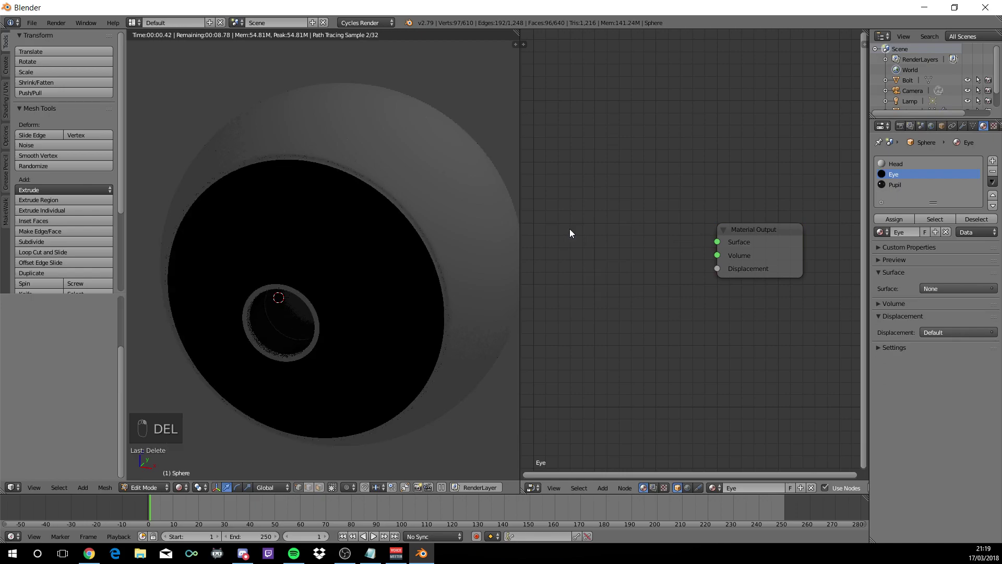
pyautogui.press('shift+a')
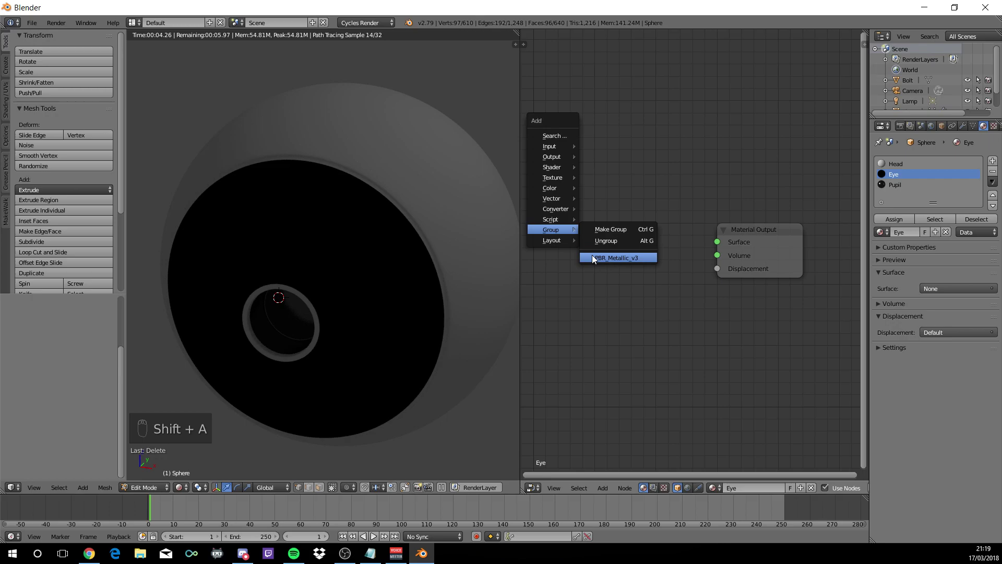
pyautogui.moveTo(554, 234); pyautogui.dragTo(603, 259)
pyautogui.click(622, 260)
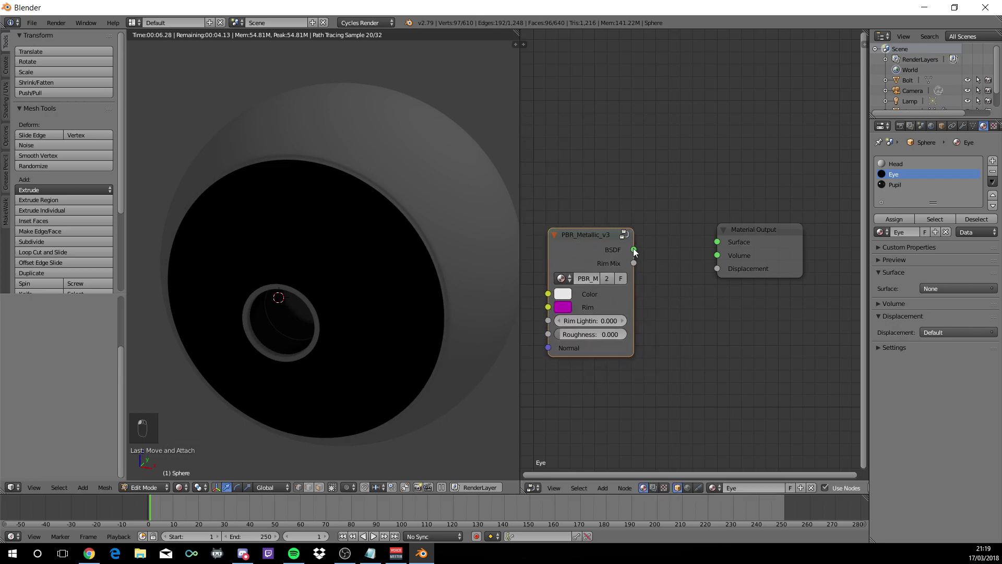
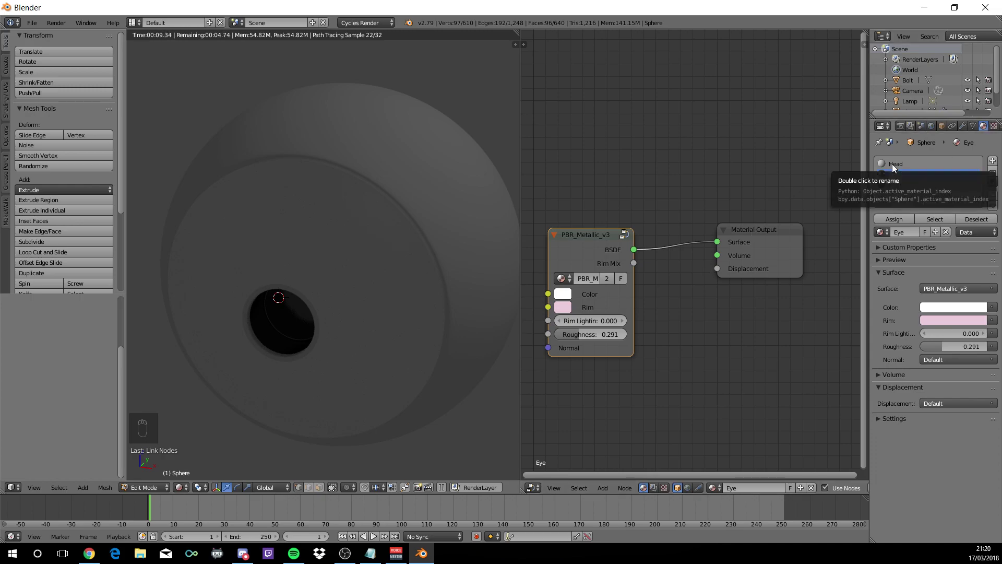
# Replace Head's Diffuse BSDF with a light grey PBR_Metallic_v3 group, white rim, roughness 0.173, wired to Surface
pyautogui.moveTo(897, 167); pyautogui.dragTo(610, 236)
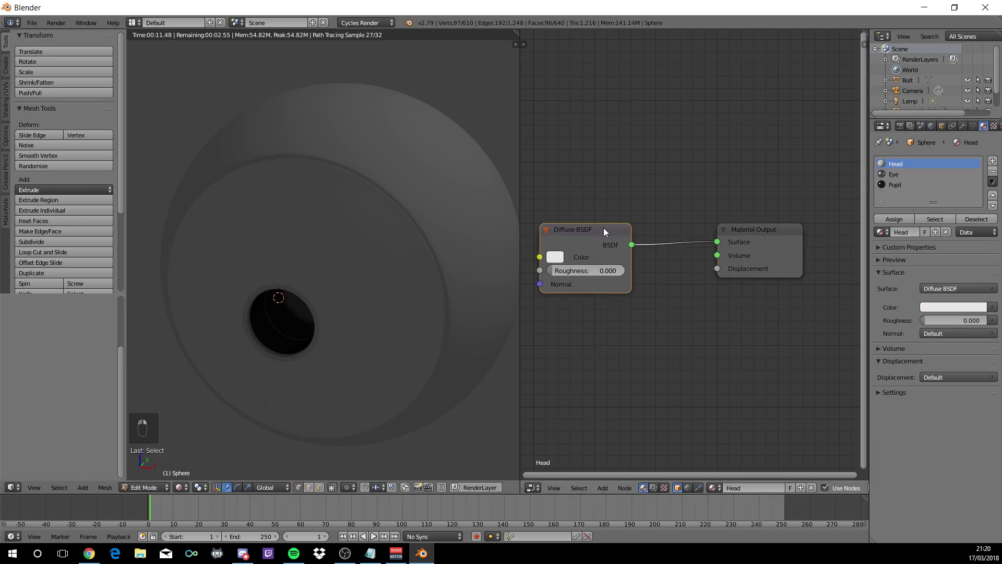
pyautogui.click(609, 235)
pyautogui.press('Delete')
pyautogui.press('shift+a')
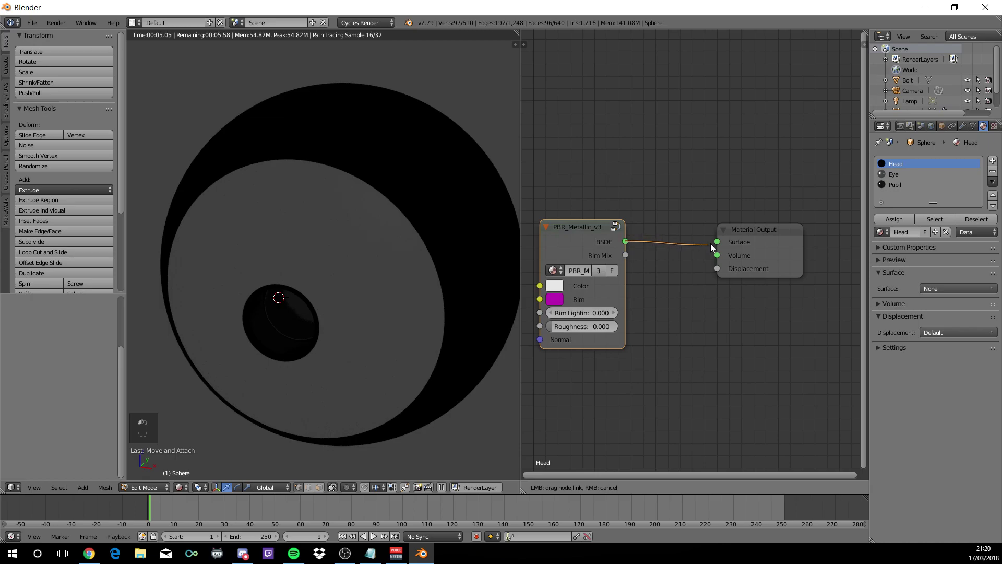
pyautogui.click(718, 245)
pyautogui.middleClick(564, 289)
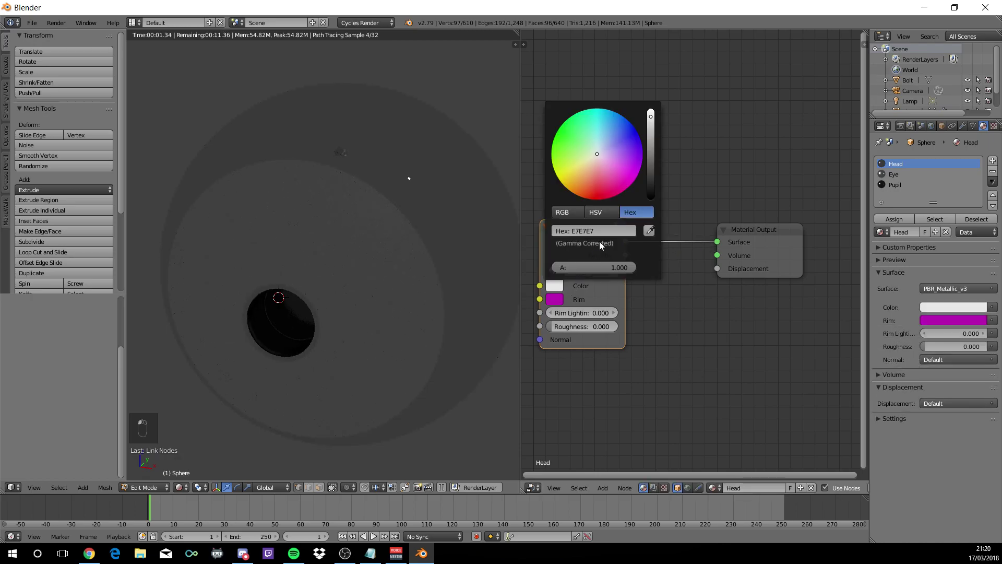
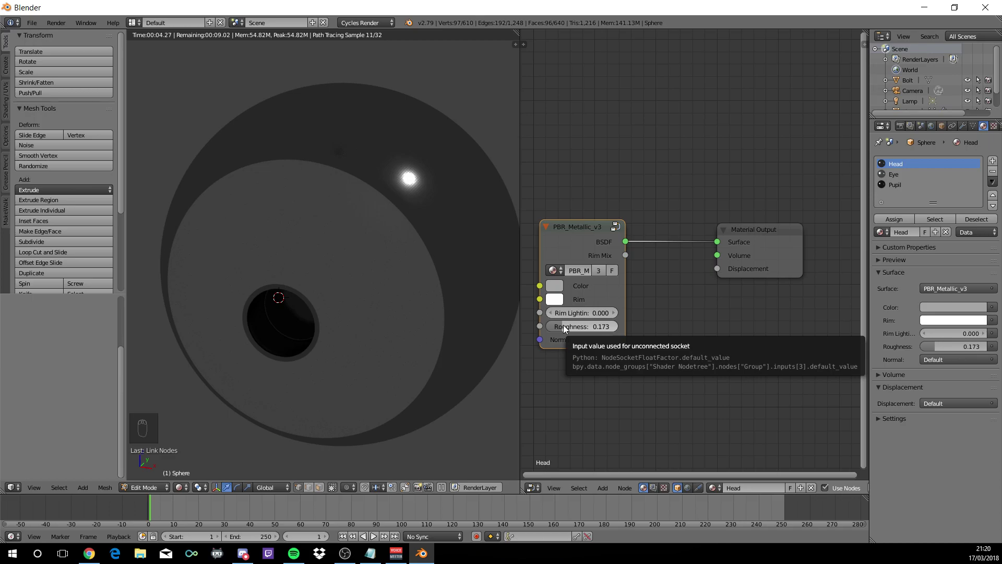
pyautogui.click(394, 296)
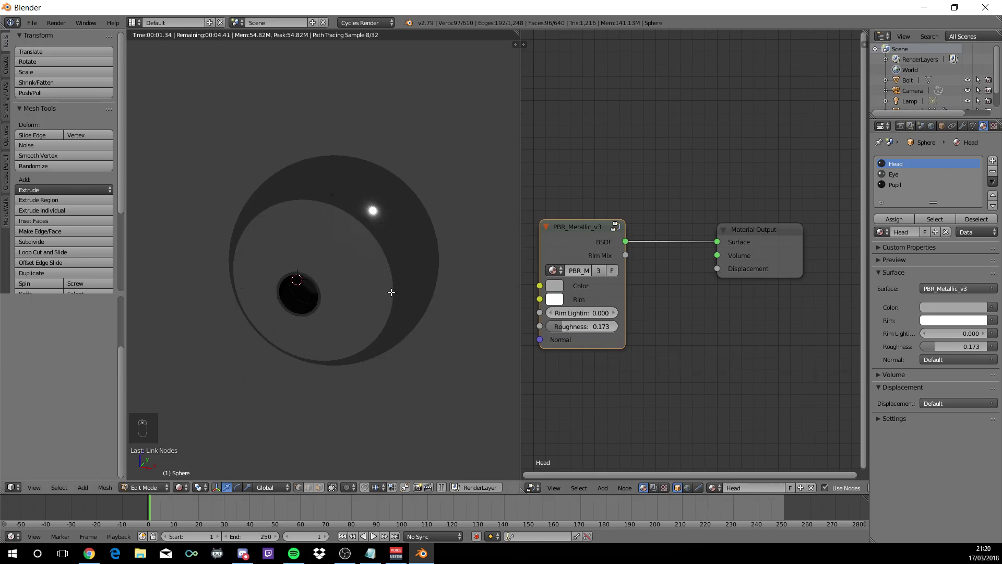
# Leave mesh editing and, in front view, move the bolt onto the top of the sphere
pyautogui.press('shift+z')
pyautogui.press('Tab')
pyautogui.press('KP_1')
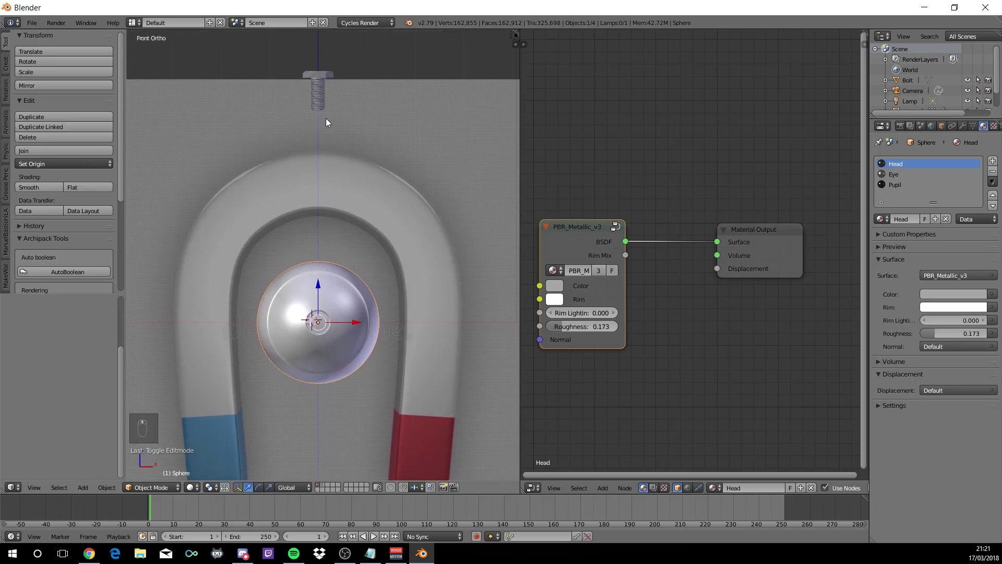
pyautogui.moveTo(321, 78); pyautogui.dragTo(325, 229)
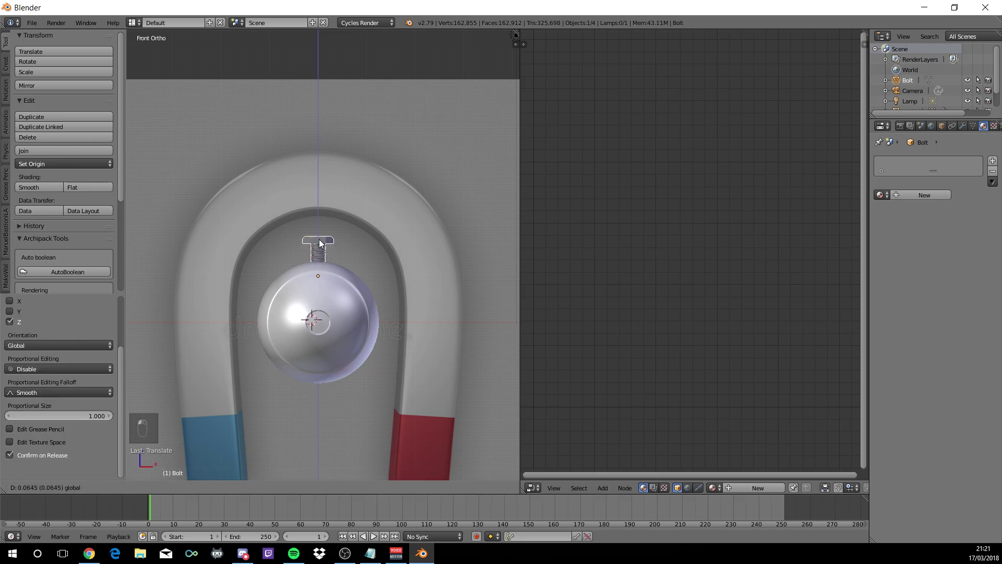
# Check the bolt placement from an angle and switch to the live Cycles rendered preview
pyautogui.moveTo(323, 243); pyautogui.dragTo(344, 233)
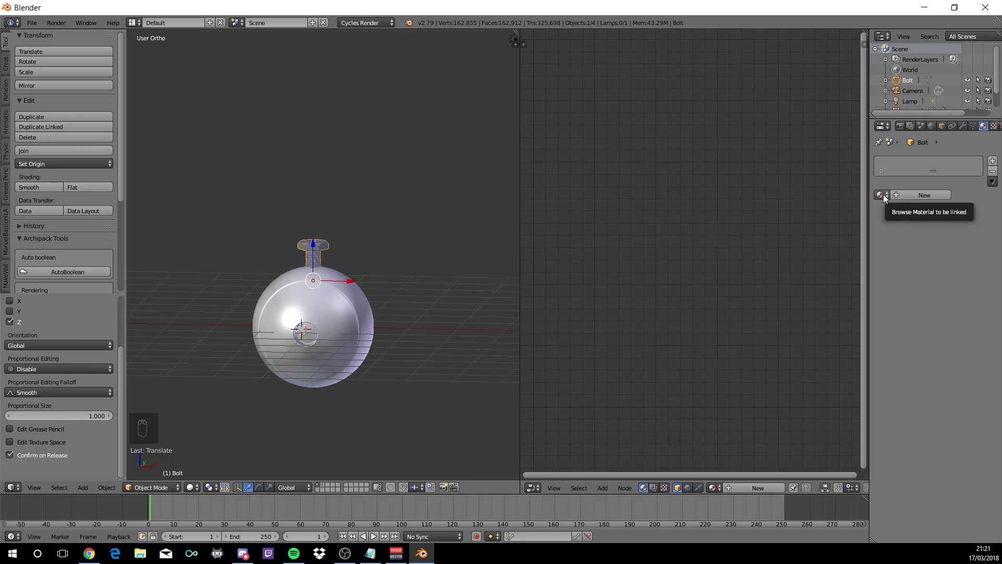
pyautogui.moveTo(888, 198); pyautogui.dragTo(277, 94)
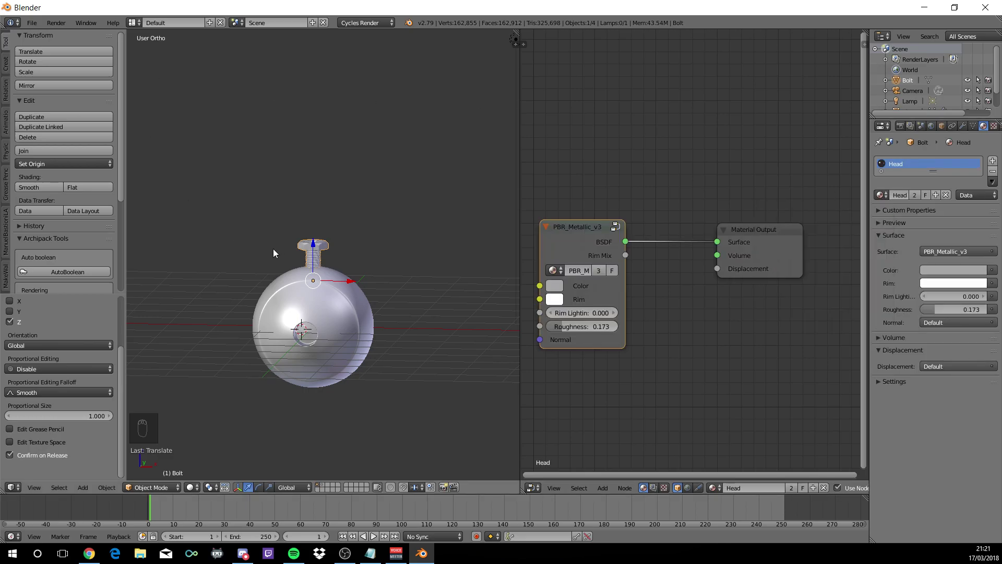
pyautogui.press('shift+z')
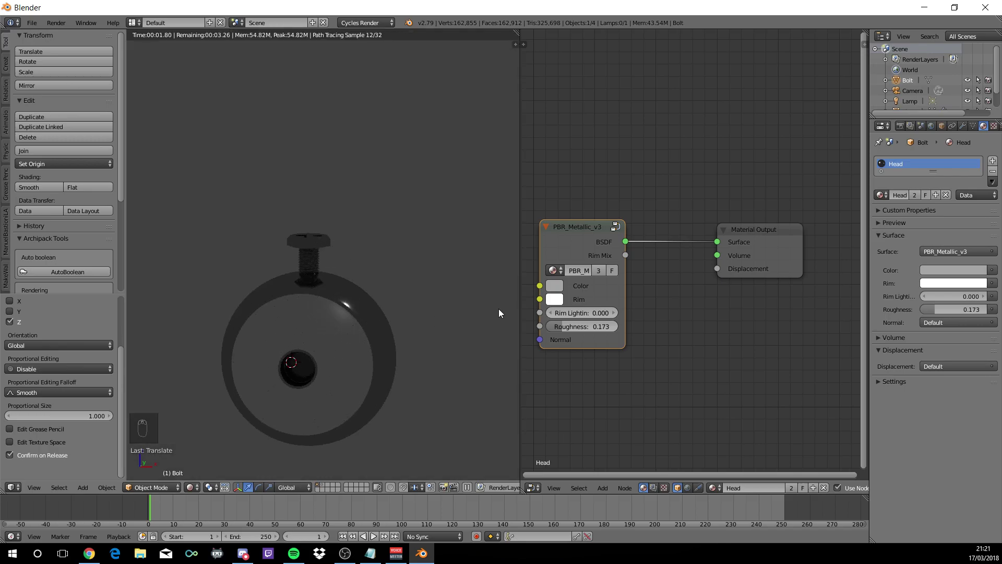
# Make a single-user copy of the Head material for the bolt, named Bolt, lightened to about 0.68 grey
pyautogui.moveTo(565, 291); pyautogui.dragTo(972, 218)
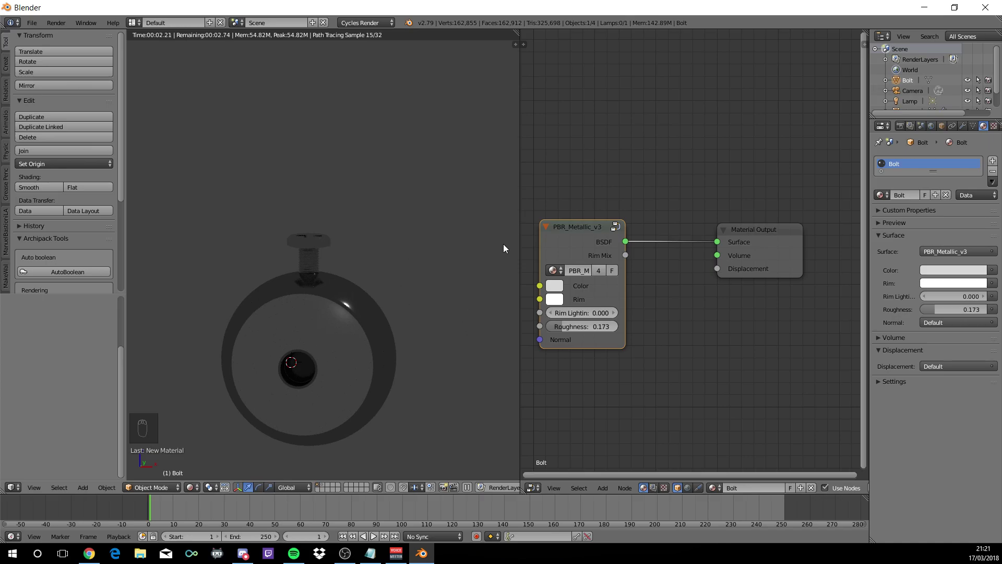
# Back in solid view, duplicate the bolt as Bolt.001, rotate it and seat it at a new spot on the sphere
pyautogui.press('shift+z')
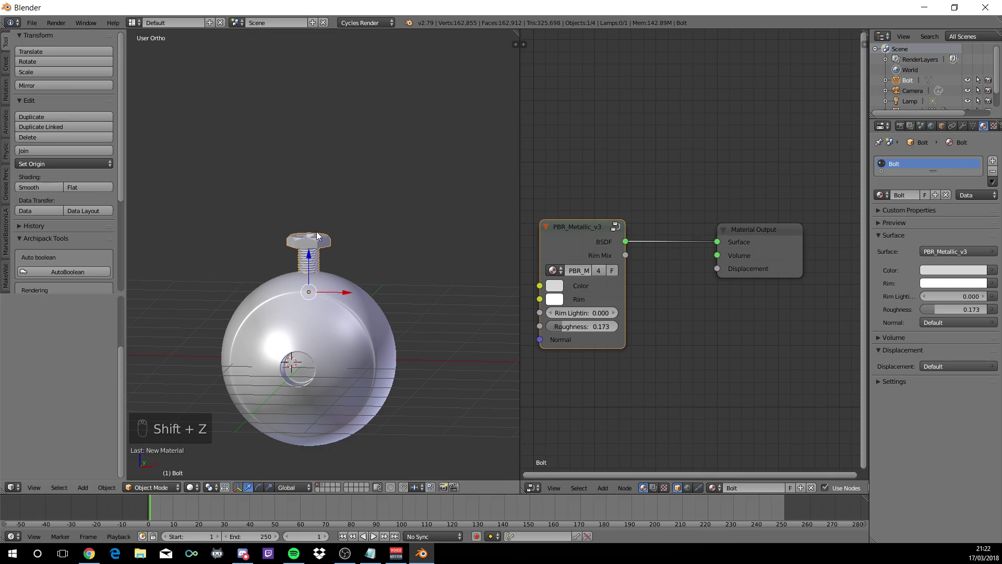
pyautogui.press('shift+d')
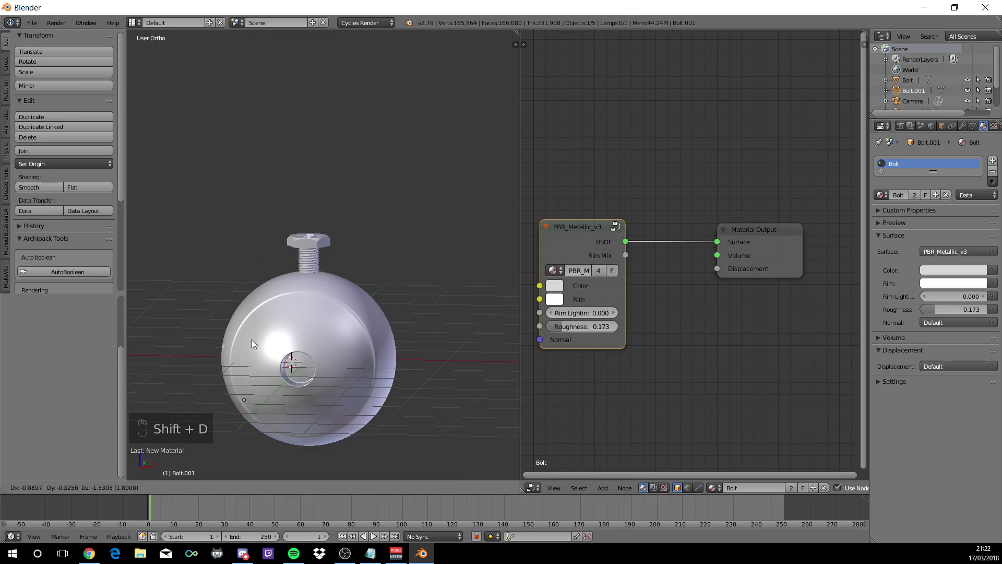
pyautogui.moveTo(266, 423); pyautogui.dragTo(291, 390)
pyautogui.scroll(3)
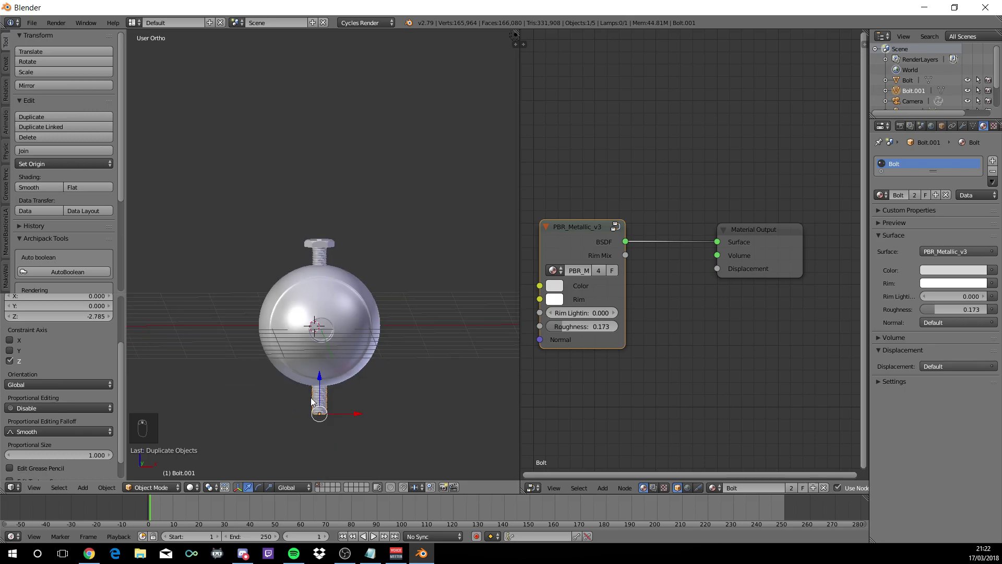
pyautogui.press('r')
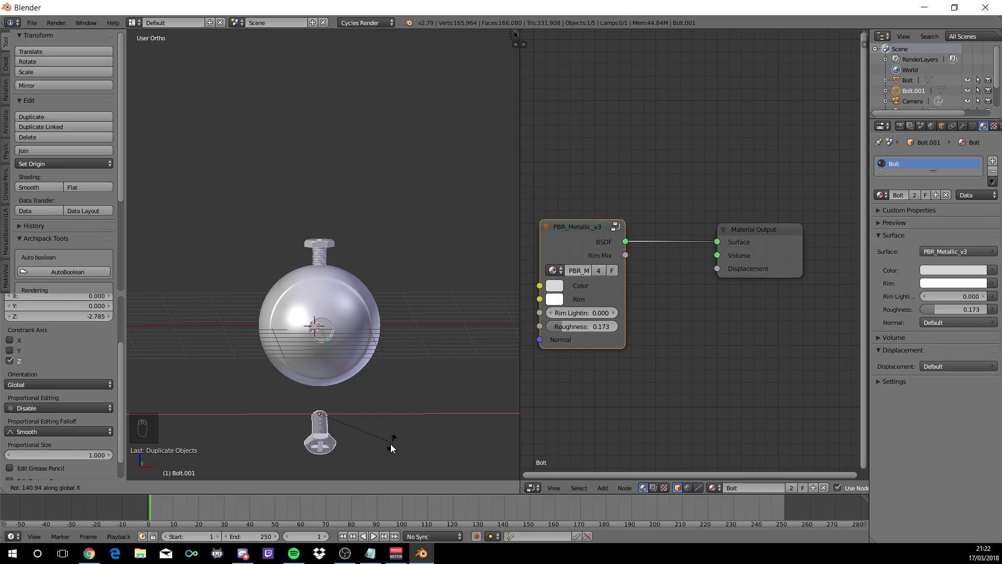
pyautogui.moveTo(380, 456); pyautogui.dragTo(351, 418)
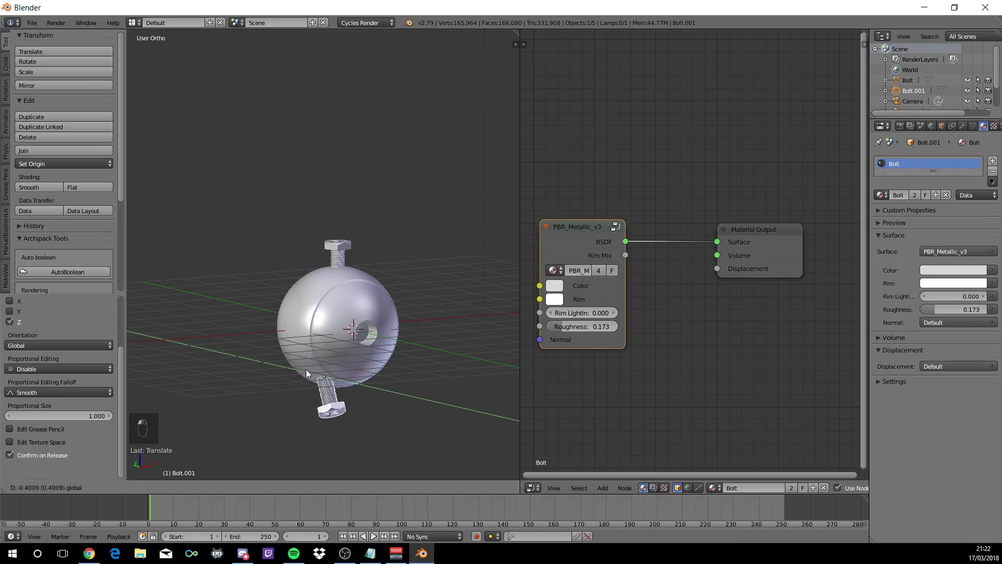
pyautogui.middleClick(339, 379)
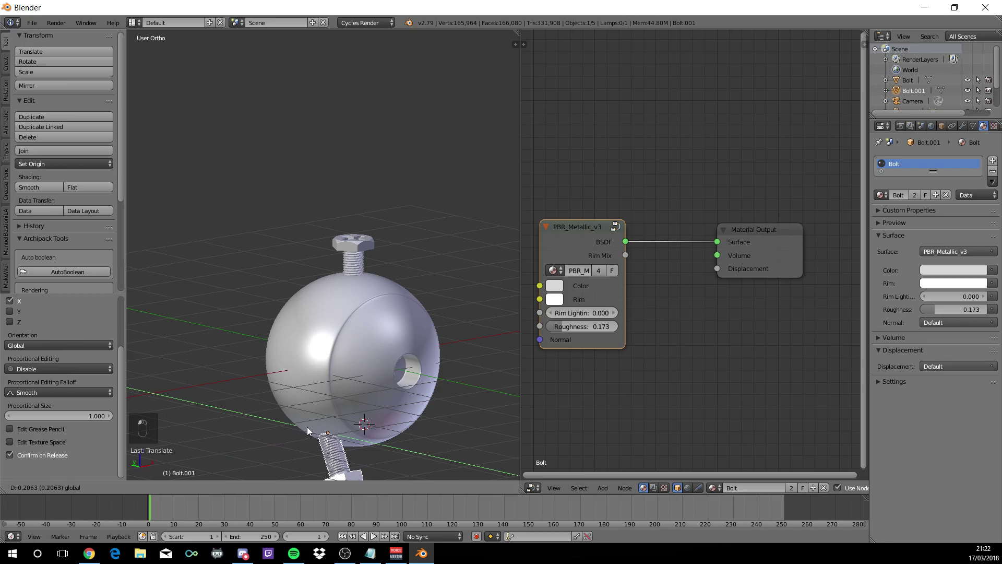
pyautogui.press('r')
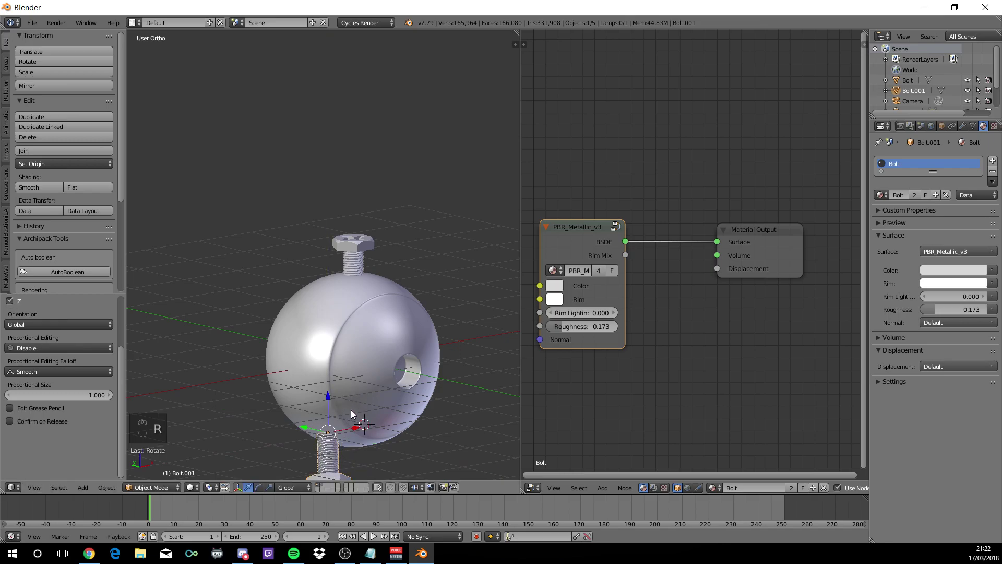
pyautogui.moveTo(355, 426); pyautogui.dragTo(321, 429)
pyautogui.moveTo(315, 427); pyautogui.dragTo(376, 421)
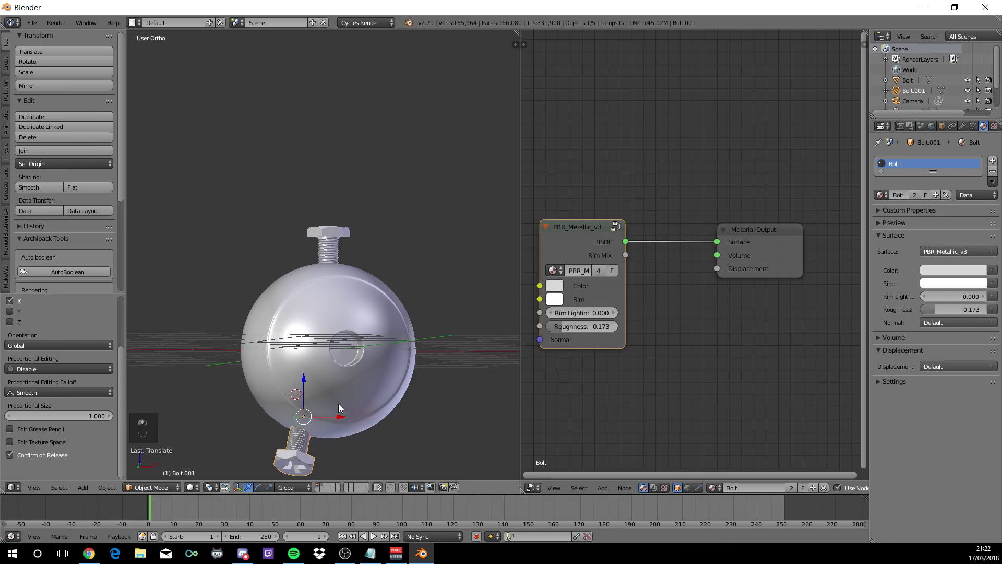
# Duplicate again as Bolt.002, rotating it about X and positioning it elsewhere around the sphere
pyautogui.press('shift+d')
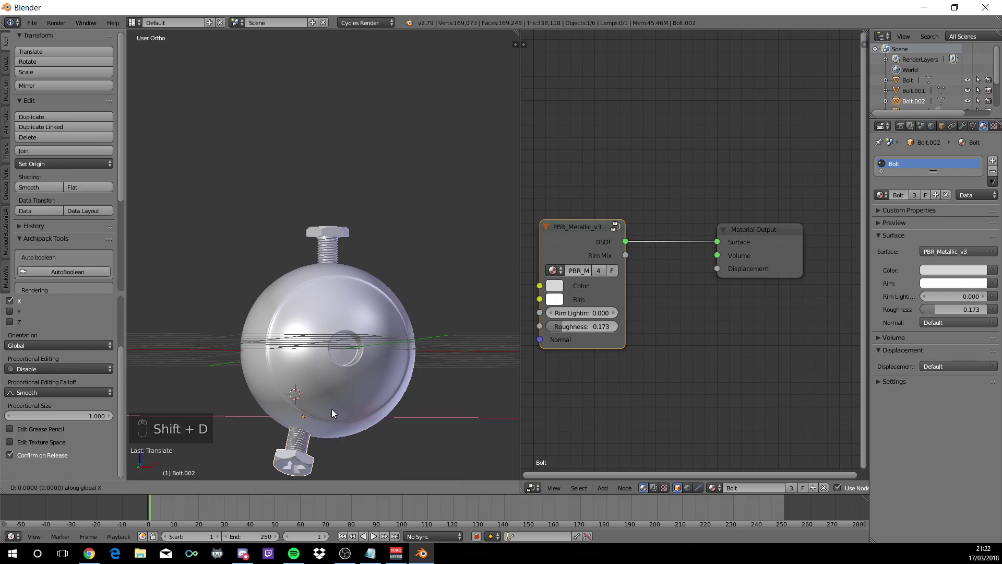
pyautogui.press('r')
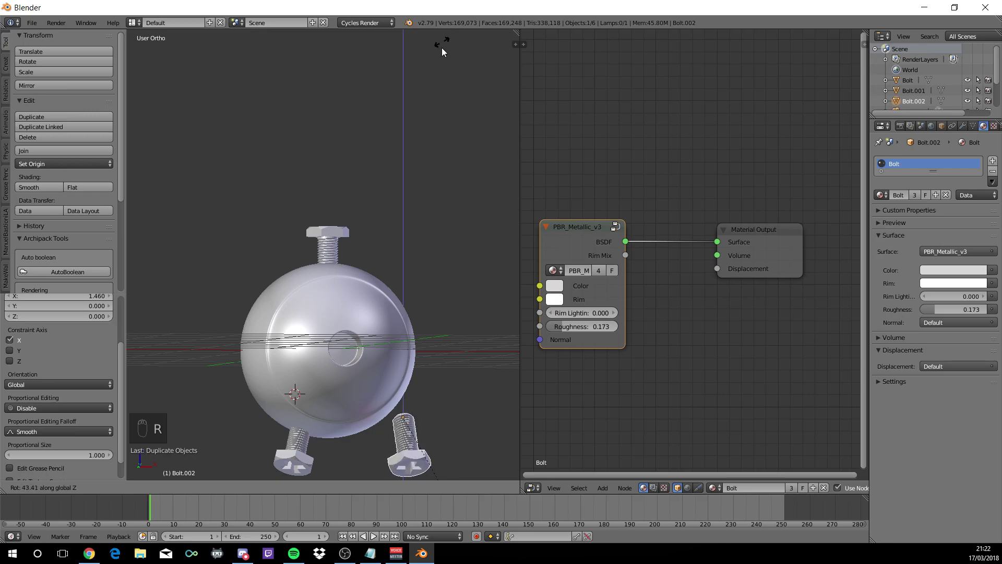
pyautogui.moveTo(406, 94); pyautogui.dragTo(421, 80)
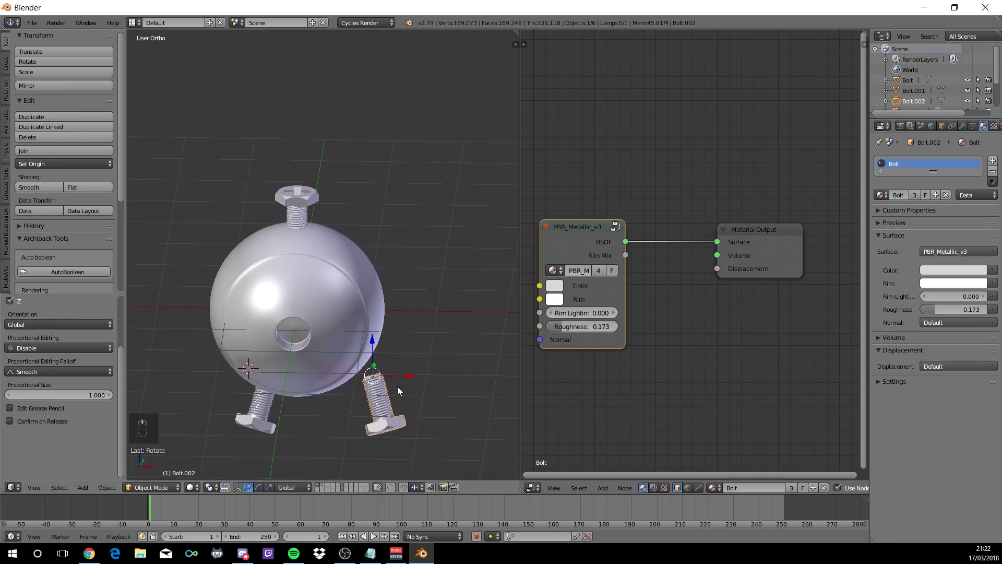
pyautogui.moveTo(409, 381); pyautogui.dragTo(379, 374)
pyautogui.middleClick(379, 376)
pyautogui.moveTo(342, 352); pyautogui.dragTo(331, 354)
pyautogui.press('e')
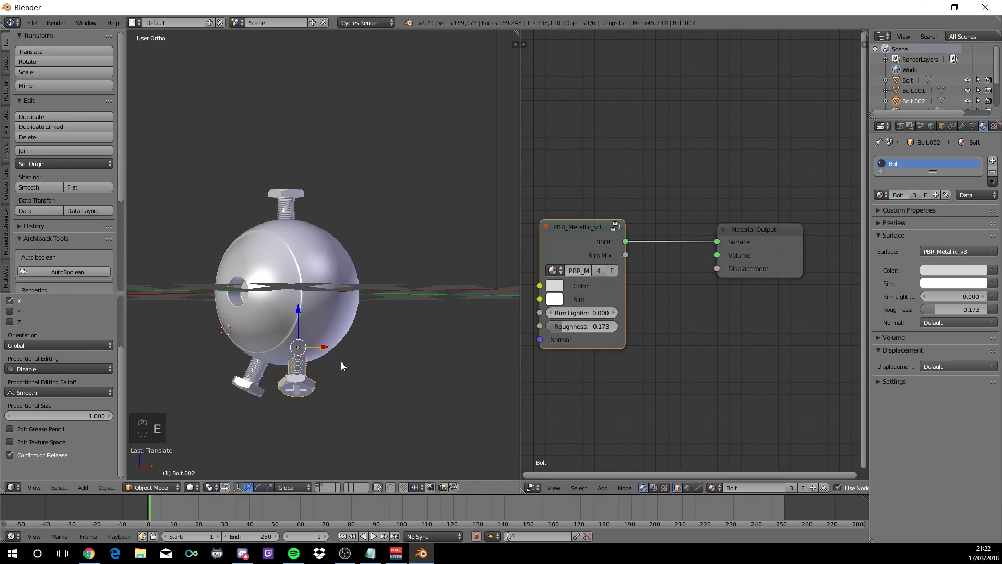
pyautogui.press('r')
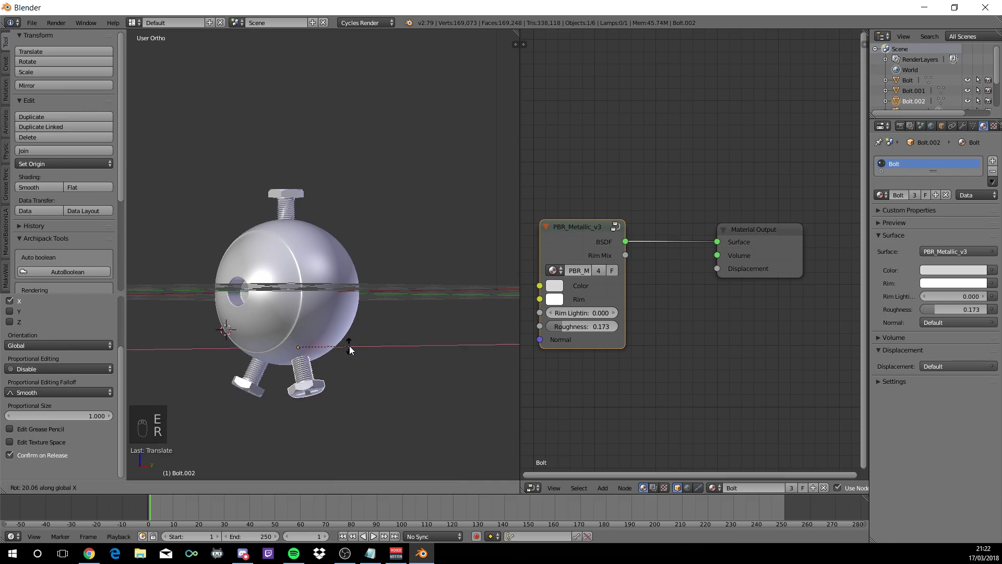
# Bring the horseshoe Plane object into the scene, rotate it upright 90° on X and move it toward the sphere
pyautogui.moveTo(354, 352); pyautogui.dragTo(329, 352)
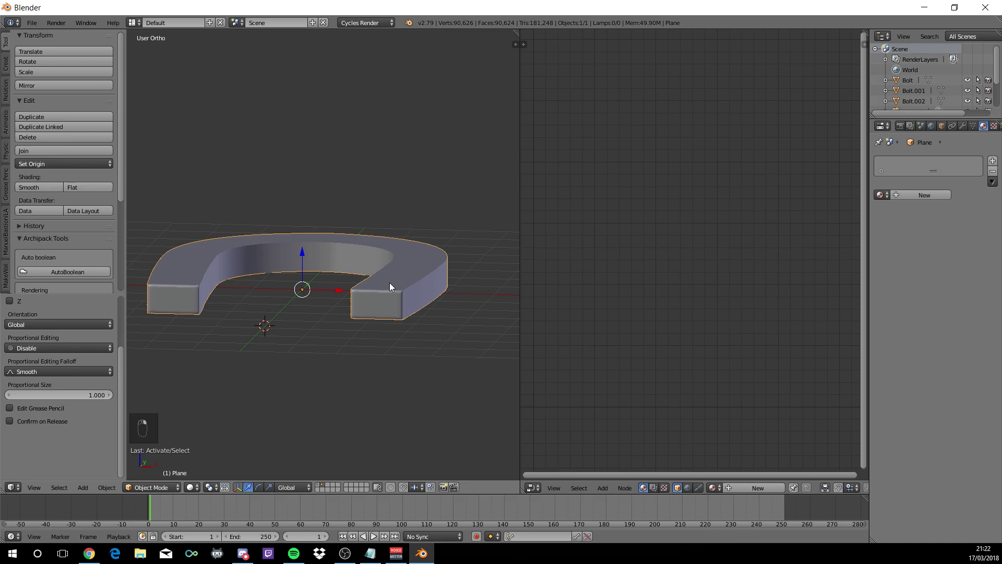
pyautogui.press('m')
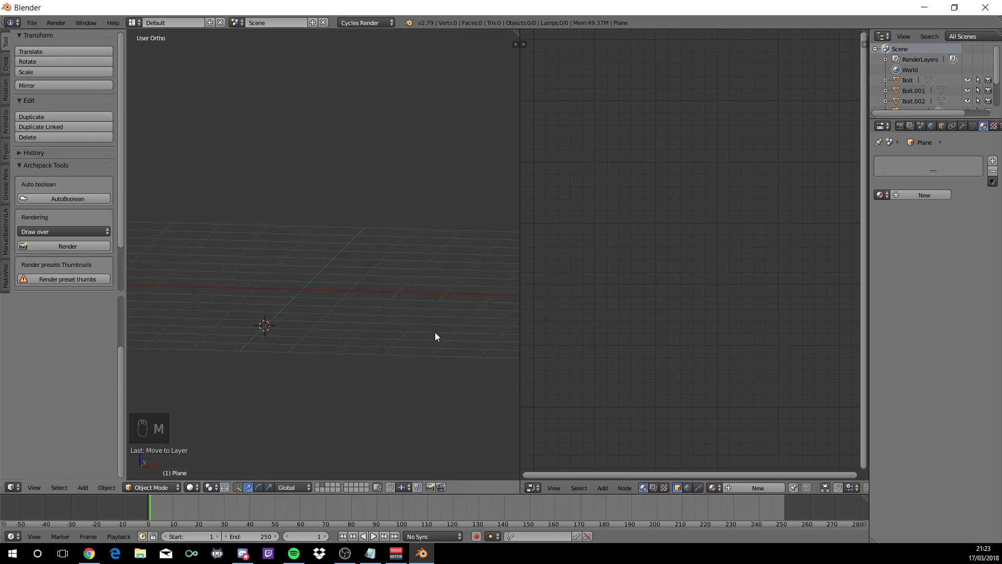
pyautogui.click(324, 491)
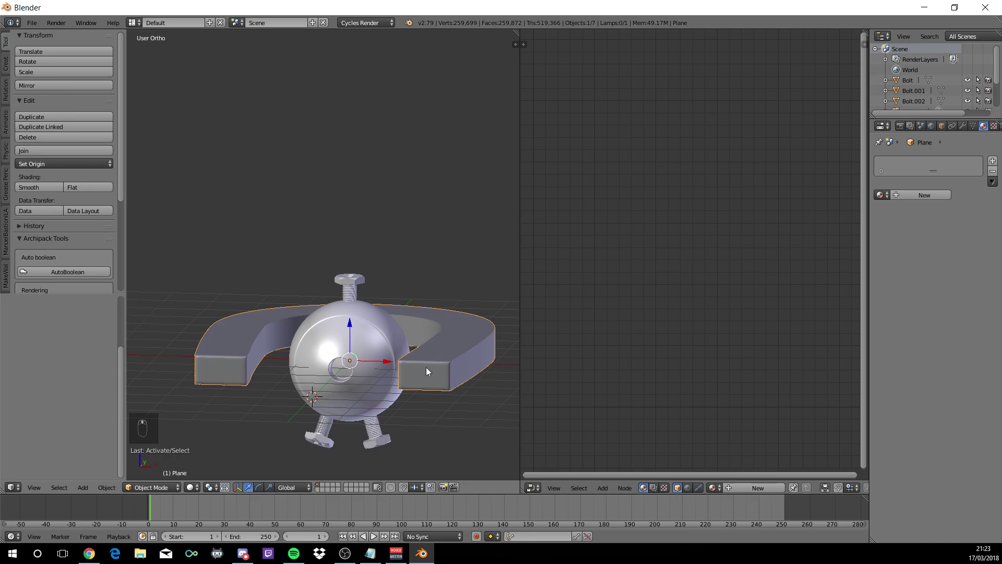
pyautogui.press('r')
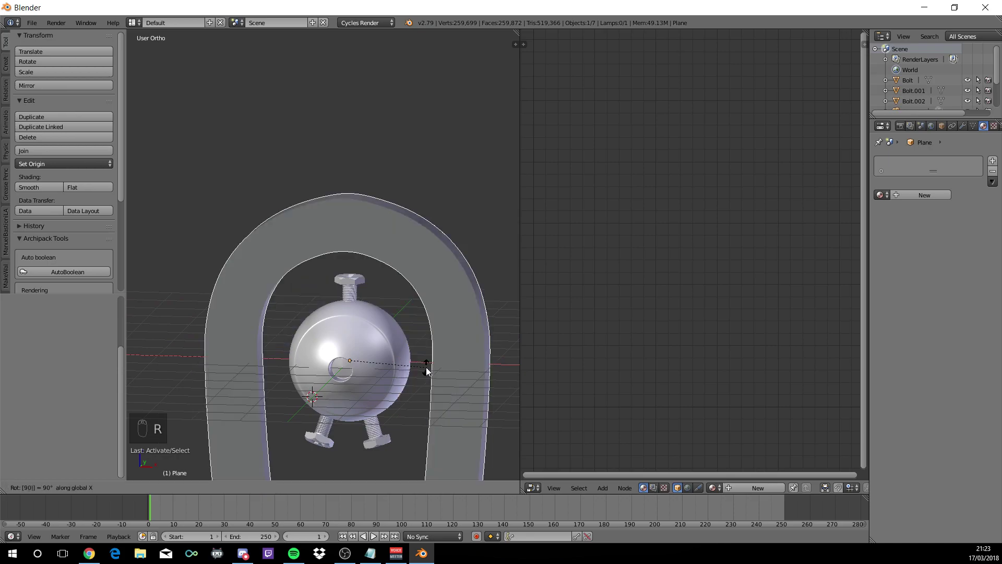
pyautogui.press('r')
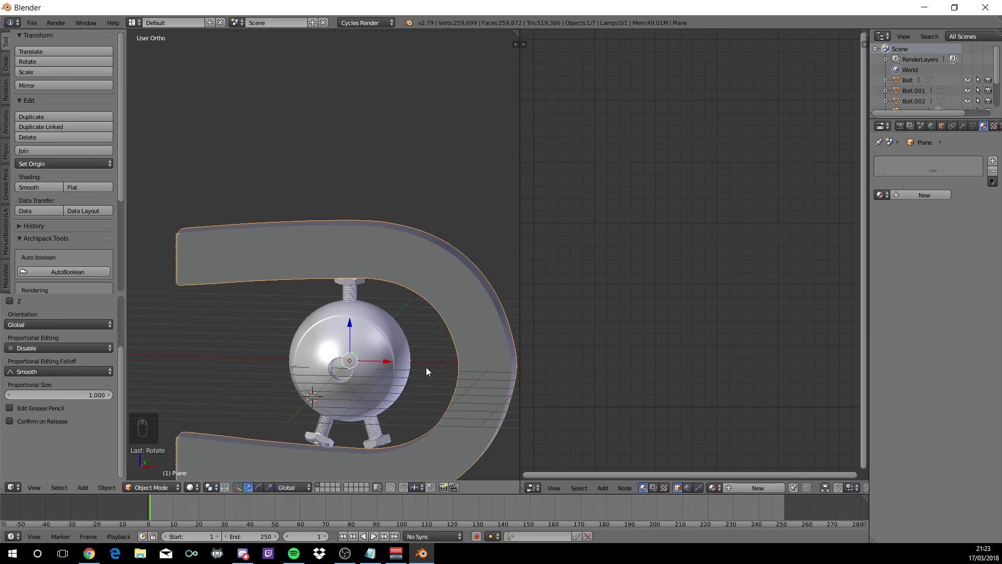
pyautogui.press('g')
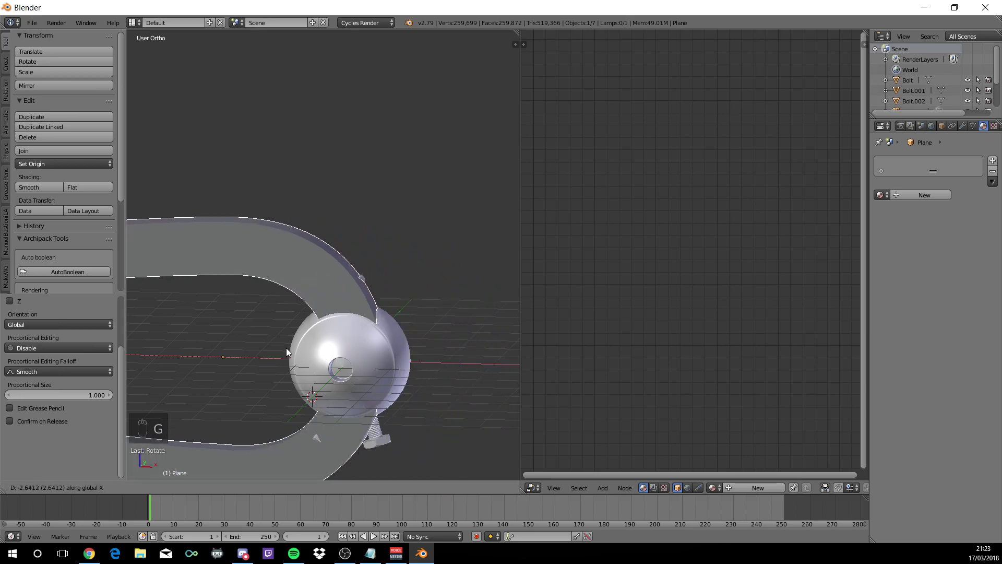
pyautogui.moveTo(325, 326); pyautogui.dragTo(429, 288)
pyautogui.press('s')
pyautogui.click(354, 299)
# In front view, scale the horseshoe up and place it beside the sphere
pyautogui.press('KP_1')
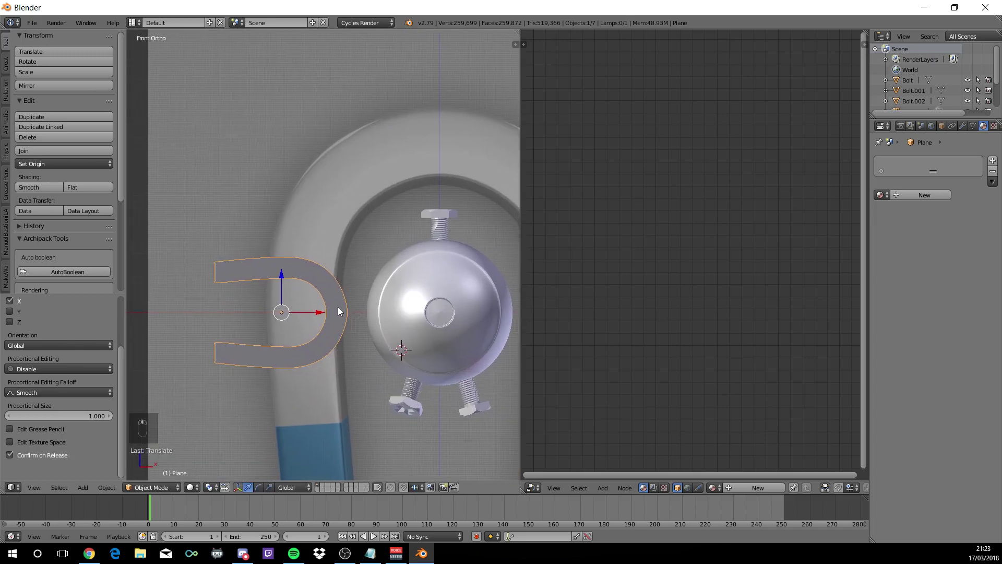
pyautogui.press('s')
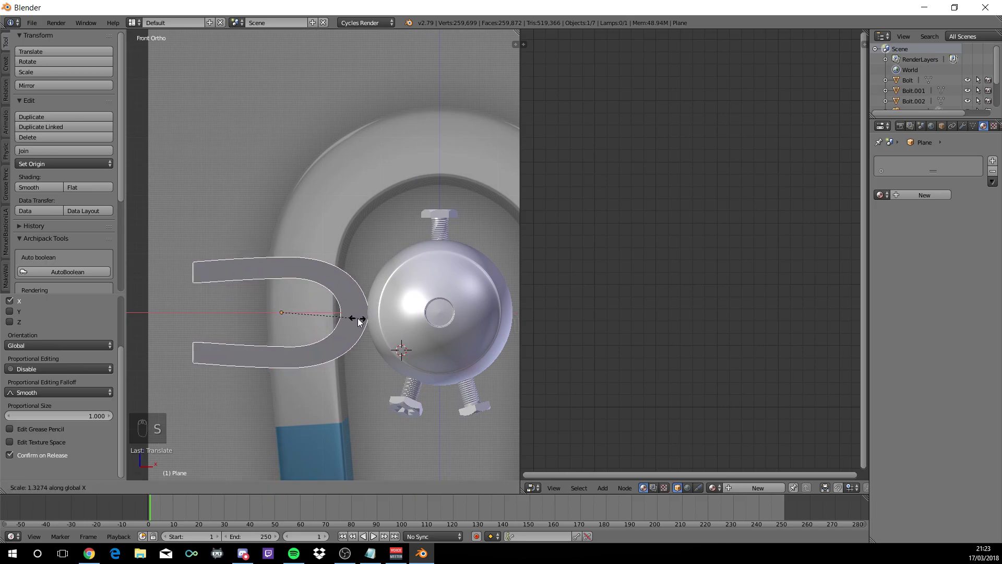
pyautogui.moveTo(363, 327); pyautogui.dragTo(319, 319)
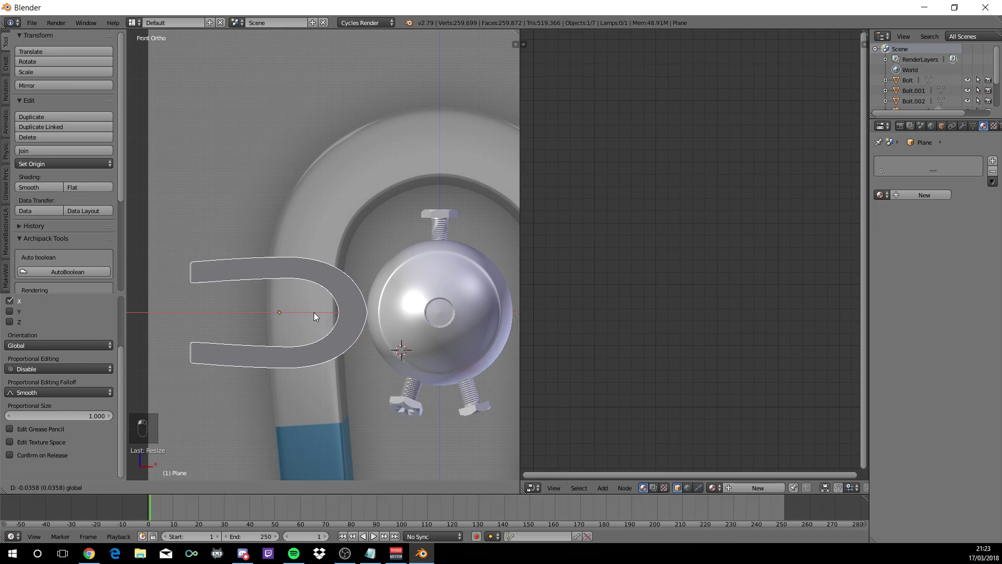
pyautogui.moveTo(313, 316); pyautogui.dragTo(342, 340)
pyautogui.press('s')
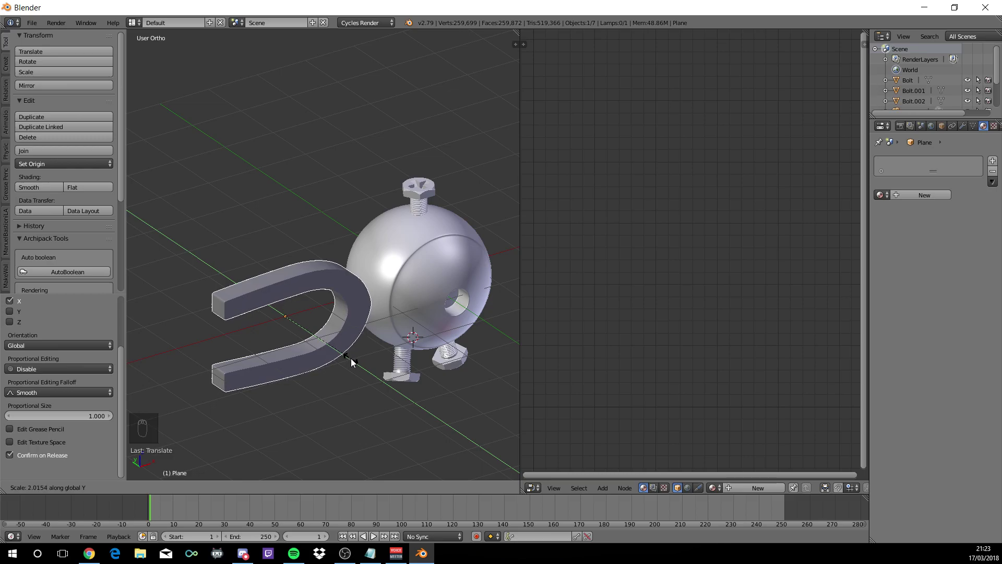
pyautogui.moveTo(357, 365); pyautogui.dragTo(334, 321)
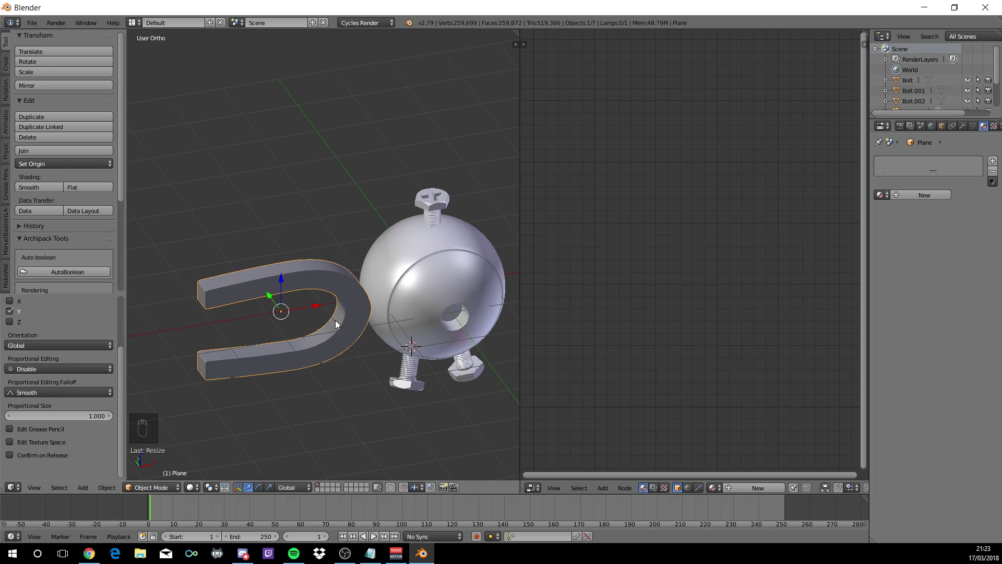
# Wire a PBR_Metallic_v3 group's BSDF into the Base material's Surface output and preview it rendered
pyautogui.press('Tab')
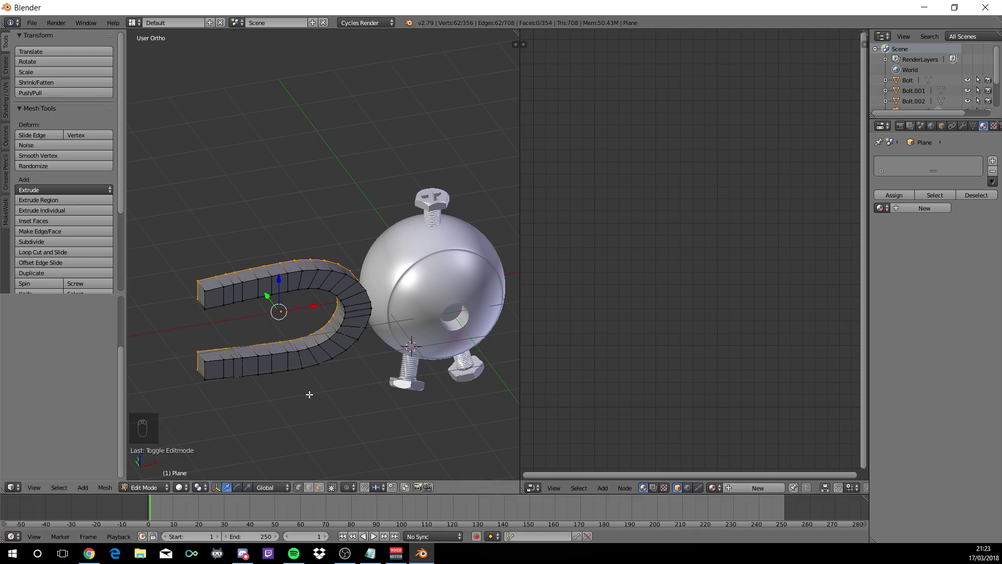
pyautogui.press('a')
pyautogui.press('a')
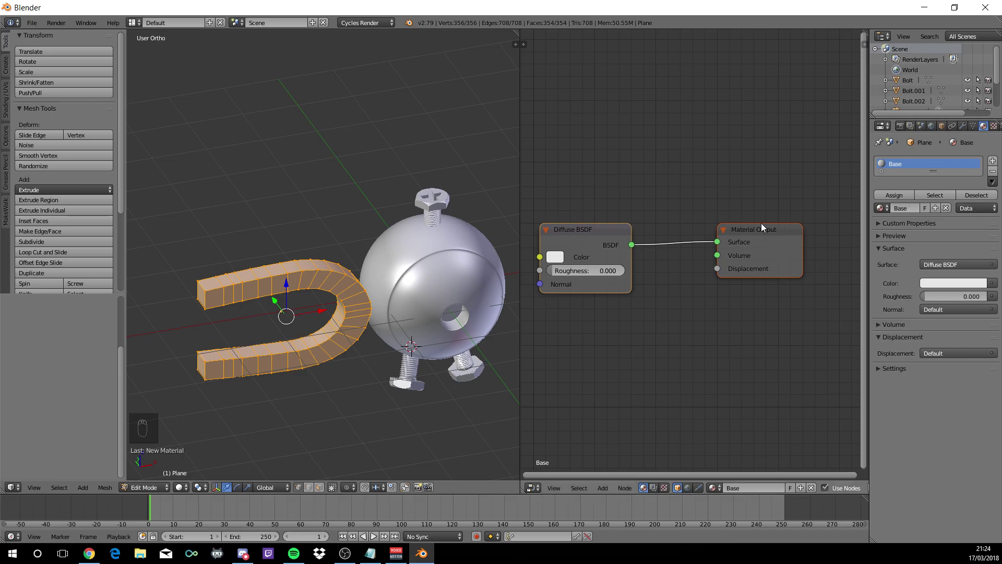
pyautogui.press('Delete')
pyautogui.press('shift+a')
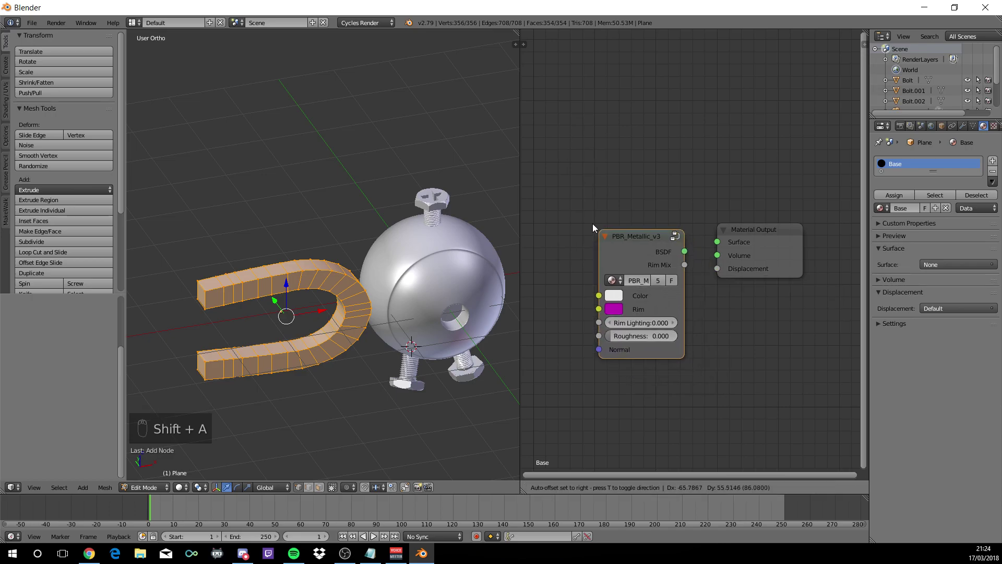
pyautogui.moveTo(564, 217); pyautogui.dragTo(321, 313)
pyautogui.moveTo(321, 313); pyautogui.dragTo(298, 307)
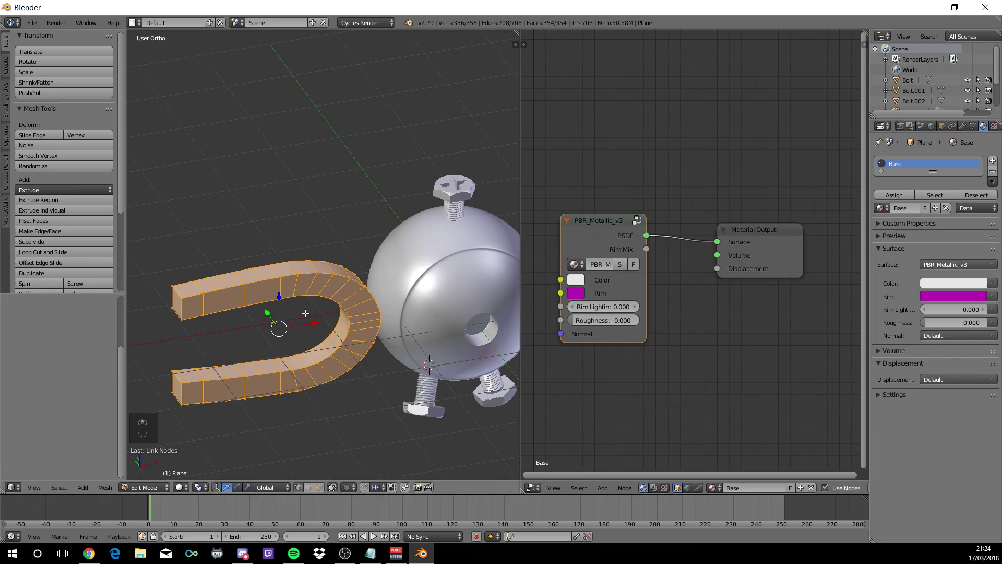
pyautogui.press('shift+z')
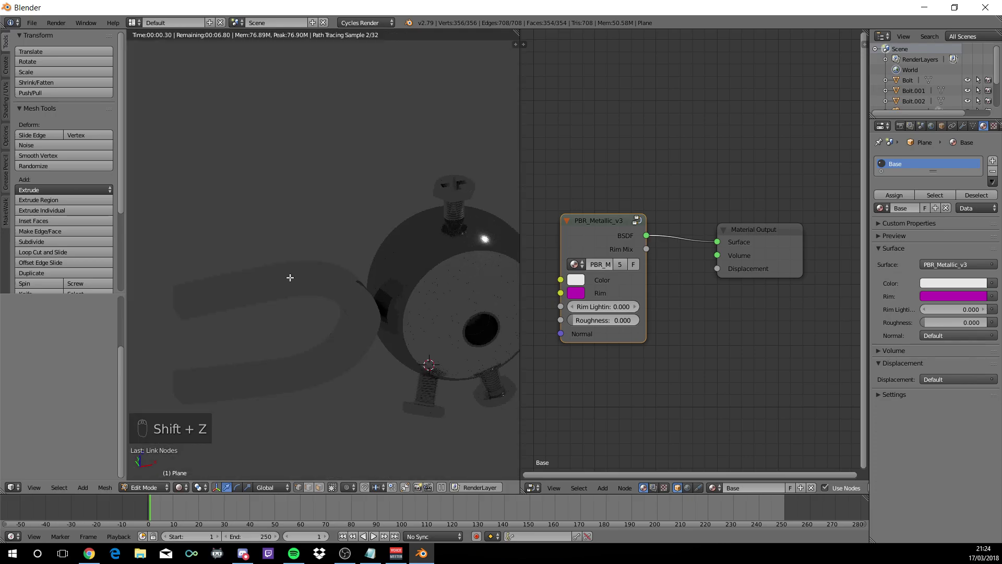
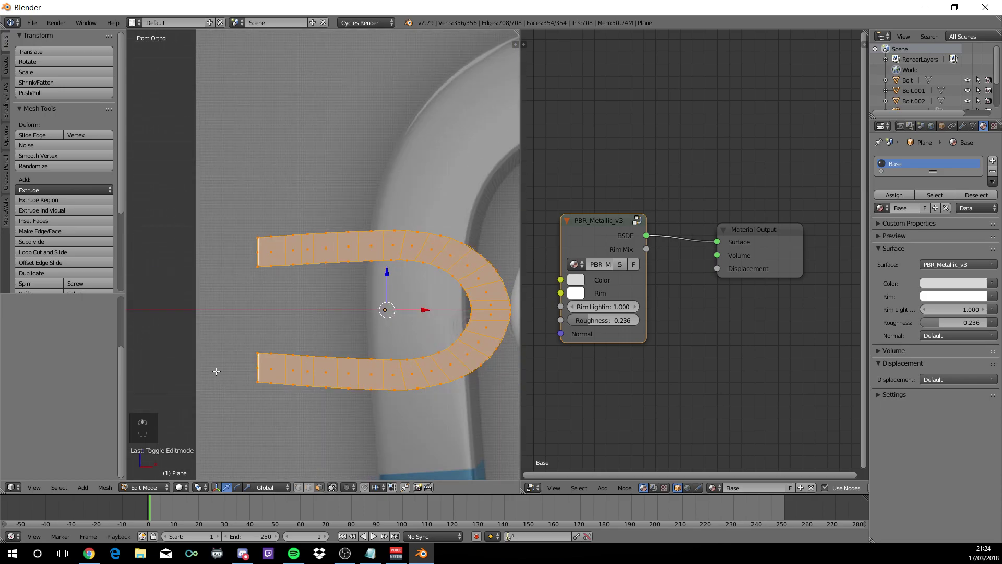
# In Edit Mode with X-ray on, box-select the faces at one end of the magnet
pyautogui.press('a')
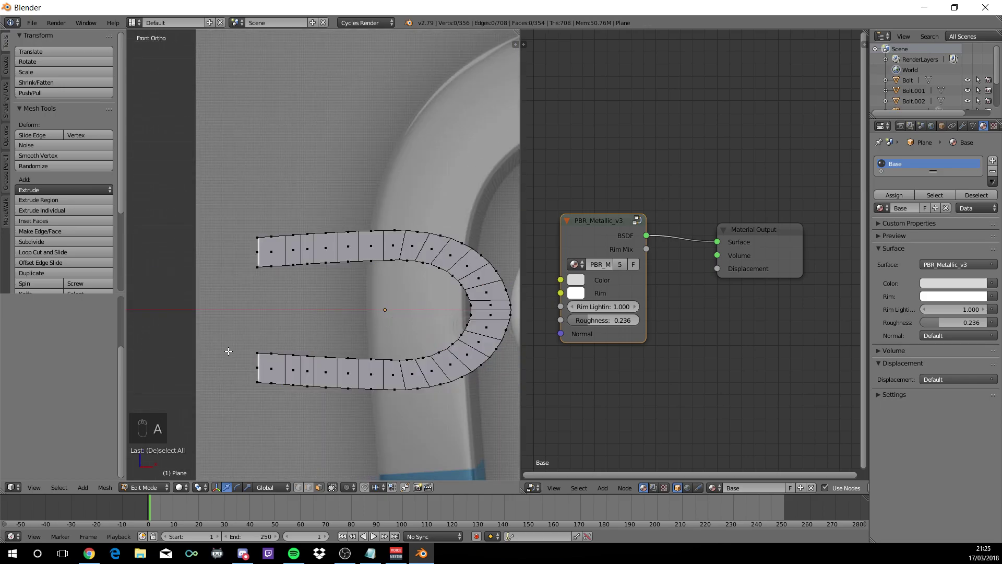
pyautogui.press('z')
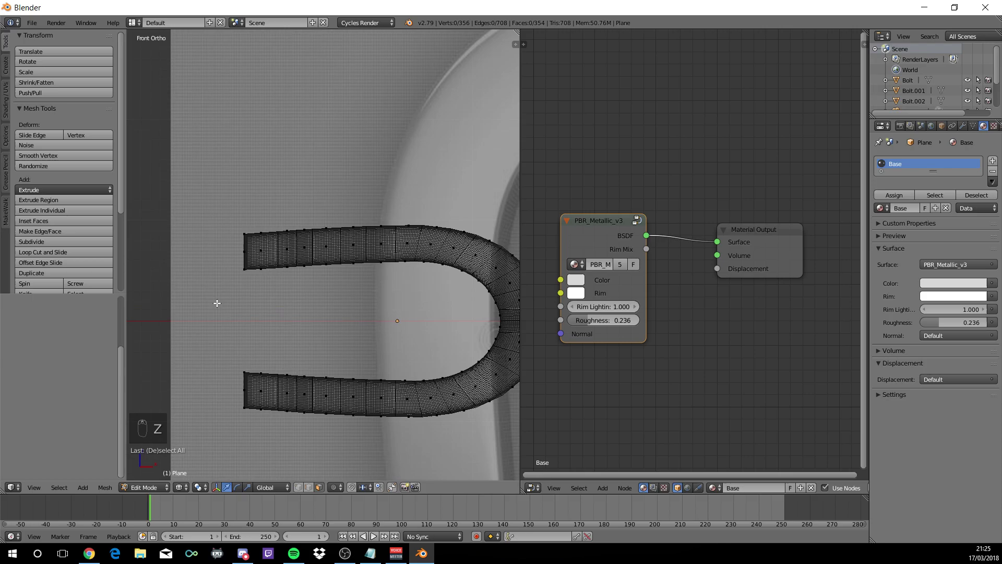
pyautogui.press('b')
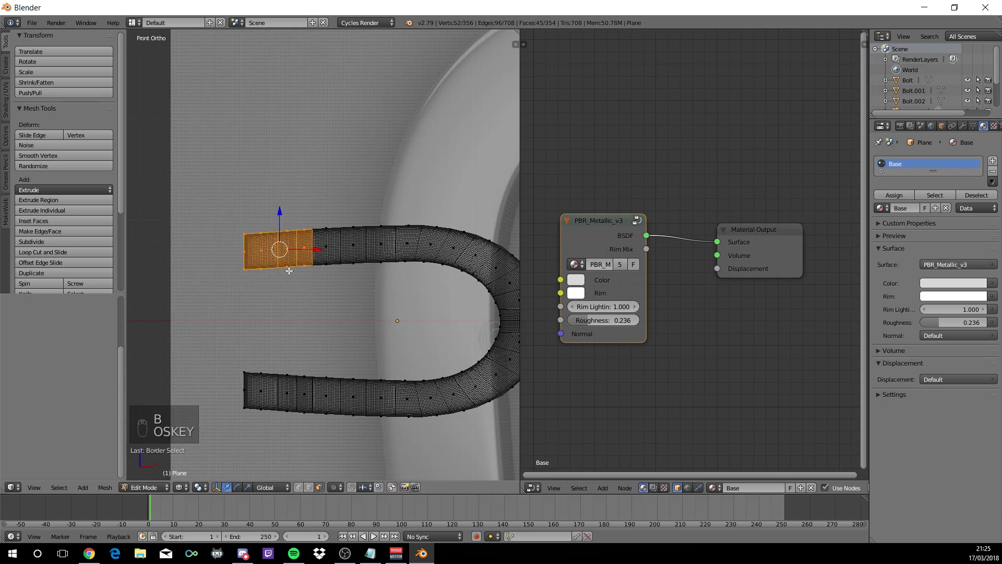
pyautogui.press('z')
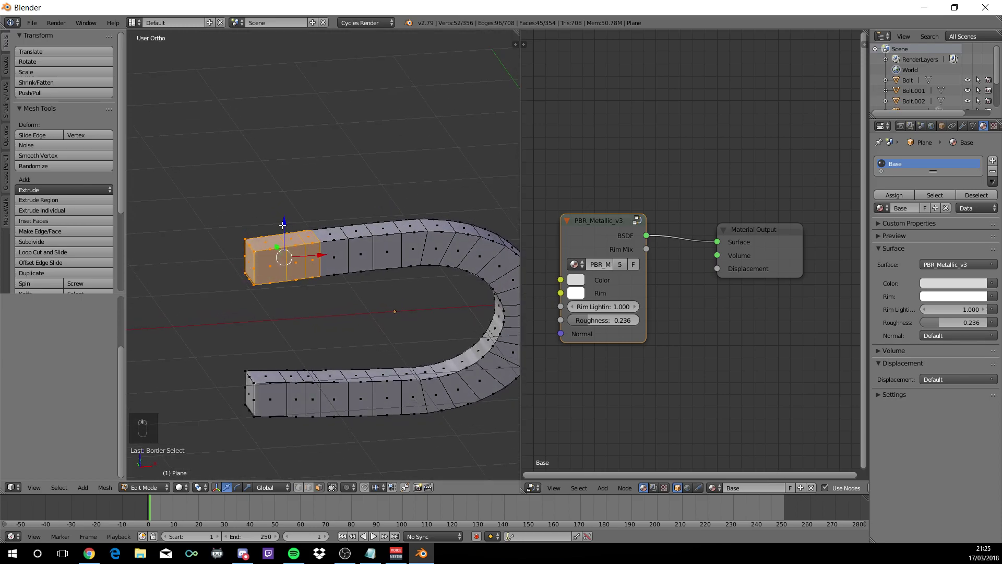
pyautogui.middleClick(421, 216)
pyautogui.middleClick(415, 219)
pyautogui.middleClick(355, 249)
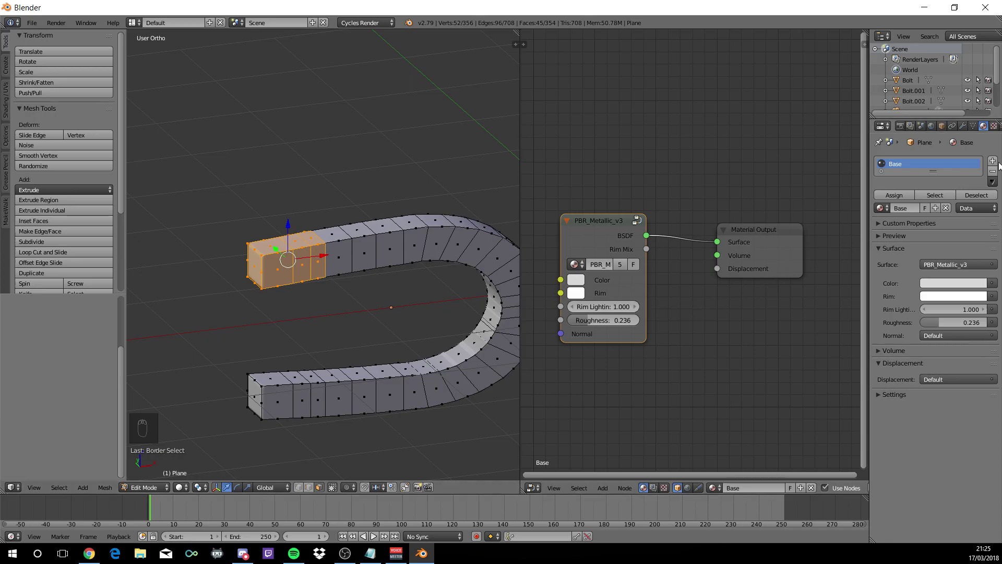
# Add a new material slot named Blue for those faces, remove its Diffuse node and start adding the metallic group
pyautogui.moveTo(998, 164); pyautogui.dragTo(912, 236)
pyautogui.moveTo(911, 233); pyautogui.dragTo(910, 227)
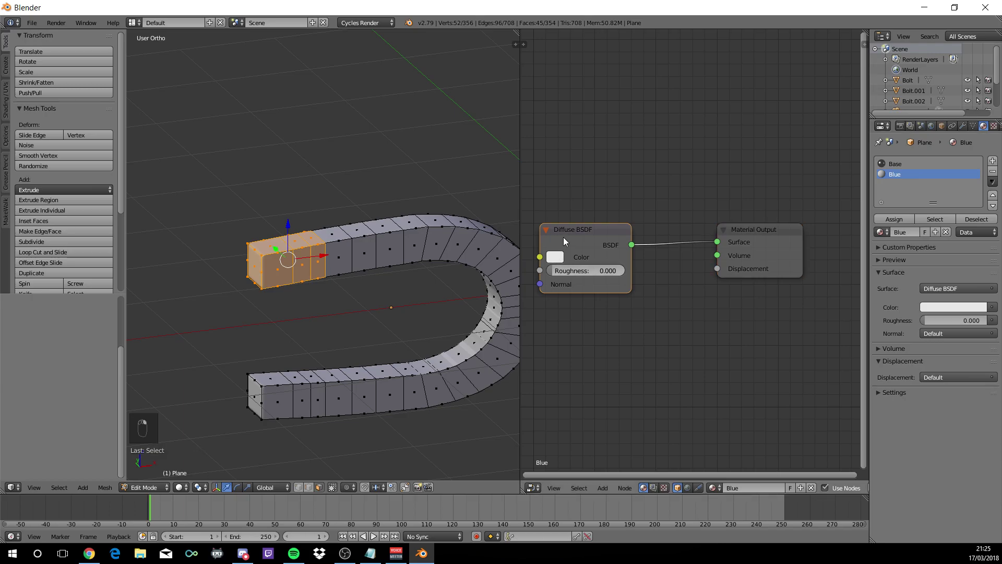
pyautogui.press('Delete')
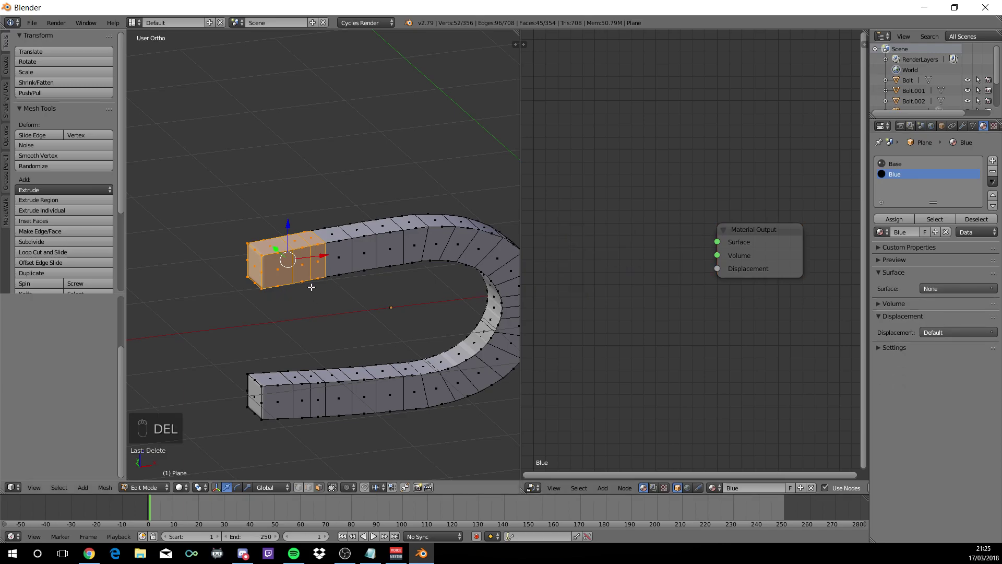
pyautogui.press('shift+z')
pyautogui.press('shift+a')
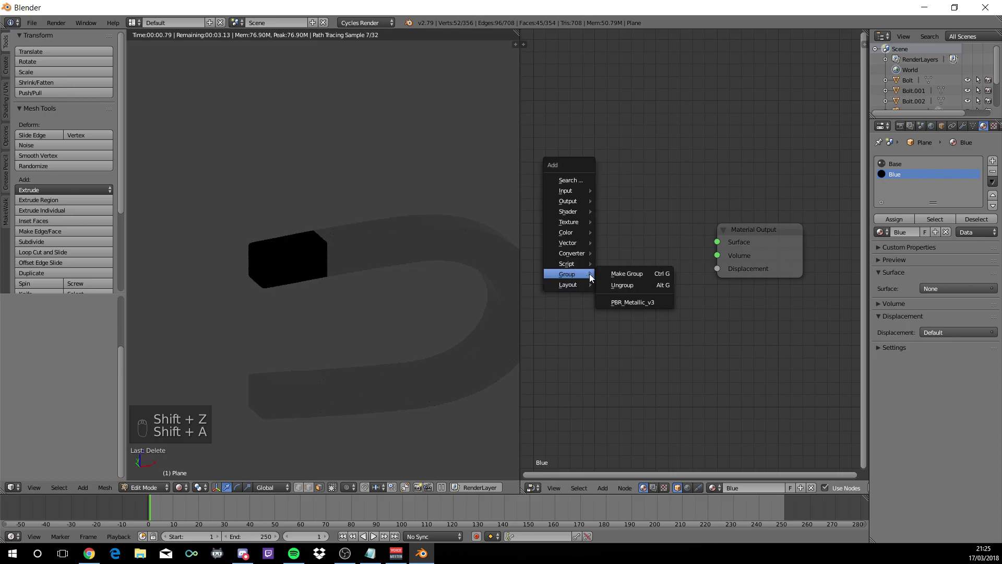
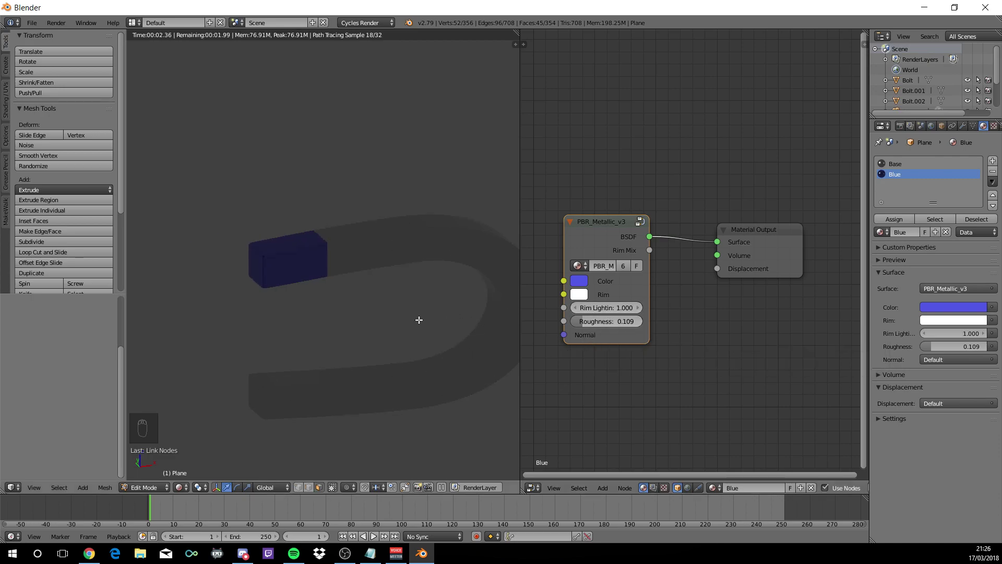
# Back in solid front view, box-select the faces at the magnet's other end using X-ray
pyautogui.press('shift+z')
pyautogui.press('KP_1')
pyautogui.press('a')
pyautogui.press('z')
pyautogui.press('b')
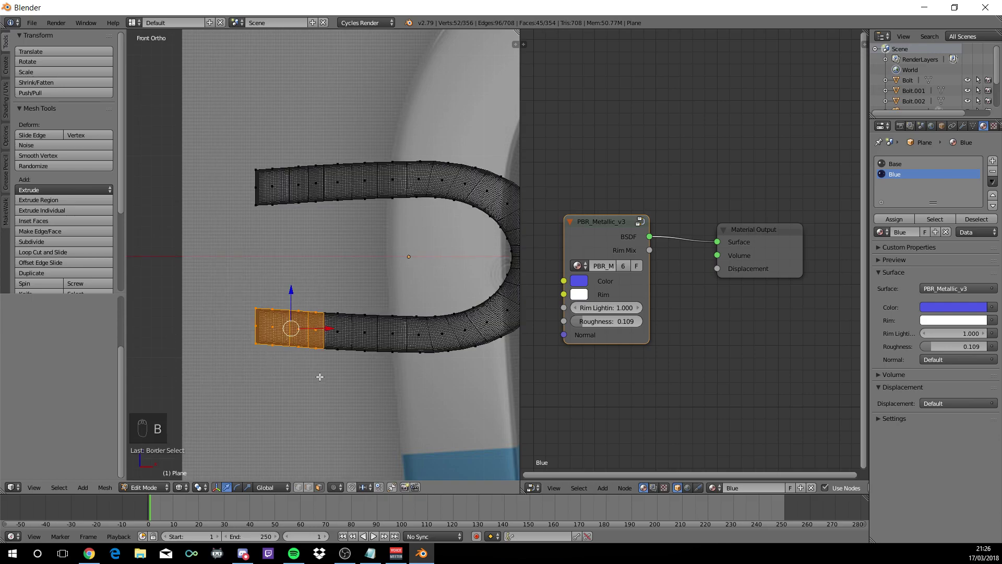
pyautogui.press('z')
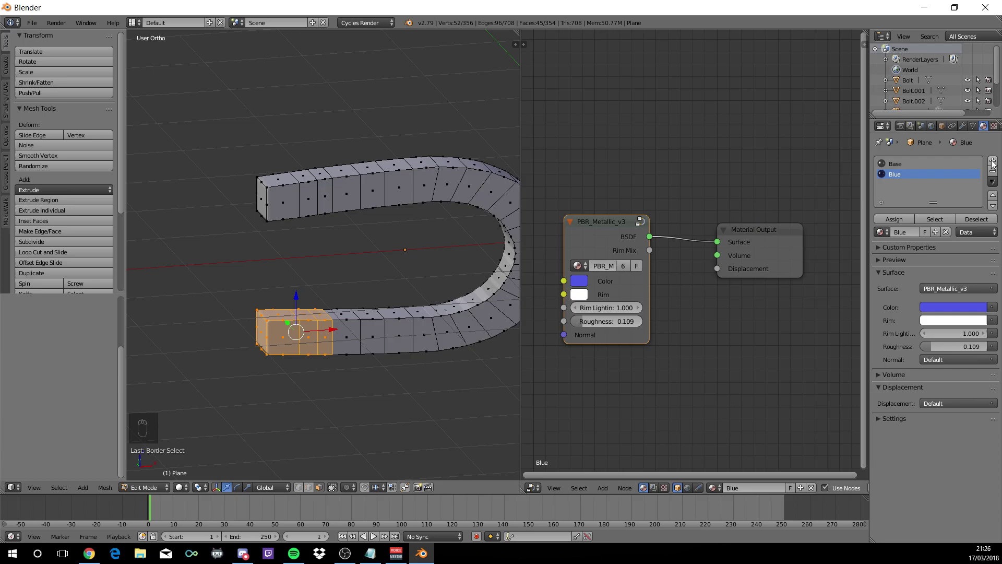
# Create the Red material for that end, replacing its Diffuse node with the PBR_Metallic_v3 group, under render preview
pyautogui.moveTo(996, 164); pyautogui.dragTo(923, 233)
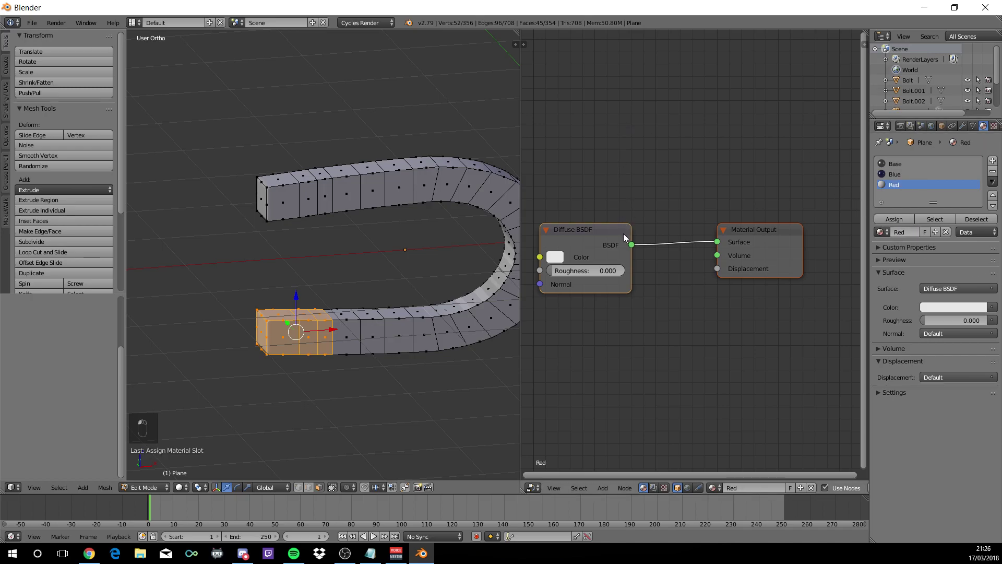
pyautogui.rightClick(629, 240)
pyautogui.press('Delete')
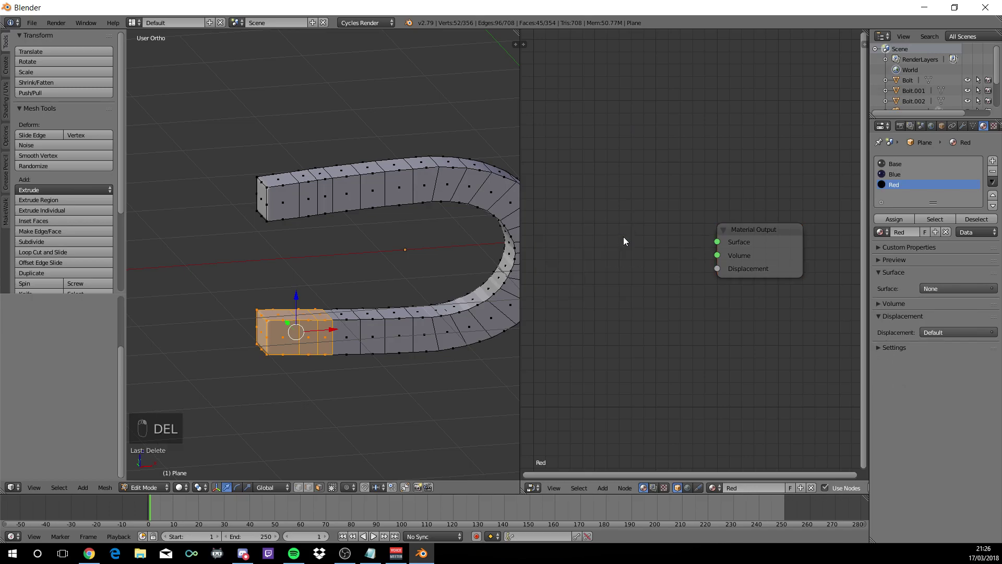
pyautogui.press('shift+a')
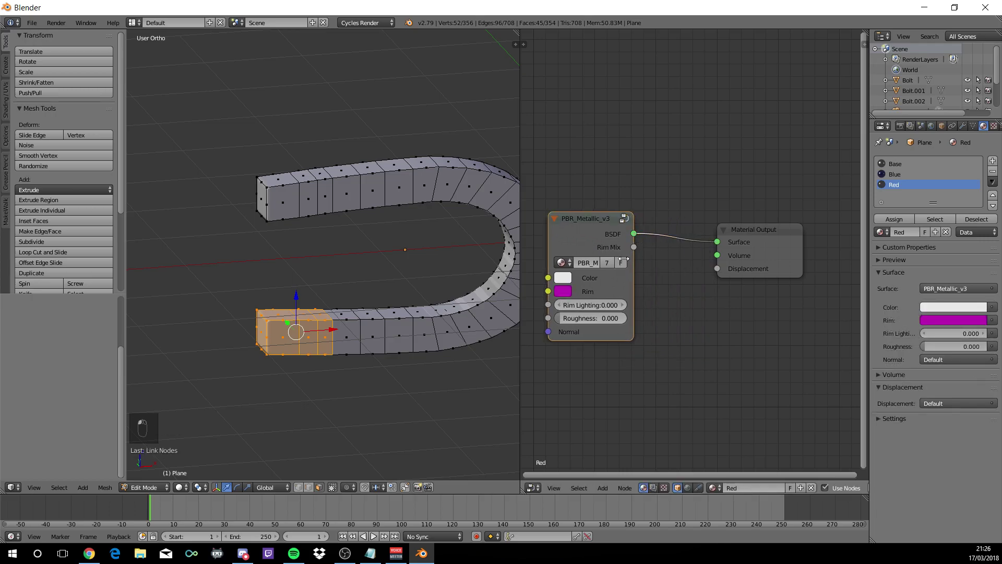
pyautogui.press('shift+z')
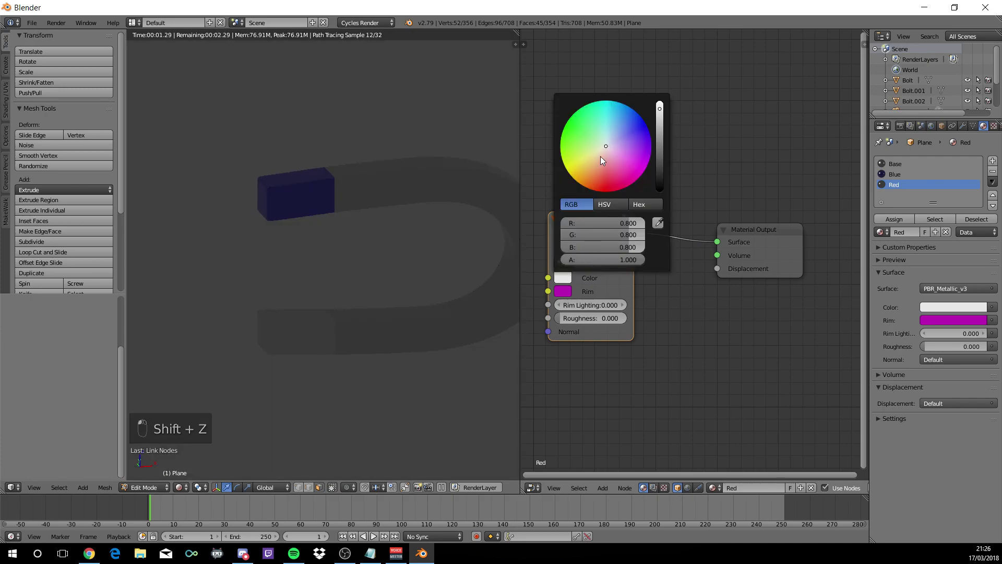
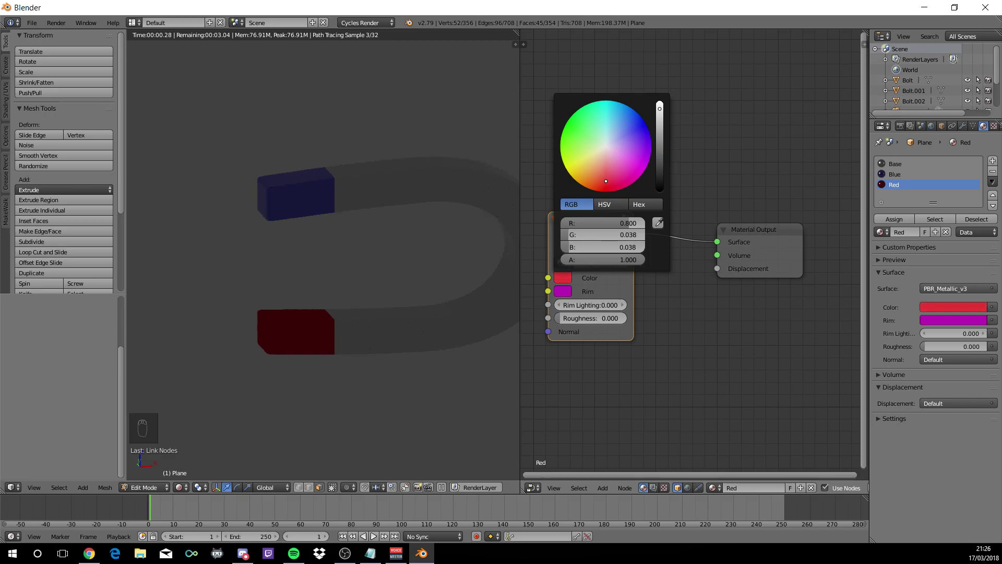
# Set Red's colour to E73737, rim to white, rim lighting 1.000 and roughness 0.118
pyautogui.moveTo(579, 277); pyautogui.dragTo(642, 207)
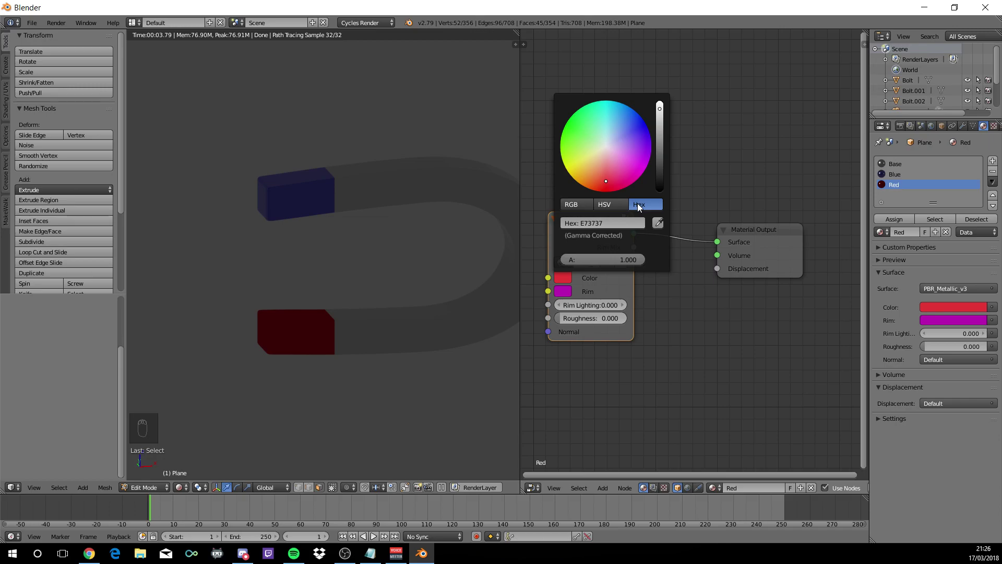
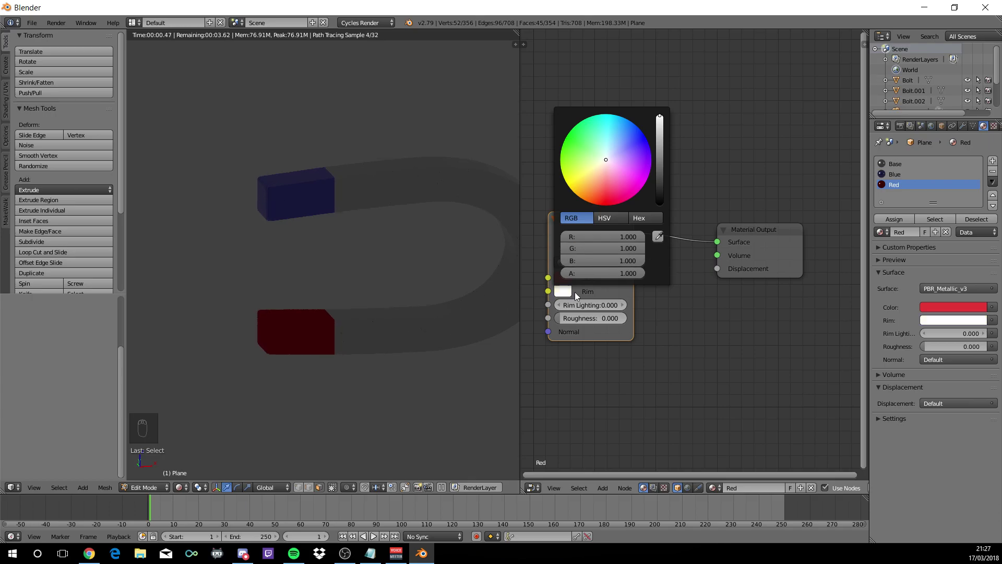
pyautogui.moveTo(578, 336); pyautogui.dragTo(469, 288)
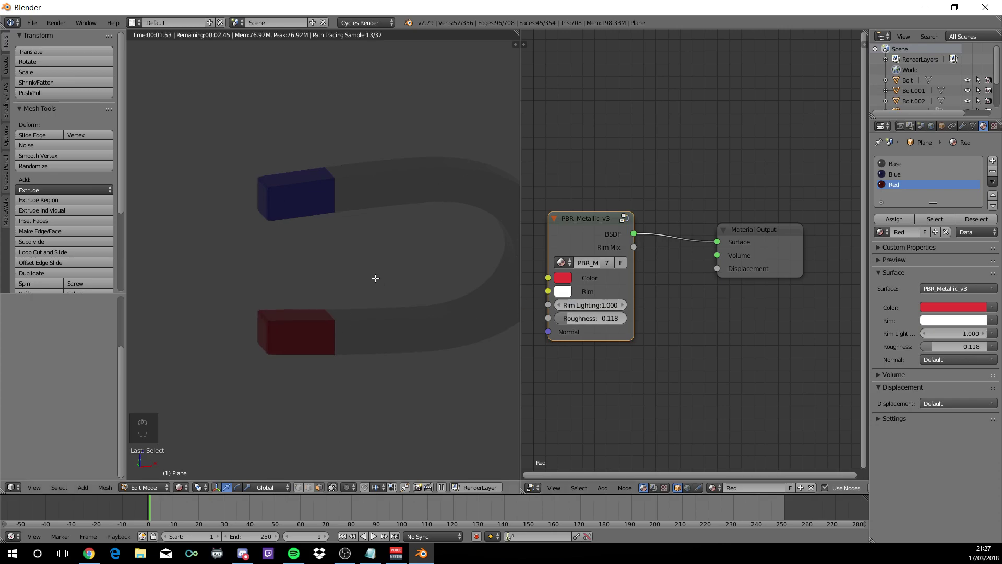
pyautogui.moveTo(412, 209); pyautogui.dragTo(554, 84)
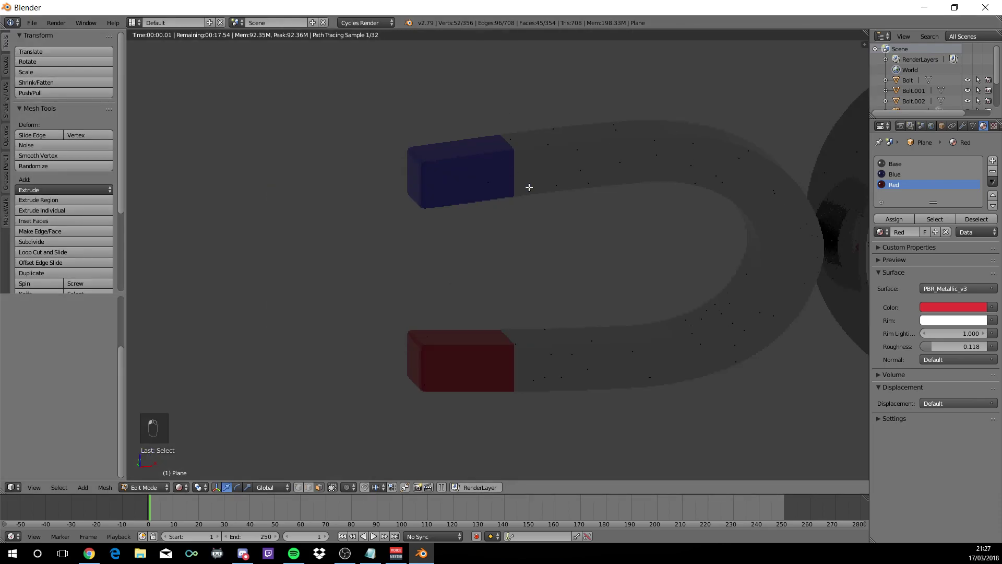
# Duplicate the magnet, flip it 180° and place it mirroring the first on the sphere's opposite side, checking it rendered
pyautogui.press('shift+z')
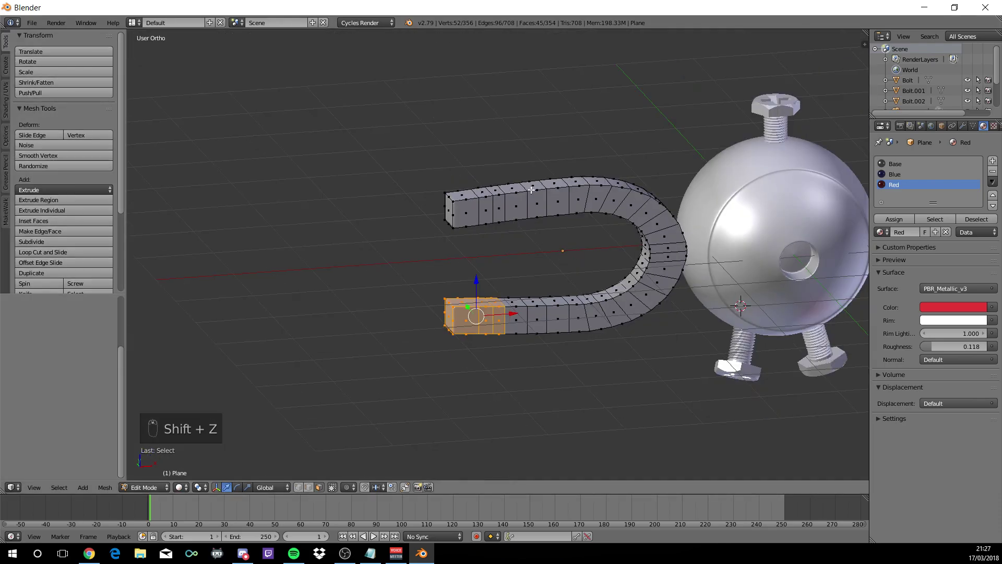
pyautogui.press('Tab')
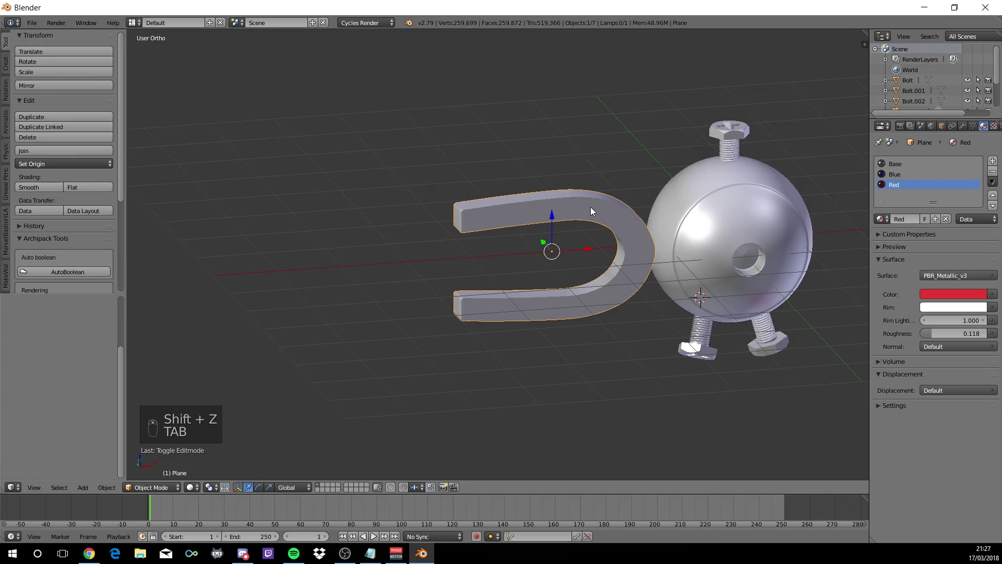
pyautogui.press('KP_1')
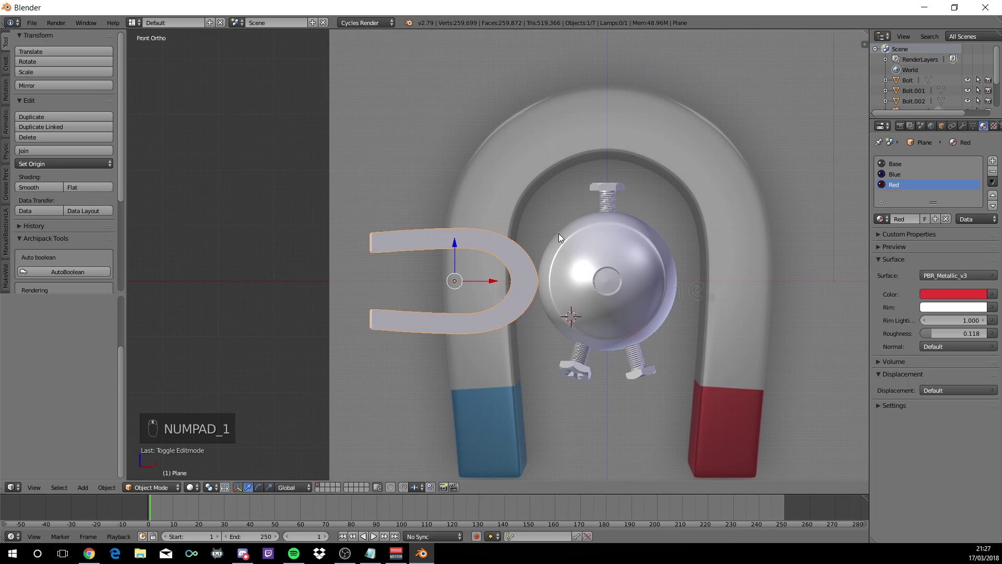
pyautogui.press('shift+d')
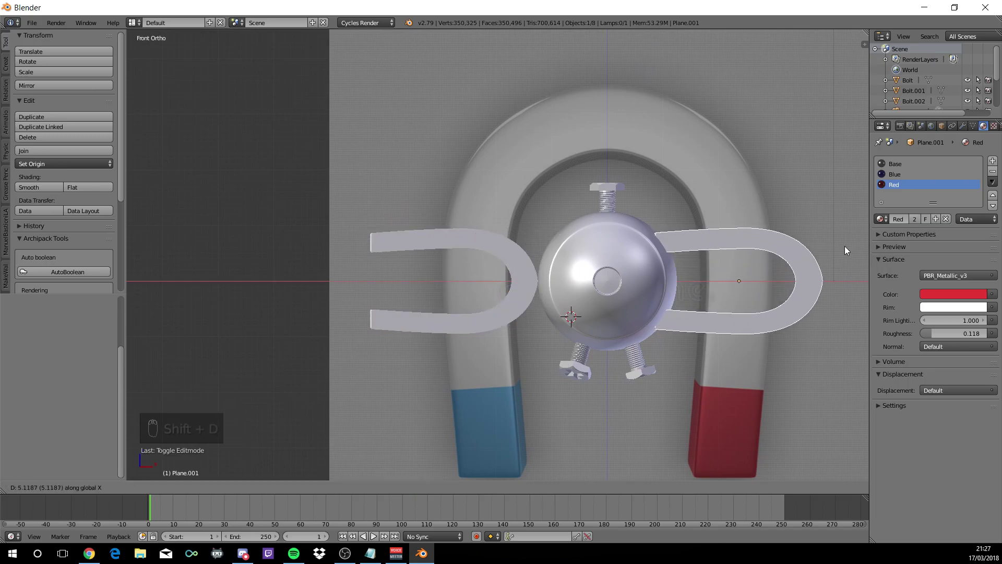
pyautogui.moveTo(861, 250); pyautogui.dragTo(754, 250)
pyautogui.press('r')
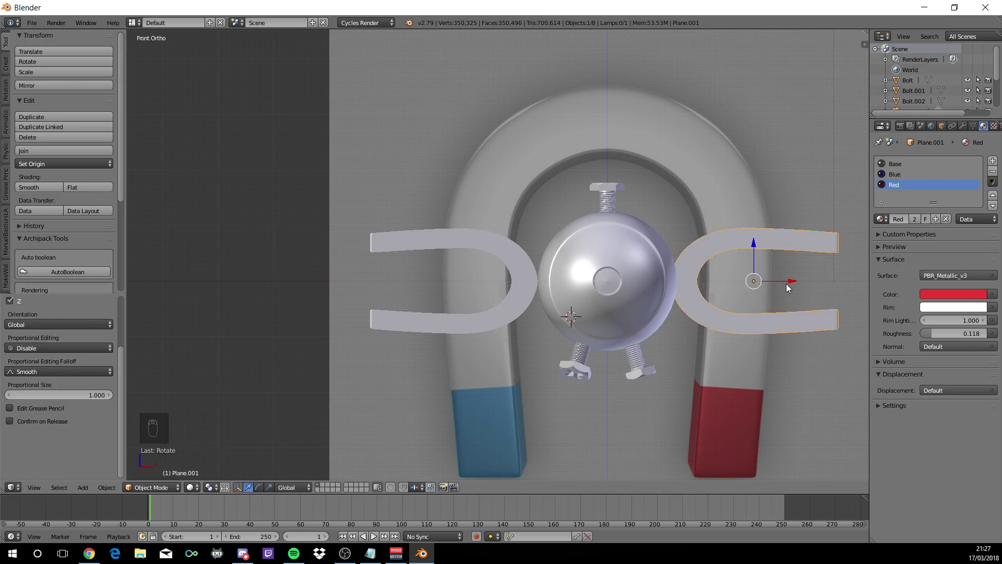
pyautogui.moveTo(791, 284); pyautogui.dragTo(666, 255)
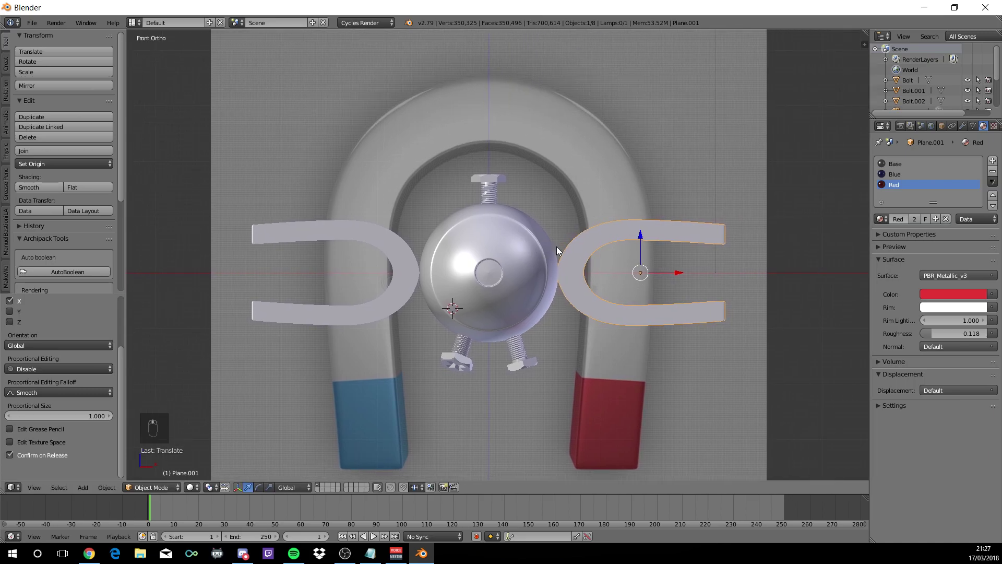
pyautogui.press('shift+z')
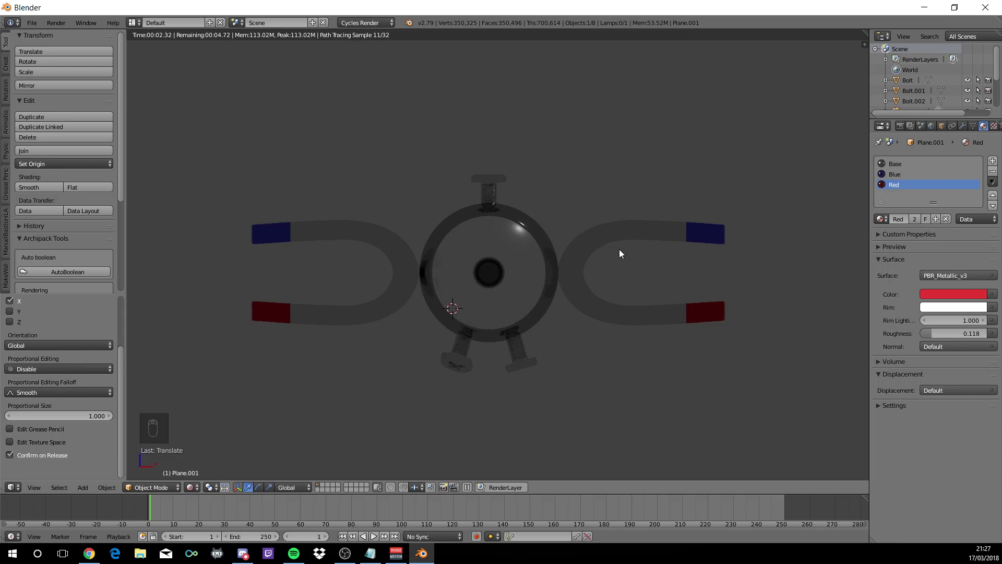
pyautogui.press('shift+z')
# Zoom out, deselect everything, add a Mesh Plane and scale it into a wide floor beneath the model
pyautogui.middleClick(610, 248)
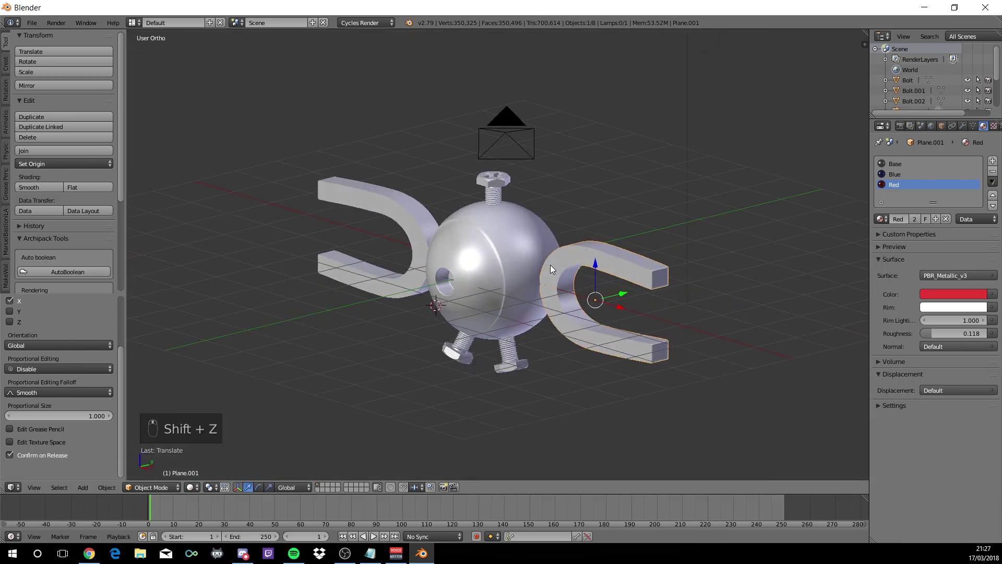
pyautogui.press('a')
pyautogui.press('a')
pyautogui.moveTo(512, 206); pyautogui.dragTo(509, 207)
pyautogui.press('a')
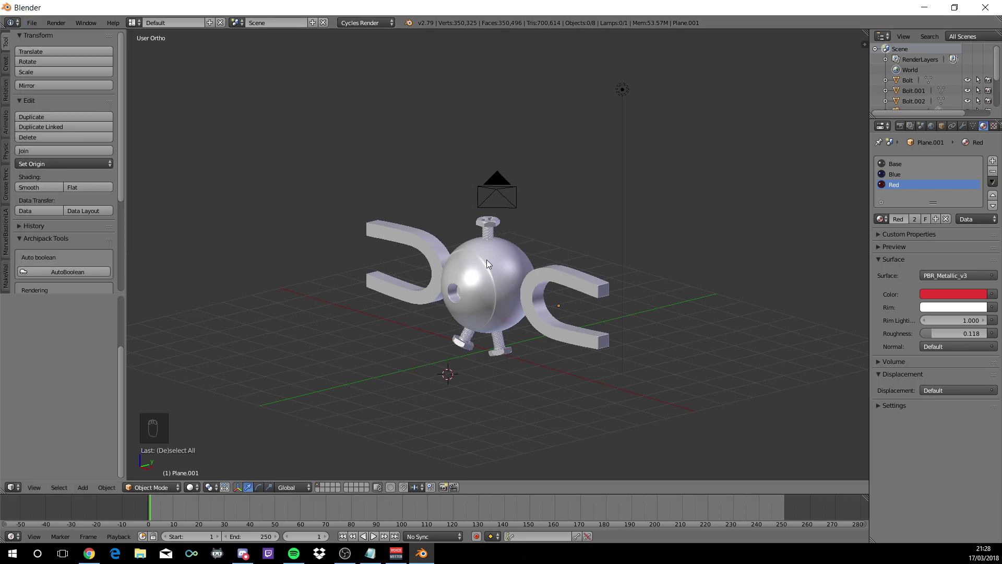
pyautogui.press('shift+a')
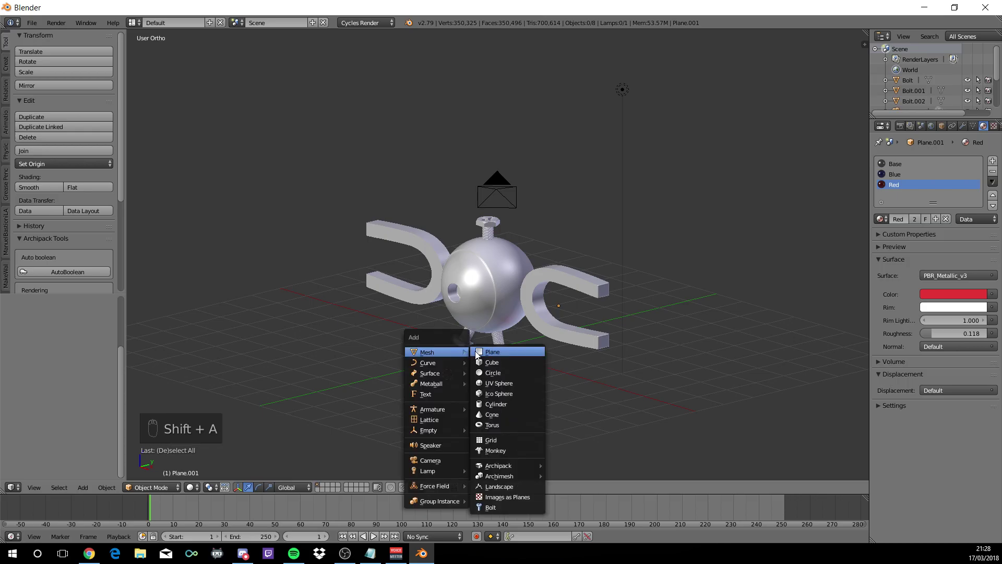
pyautogui.press('s')
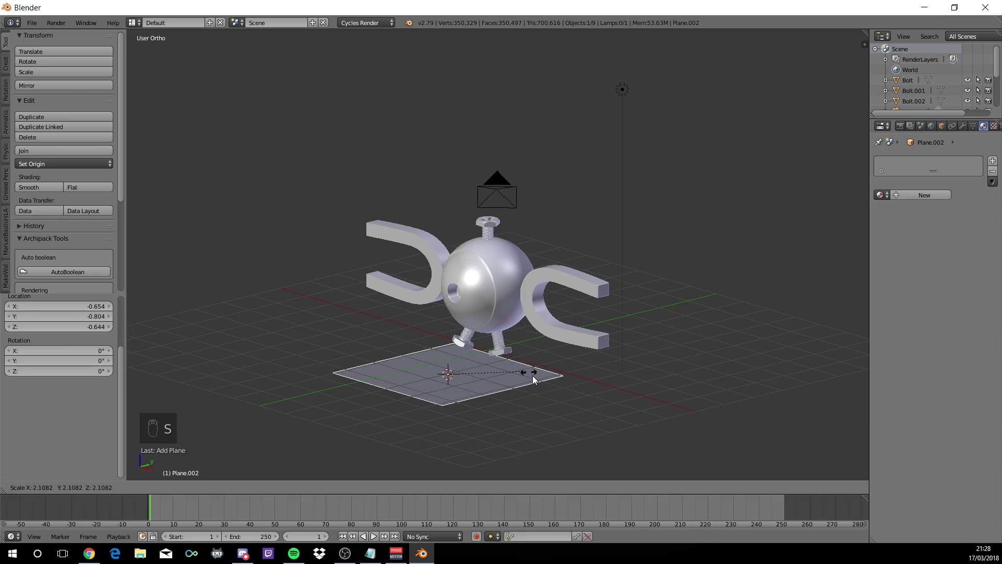
pyautogui.moveTo(767, 190); pyautogui.dragTo(474, 147)
pyautogui.press('s')
pyautogui.click(542, 62)
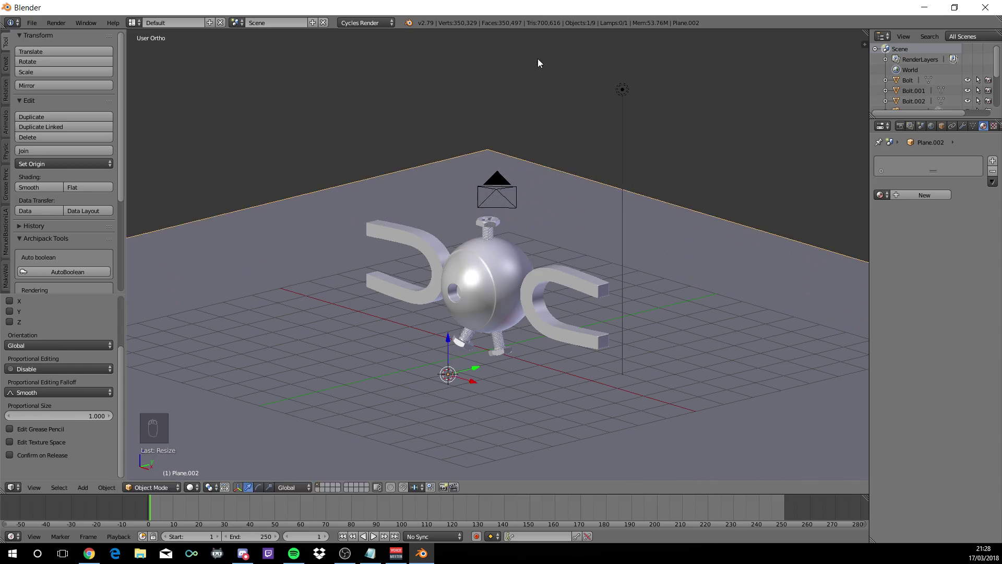
# Lock the camera to the view and reframe it so the sphere and magnets fill the shot
pyautogui.press('KP_0')
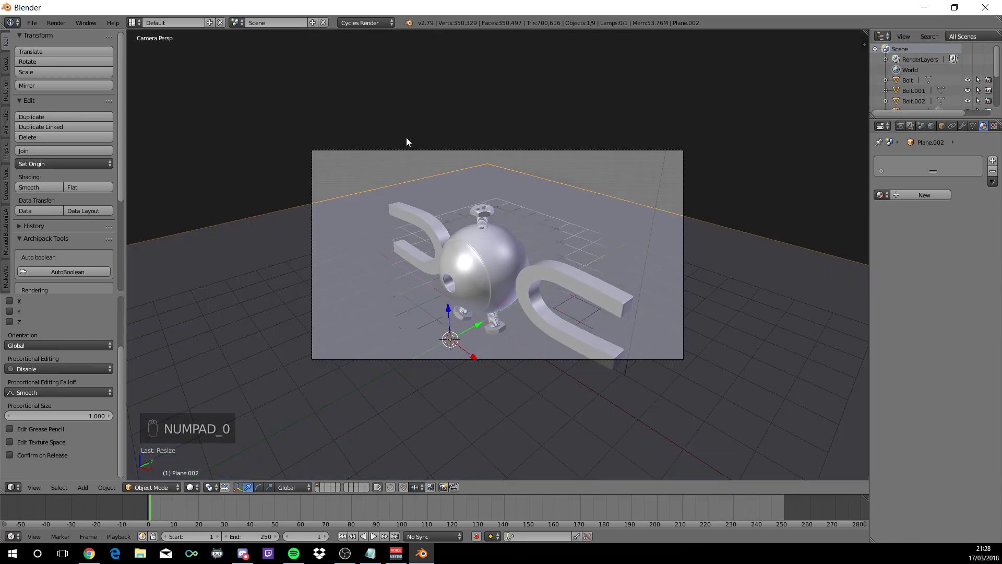
pyautogui.press('n')
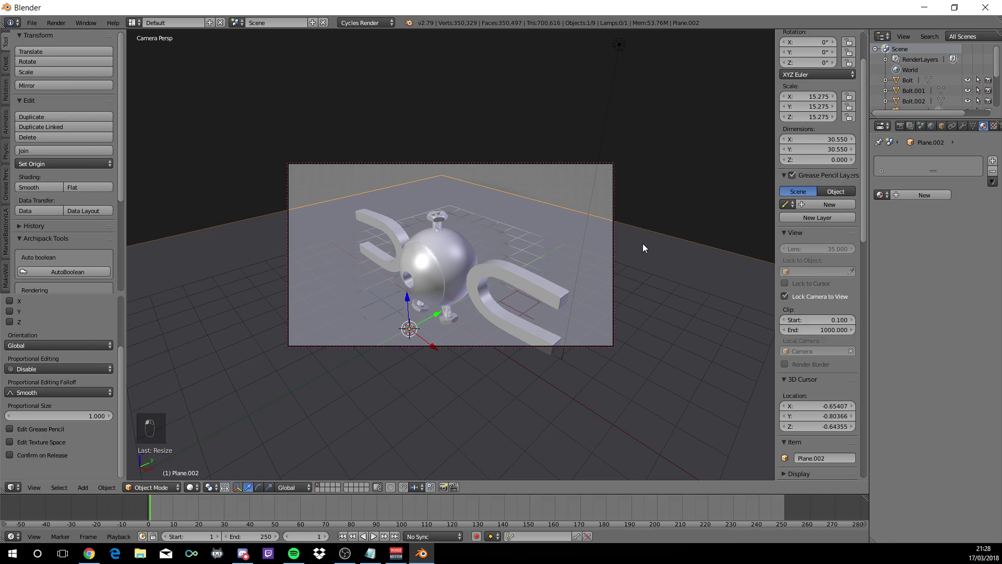
pyautogui.press('n')
pyautogui.moveTo(584, 206); pyautogui.dragTo(583, 187)
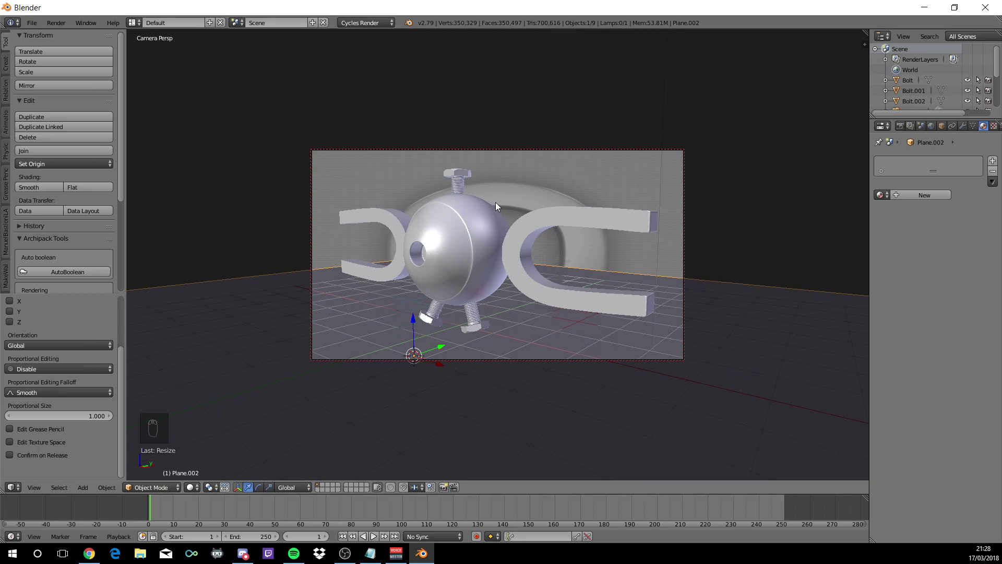
pyautogui.press('n')
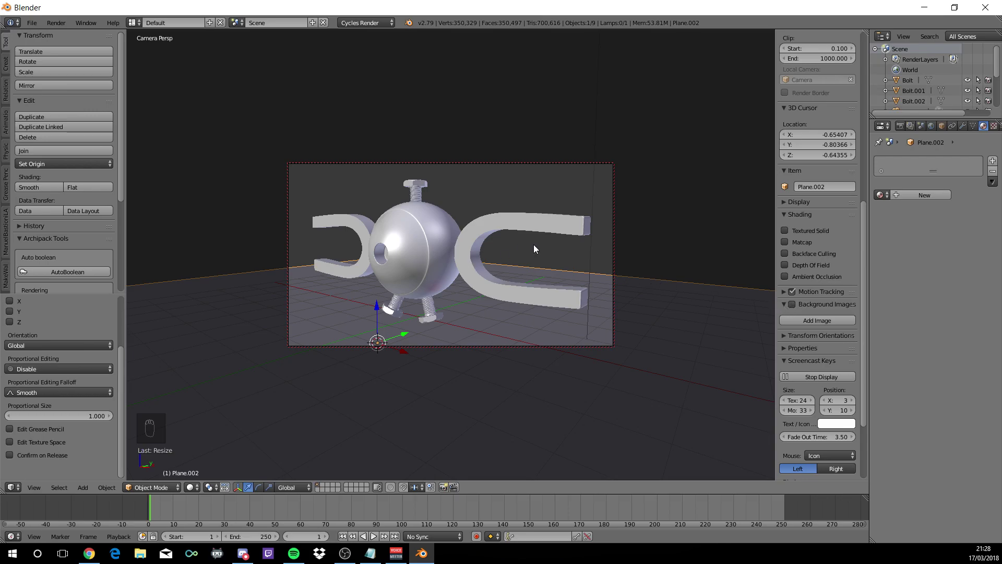
pyautogui.press('KP_0')
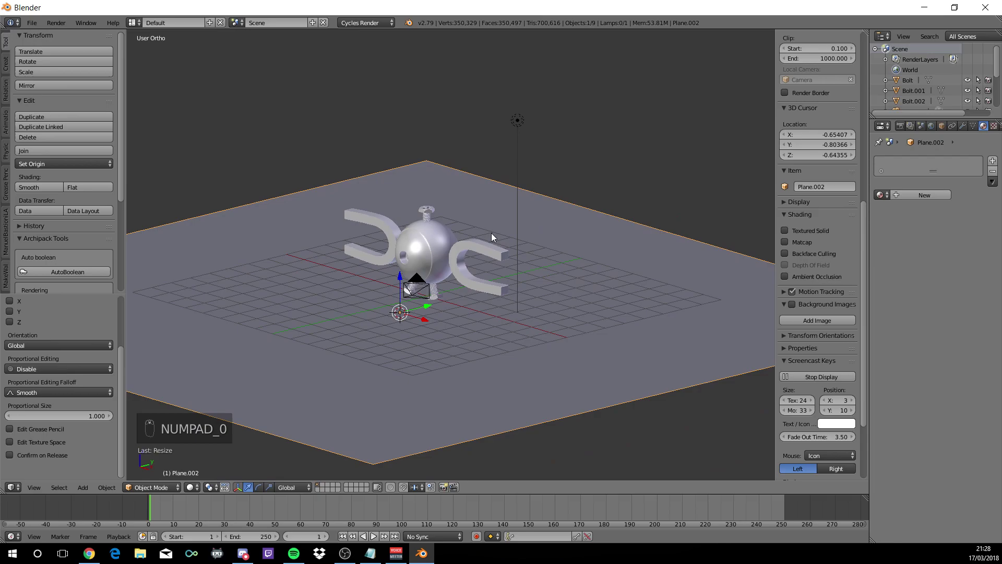
# Move the lamp up and to the left of the model in front view
pyautogui.press('Up')
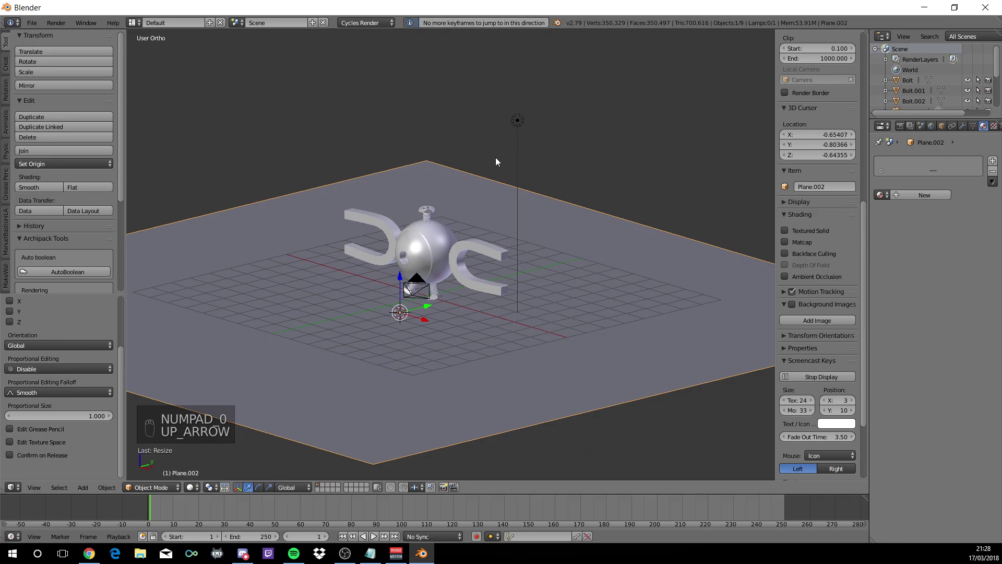
pyautogui.press('KP_1')
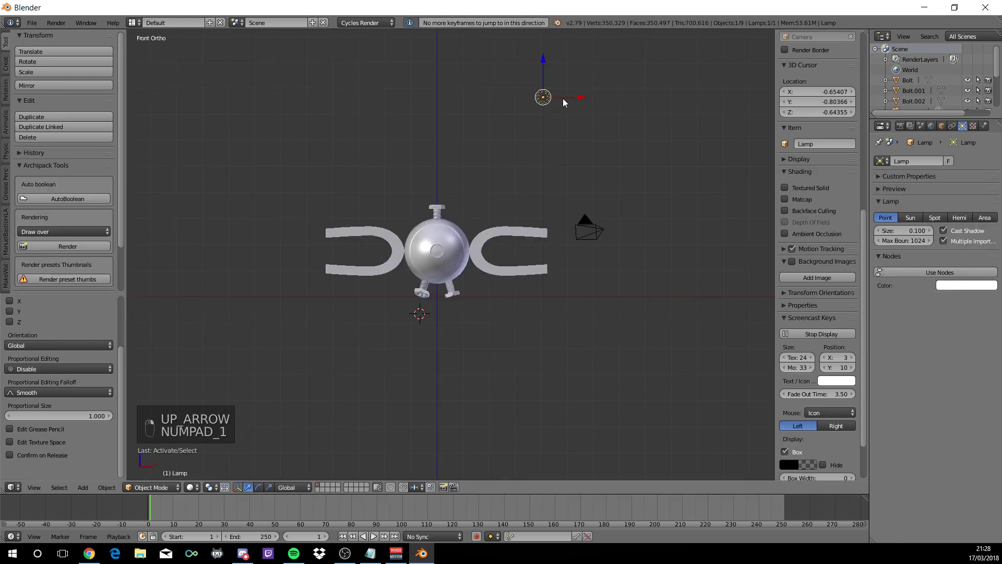
pyautogui.moveTo(215, 124); pyautogui.dragTo(188, 88)
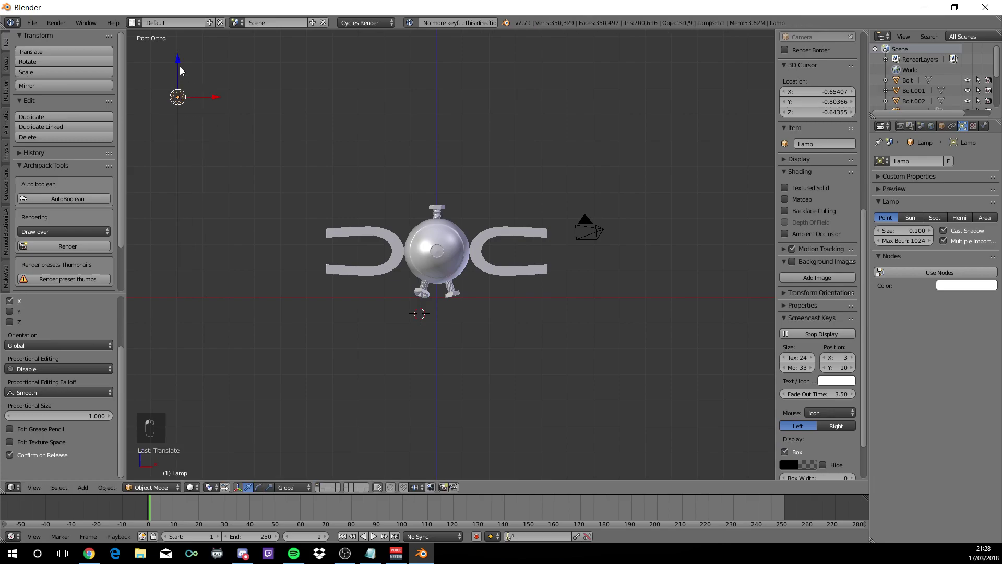
pyautogui.moveTo(176, 89); pyautogui.dragTo(182, 189)
pyautogui.moveTo(253, 215); pyautogui.dragTo(230, 233)
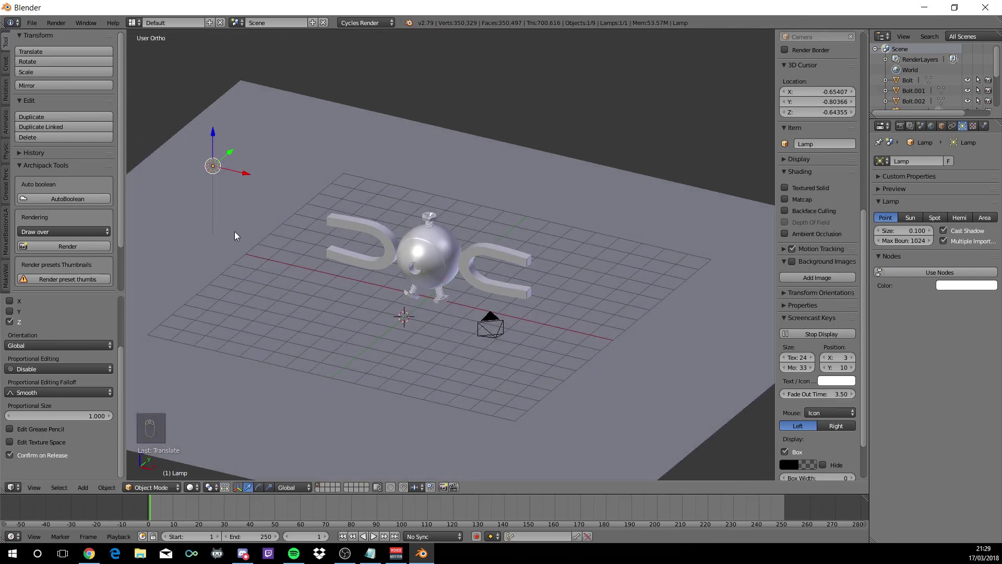
# Add a new plane, stand it upright at 90 degrees and move it beside the model
pyautogui.press('shift+a')
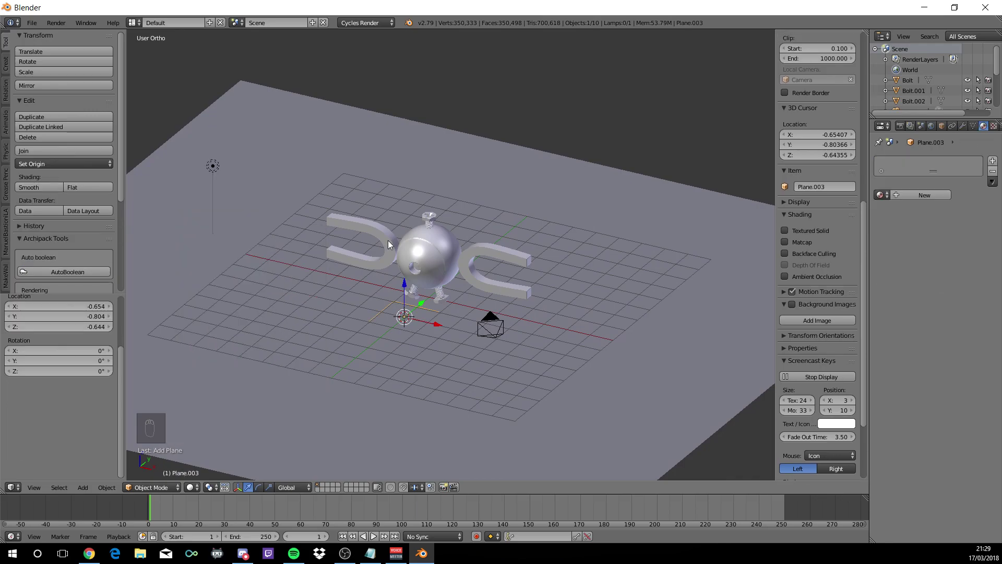
pyautogui.press('r')
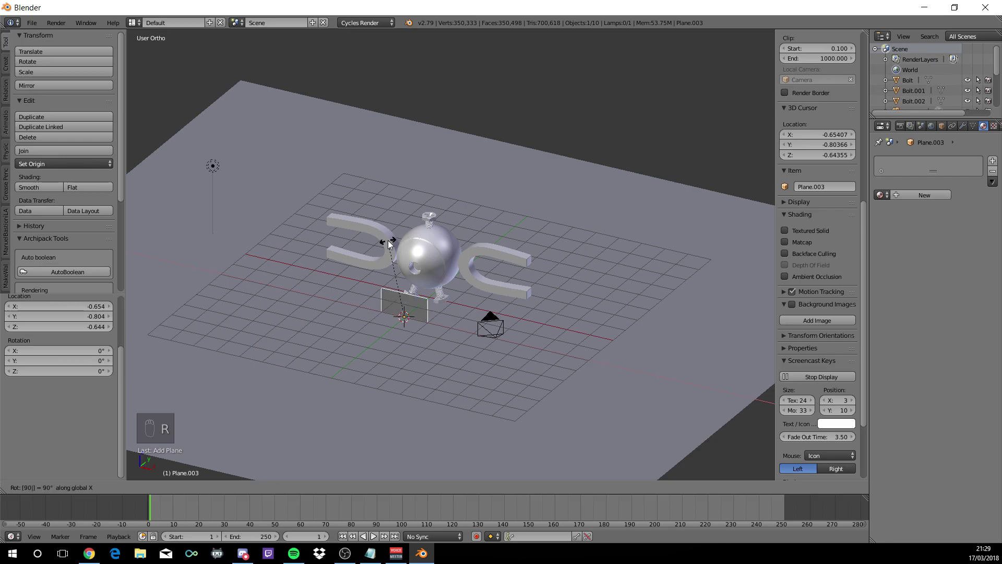
pyautogui.press('s')
pyautogui.moveTo(582, 295); pyautogui.dragTo(354, 378)
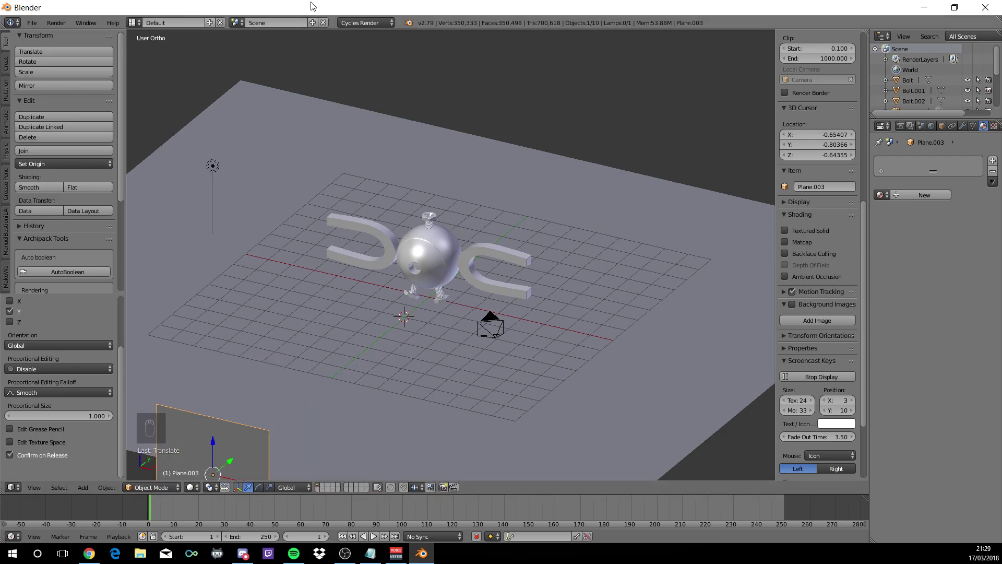
# Give the plane an Emission material of strength 3 and preview the lit model in Rendered view
pyautogui.moveTo(217, 449); pyautogui.dragTo(802, 337)
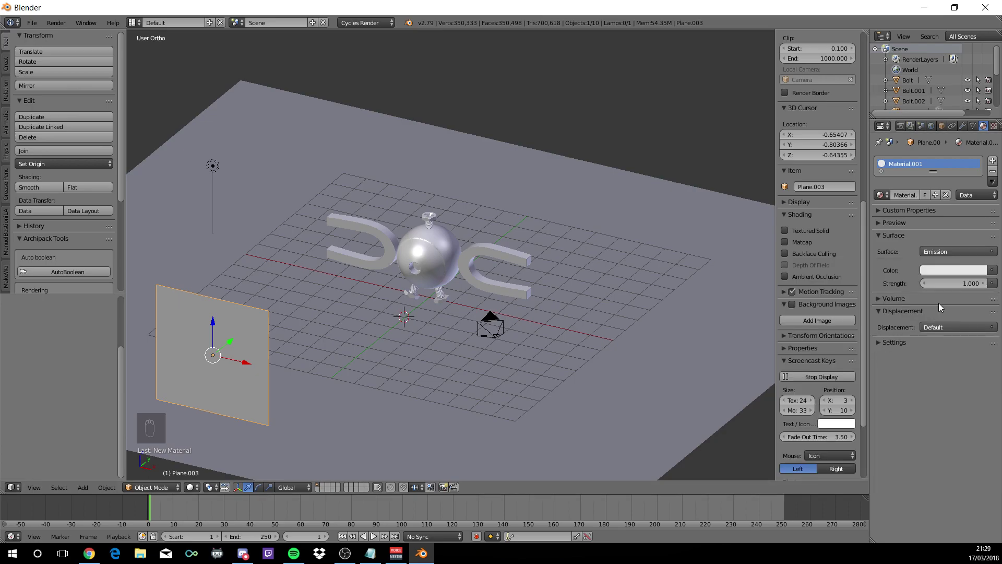
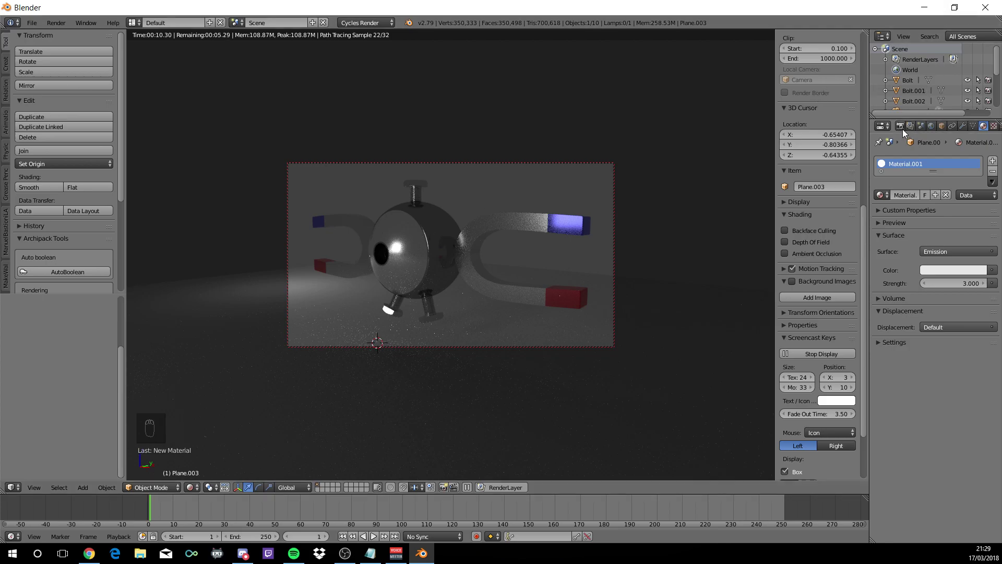
# Raise the render resolution to 100% of 1920 × 1080 and review the output image format list
pyautogui.moveTo(908, 136); pyautogui.dragTo(912, 432)
pyautogui.moveTo(913, 432); pyautogui.dragTo(880, 458)
pyautogui.moveTo(880, 457); pyautogui.dragTo(977, 489)
pyautogui.press('KP_0')
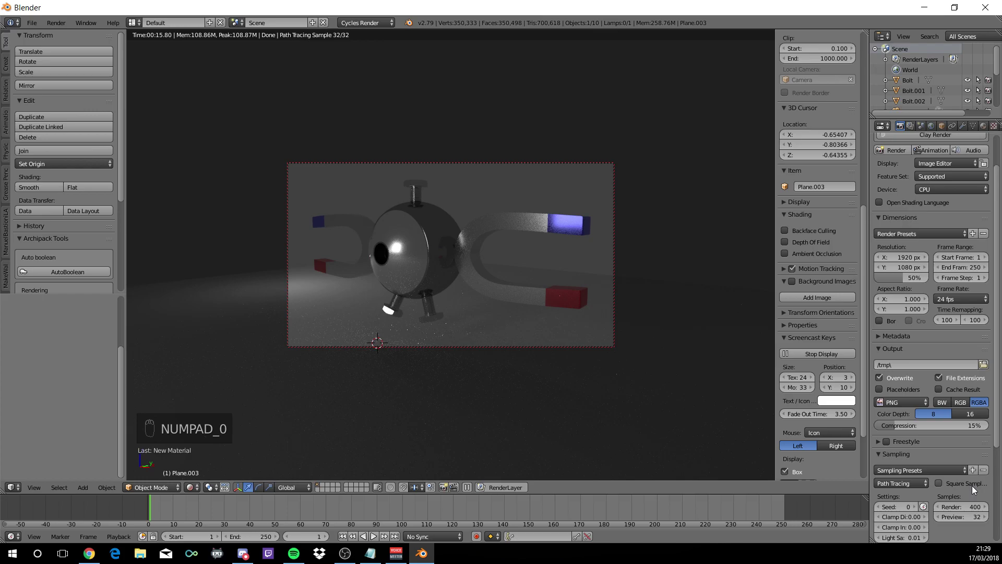
pyautogui.moveTo(952, 349); pyautogui.dragTo(943, 332)
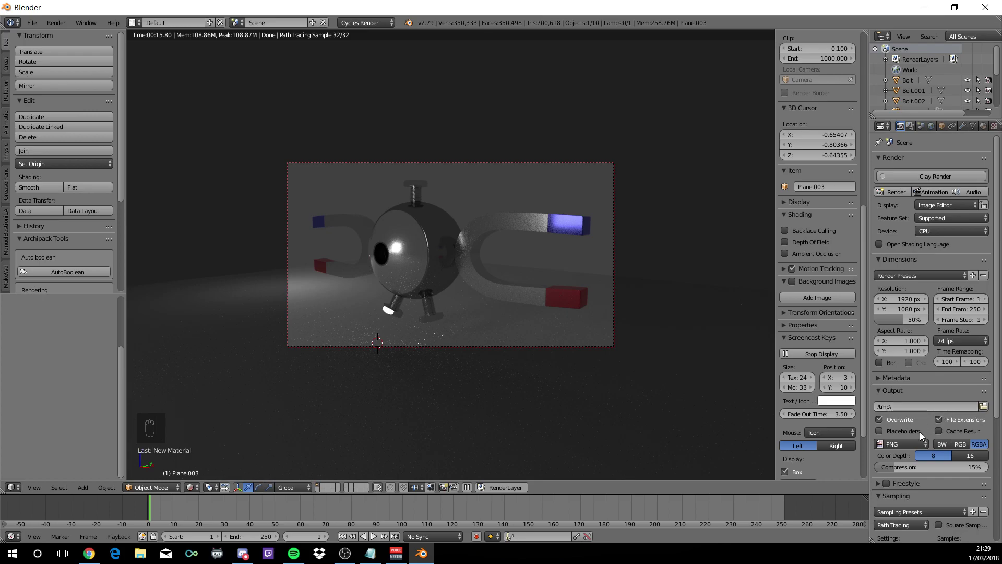
pyautogui.click(907, 450)
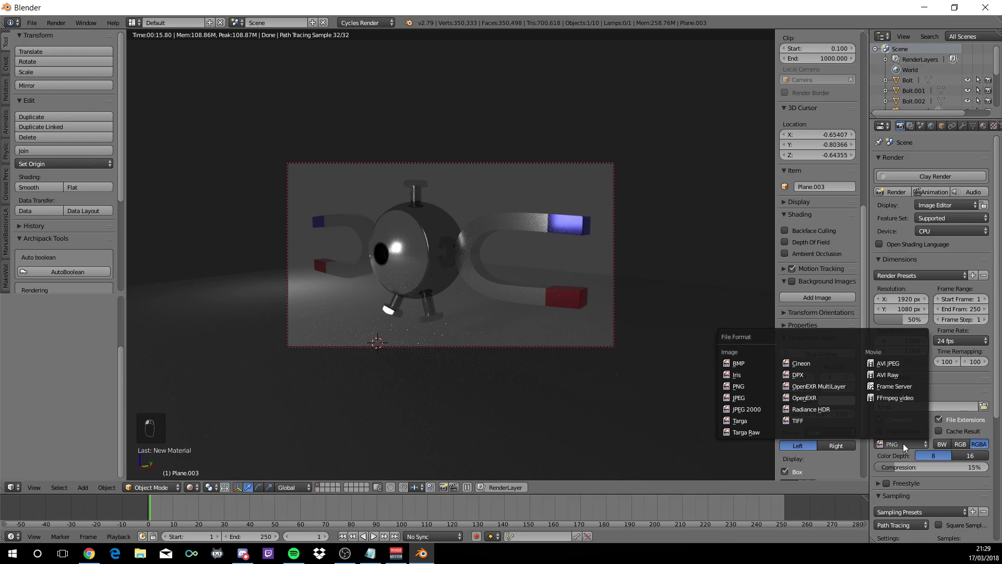